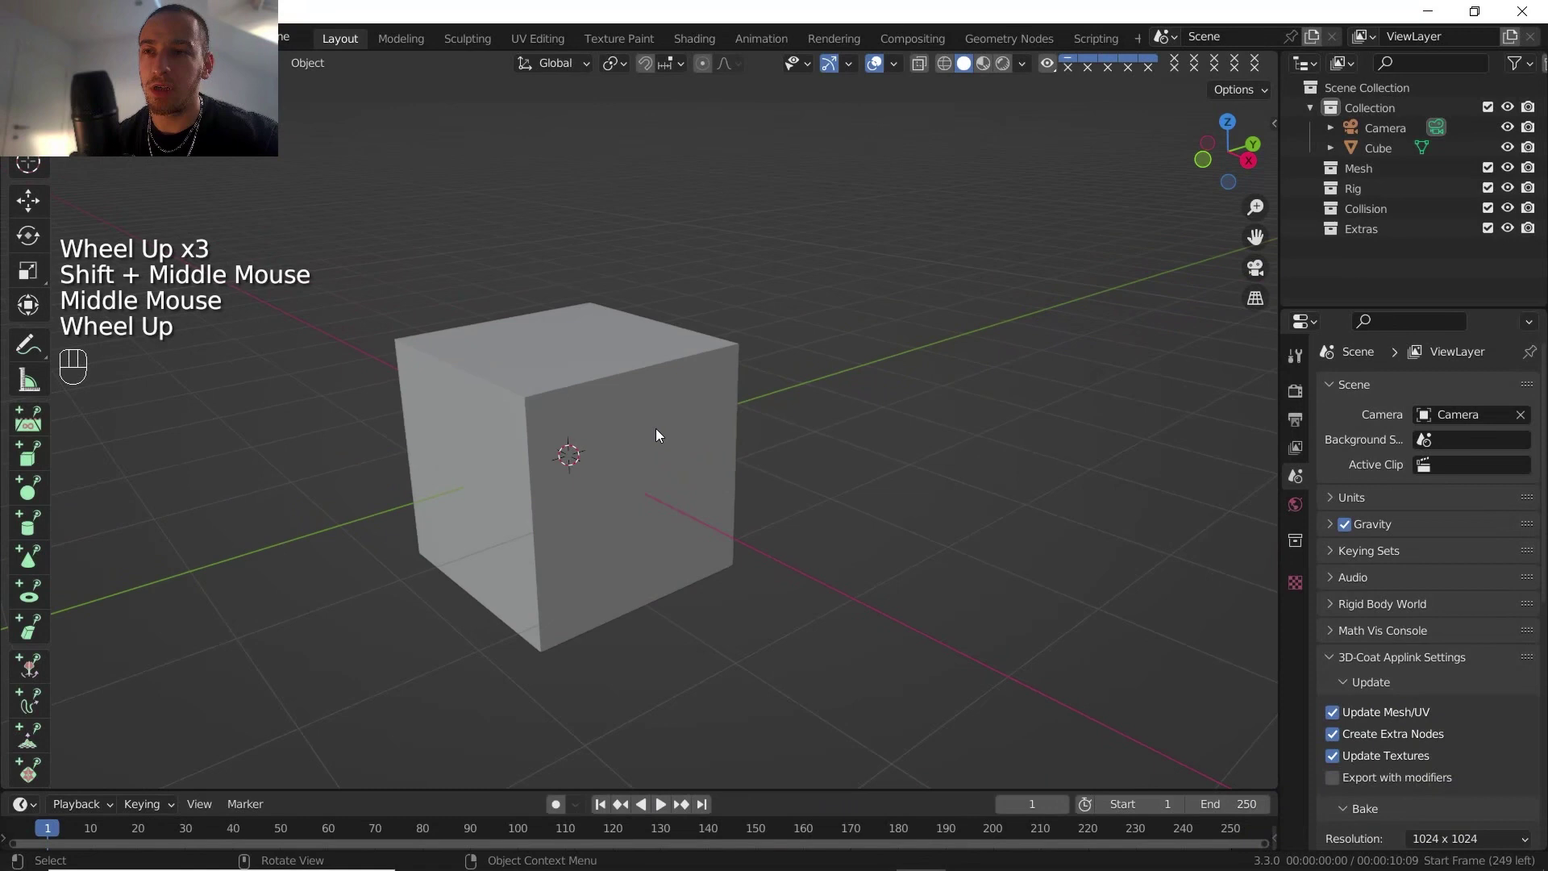
Step: Flatten the default cube along Z into a 2.5 m by 1.6 m slab
click(662, 433)
key(s)
key(z)
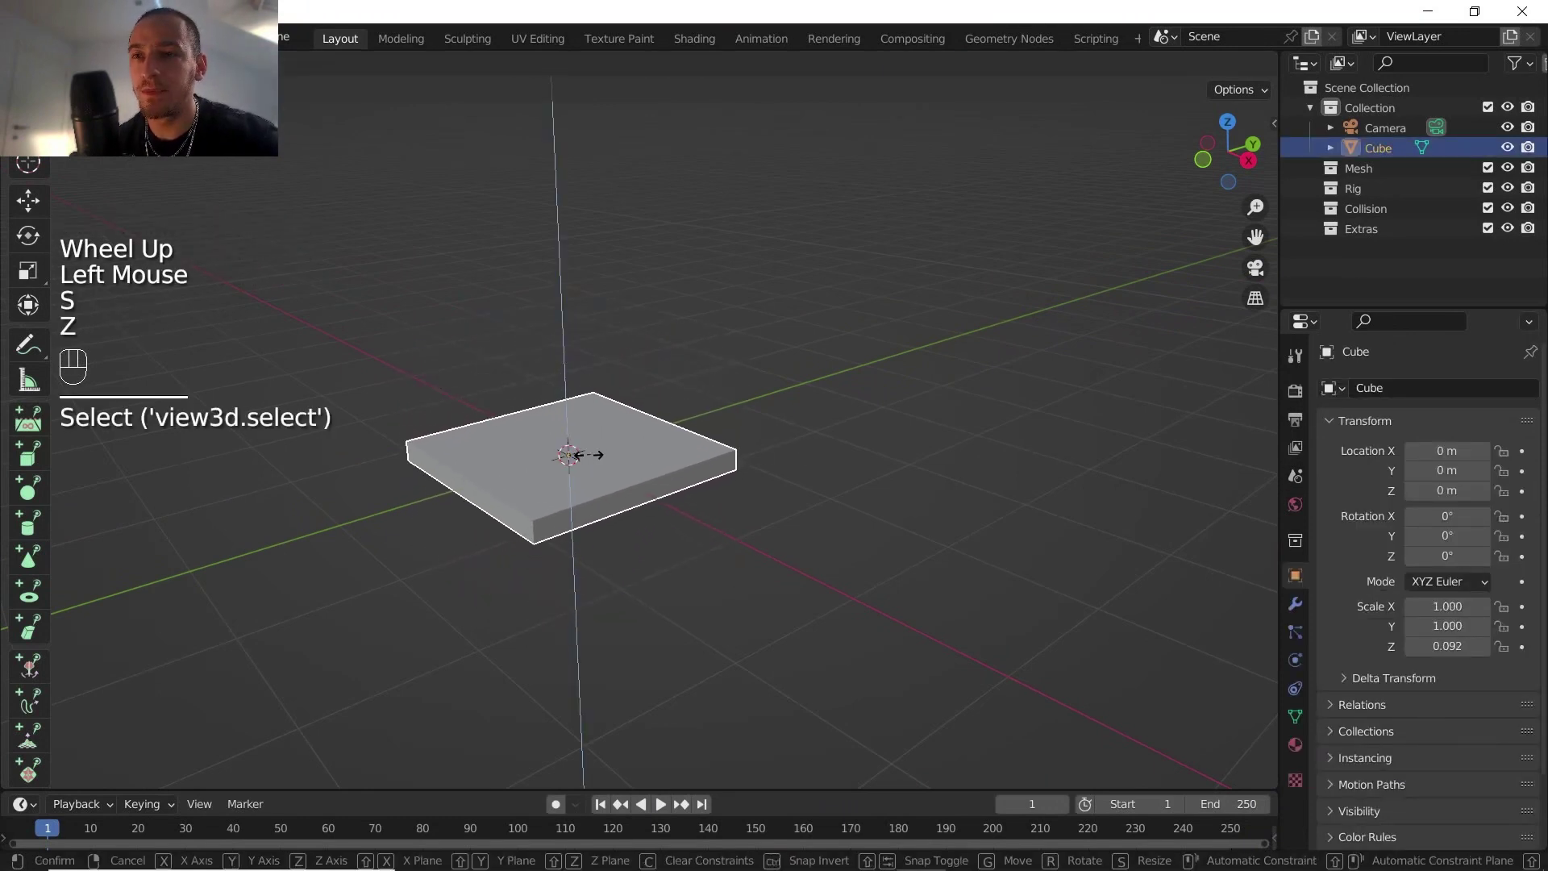
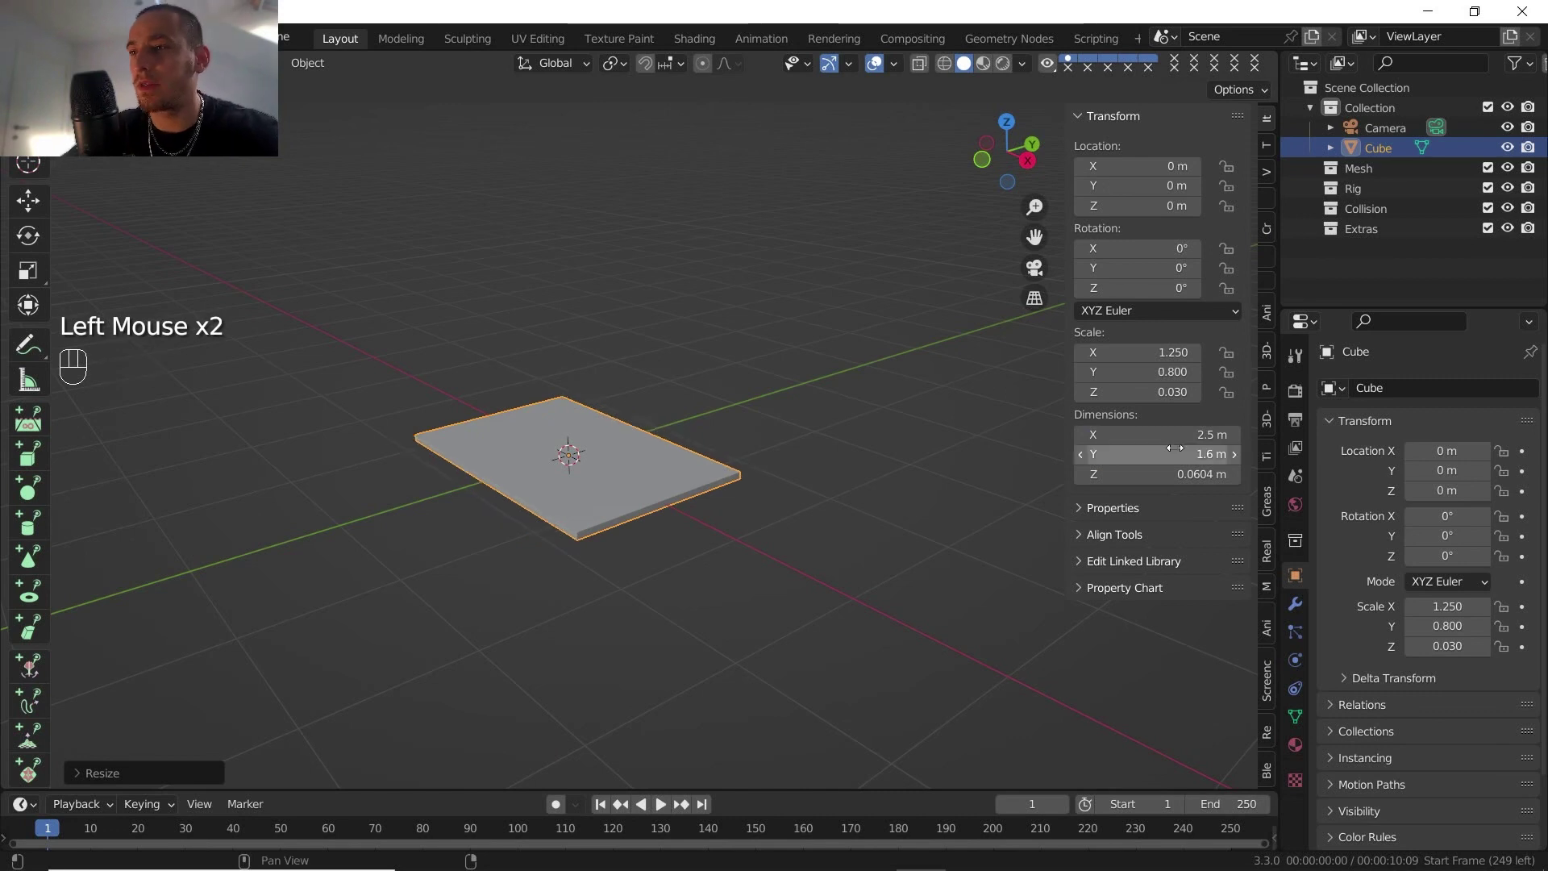
Step: Apply the slab's scale and raise it about 0.35 m along Z
key(ctrl+a)
scroll(up, 3)
key(g)
key(z)
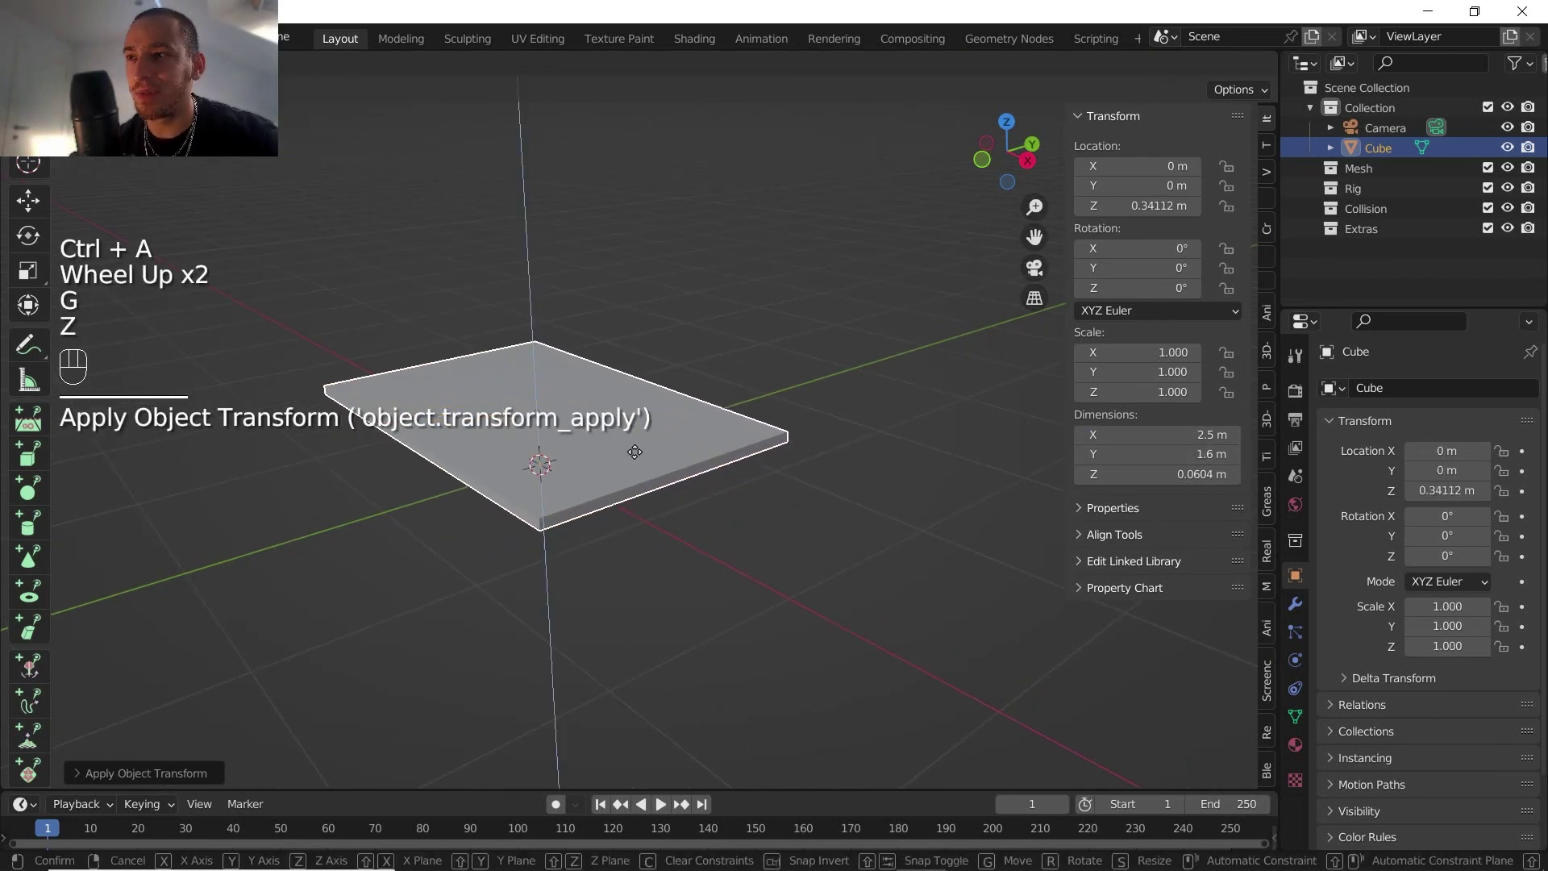
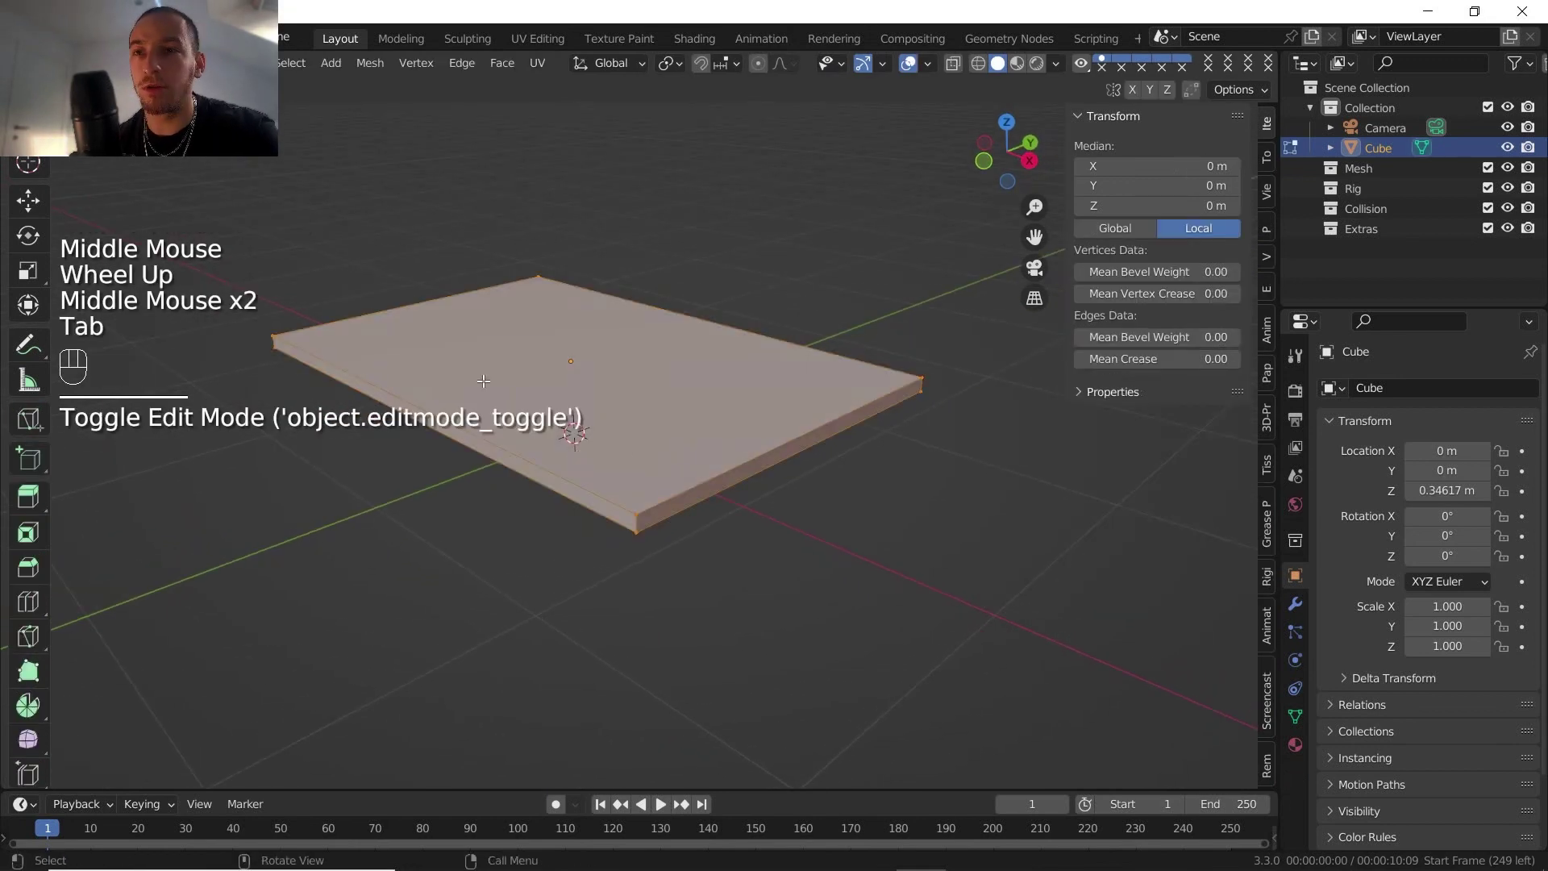
Step: Add loop cuts near each slab edge and extrude the corner faces down into four legs
key(ctrl+r)
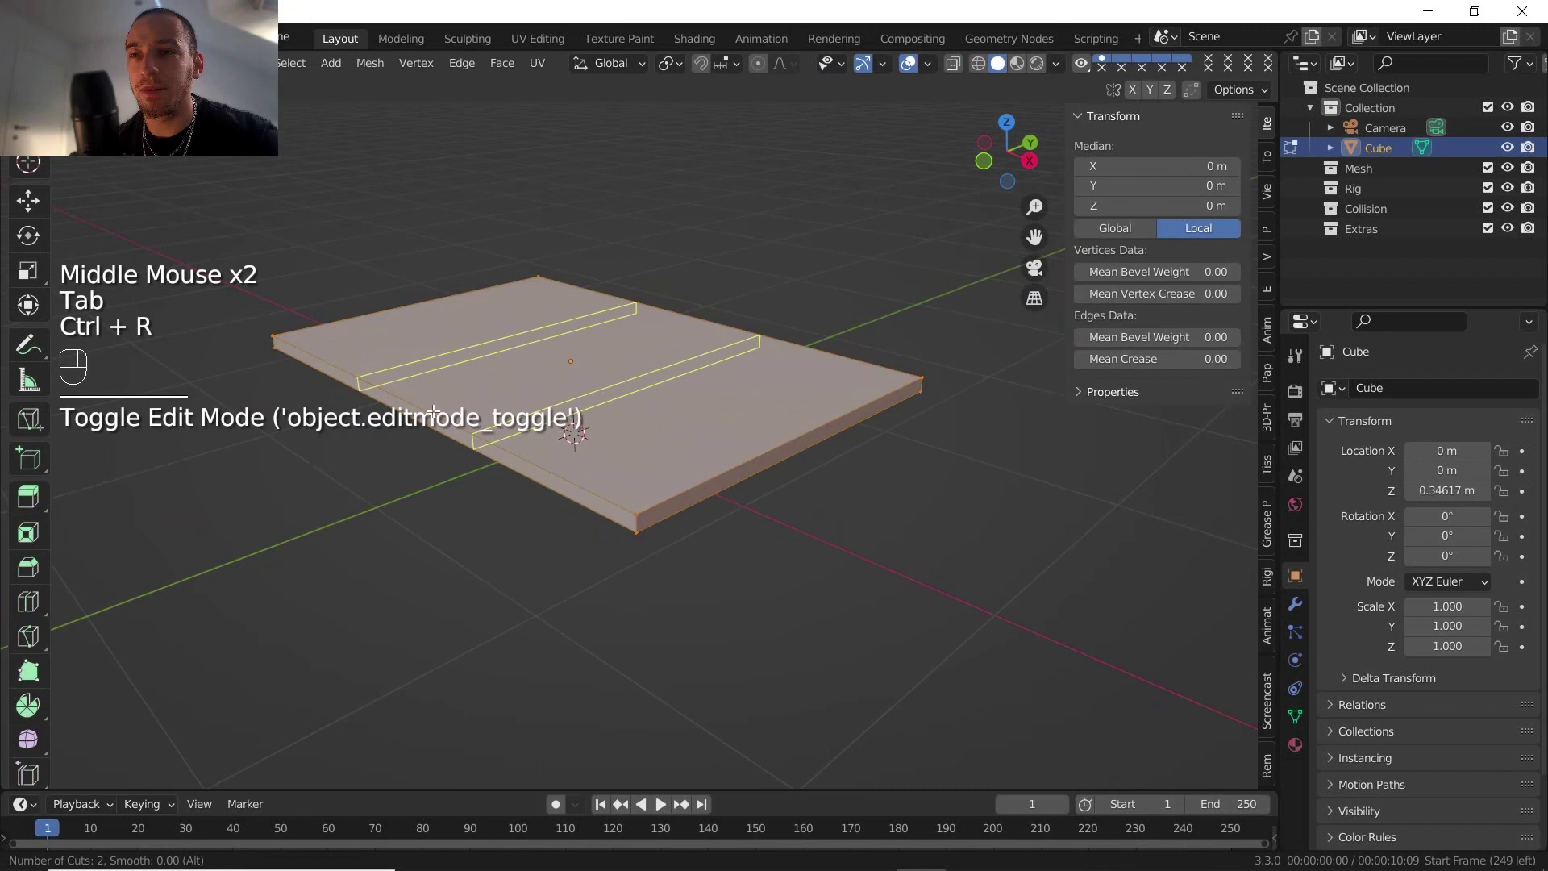
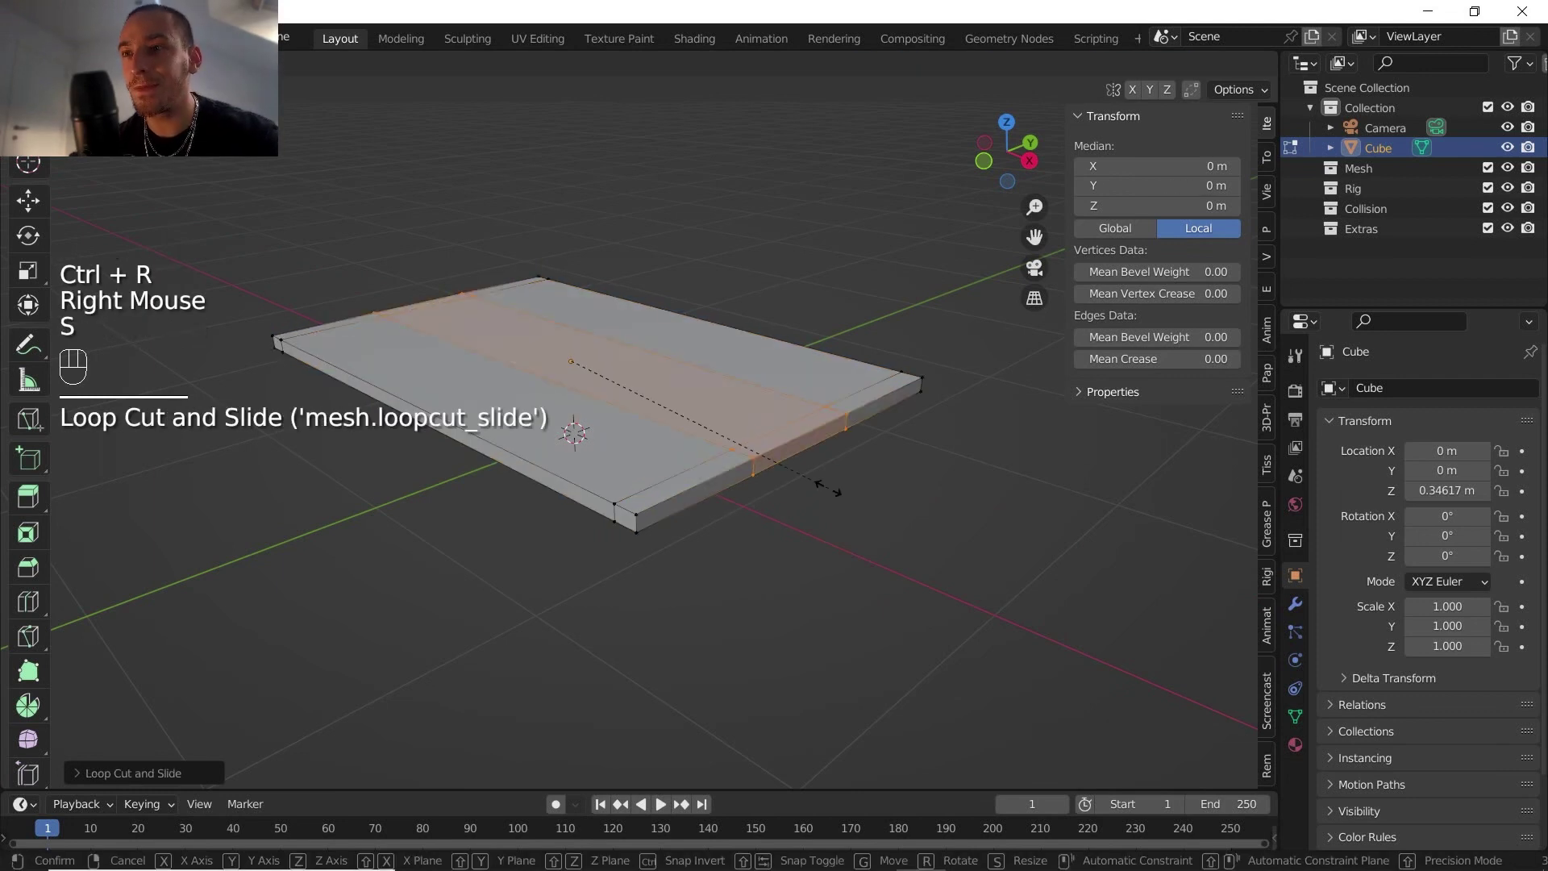
key(y)
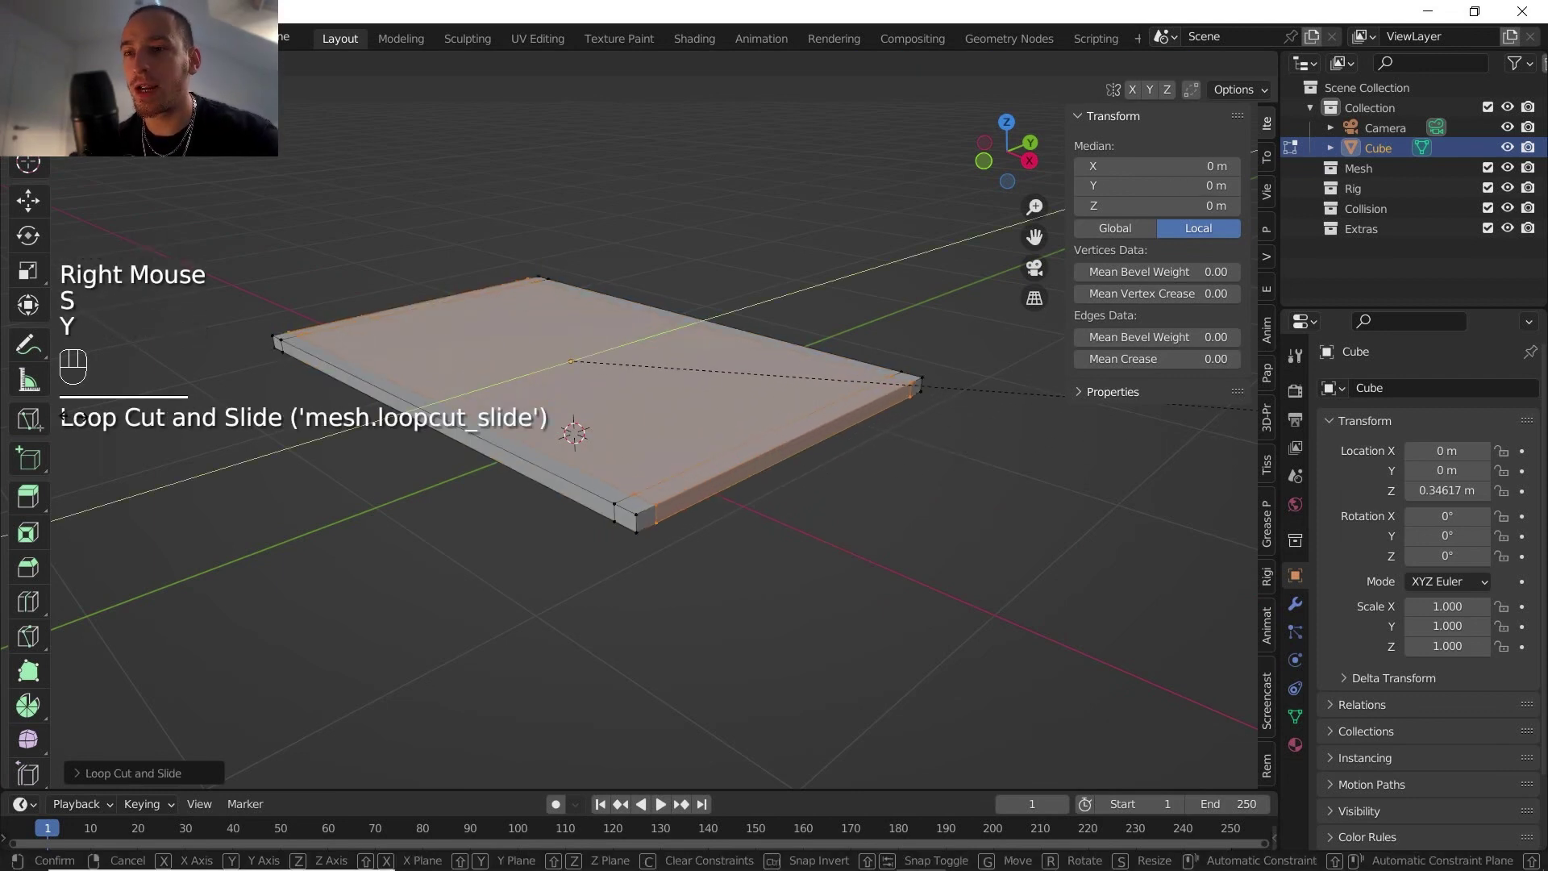
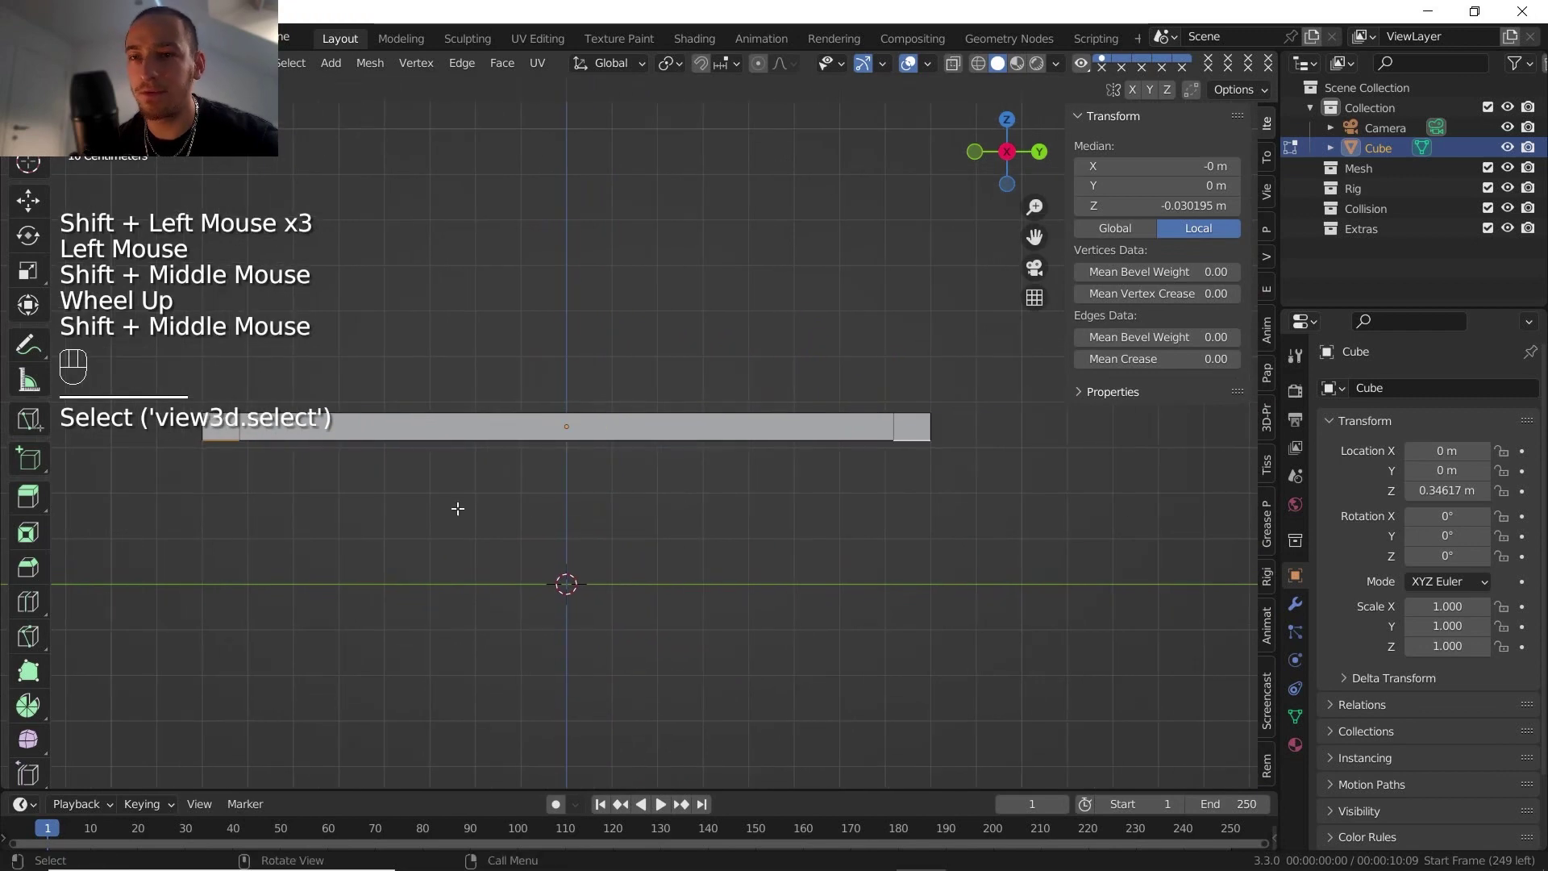
key(e)
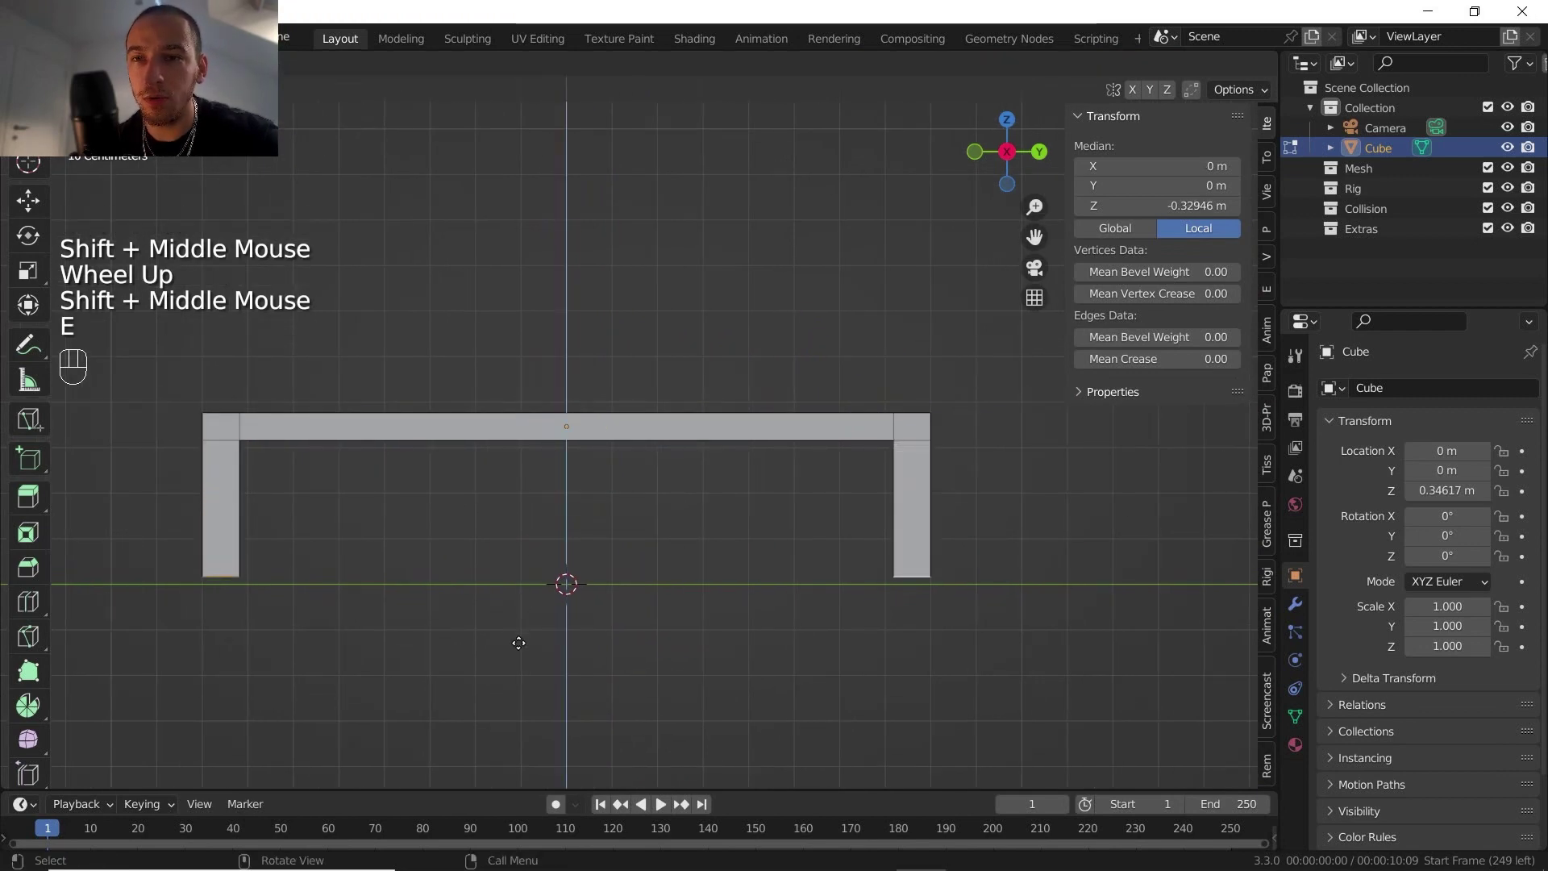
key(Tab)
drag(555, 506, 634, 533)
scroll(down, 3)
middle_click(659, 537)
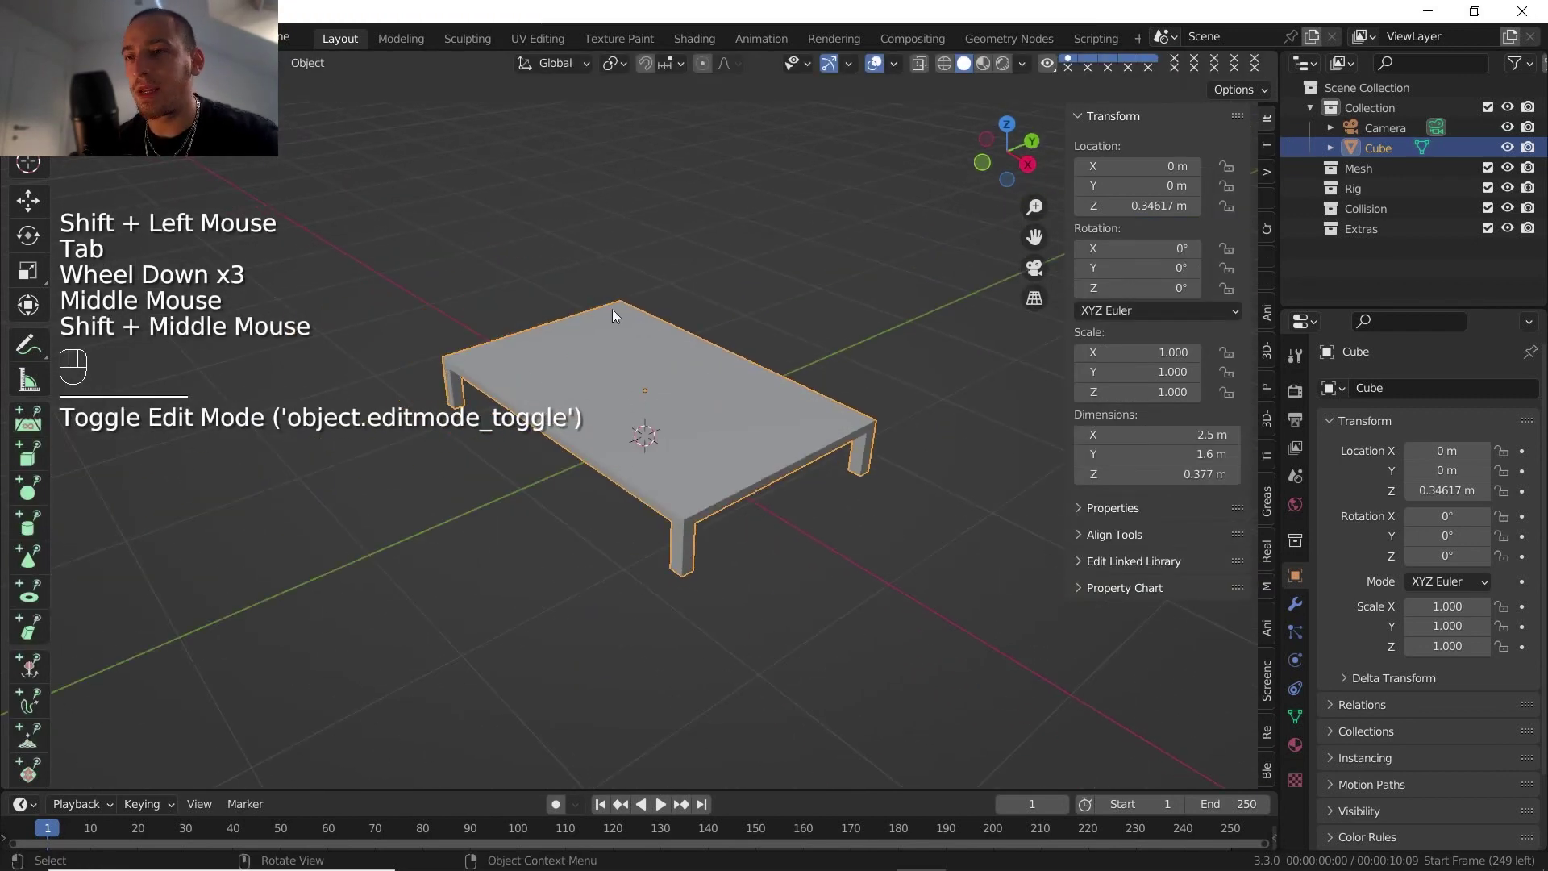
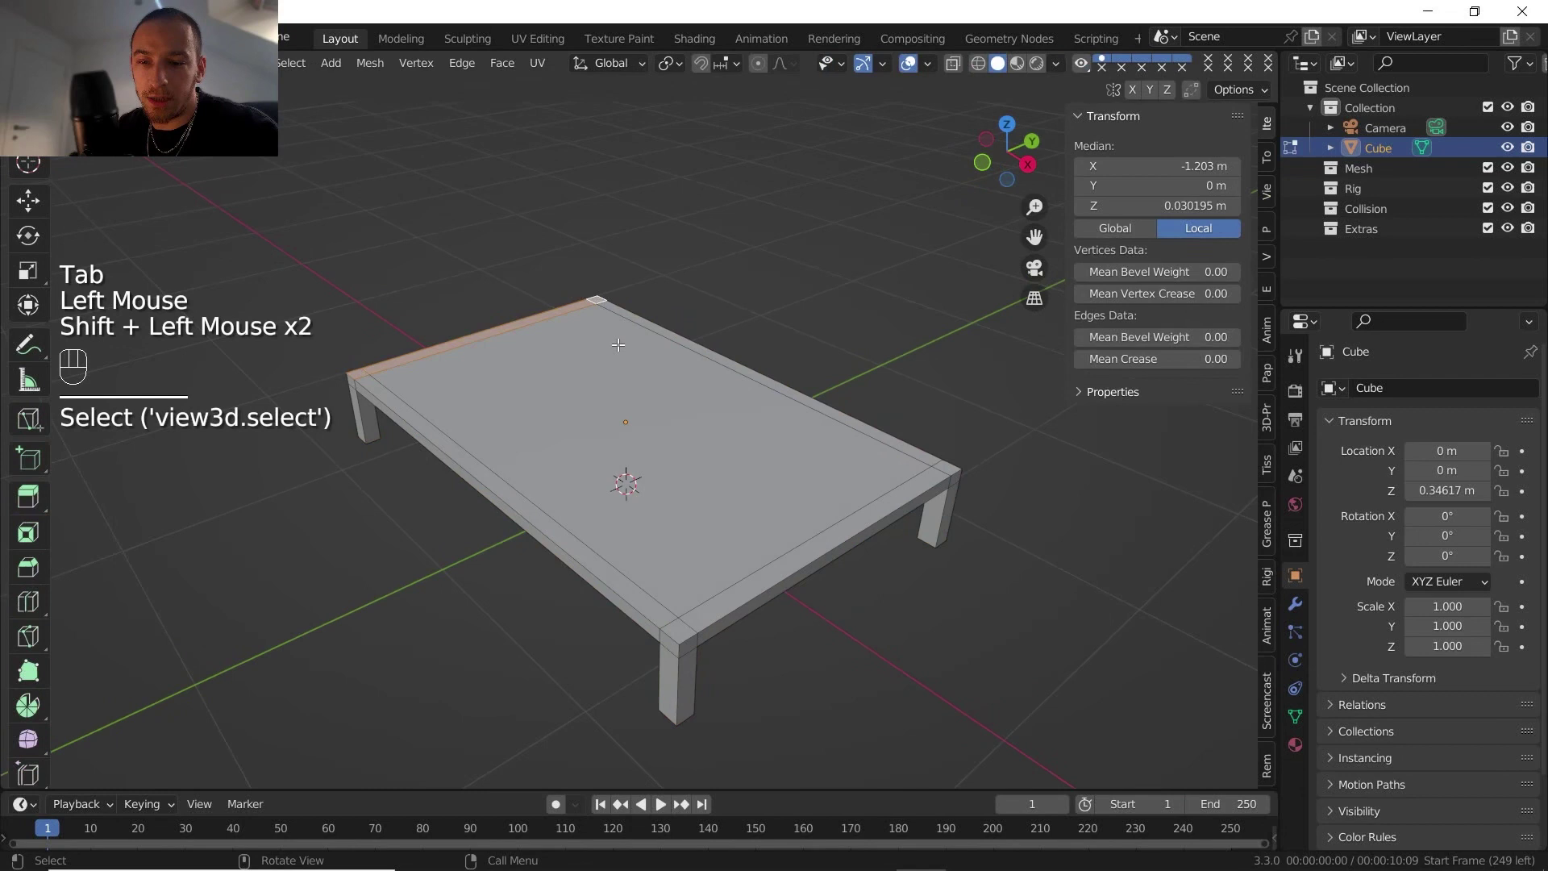
Step: Extrude the slab's top faces upward into a thick mattress block
key(e)
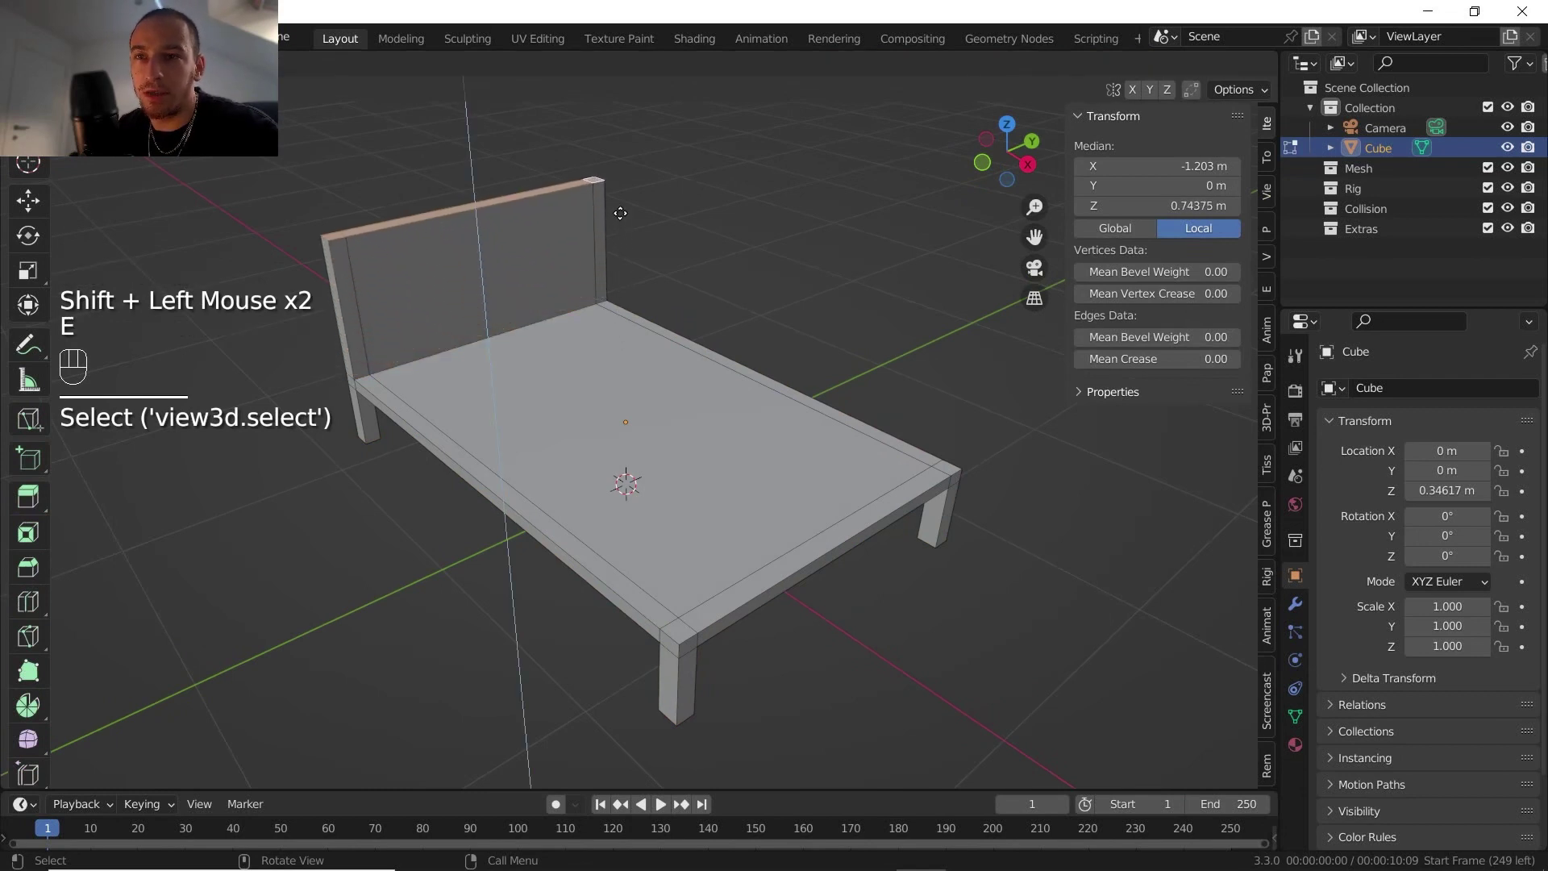
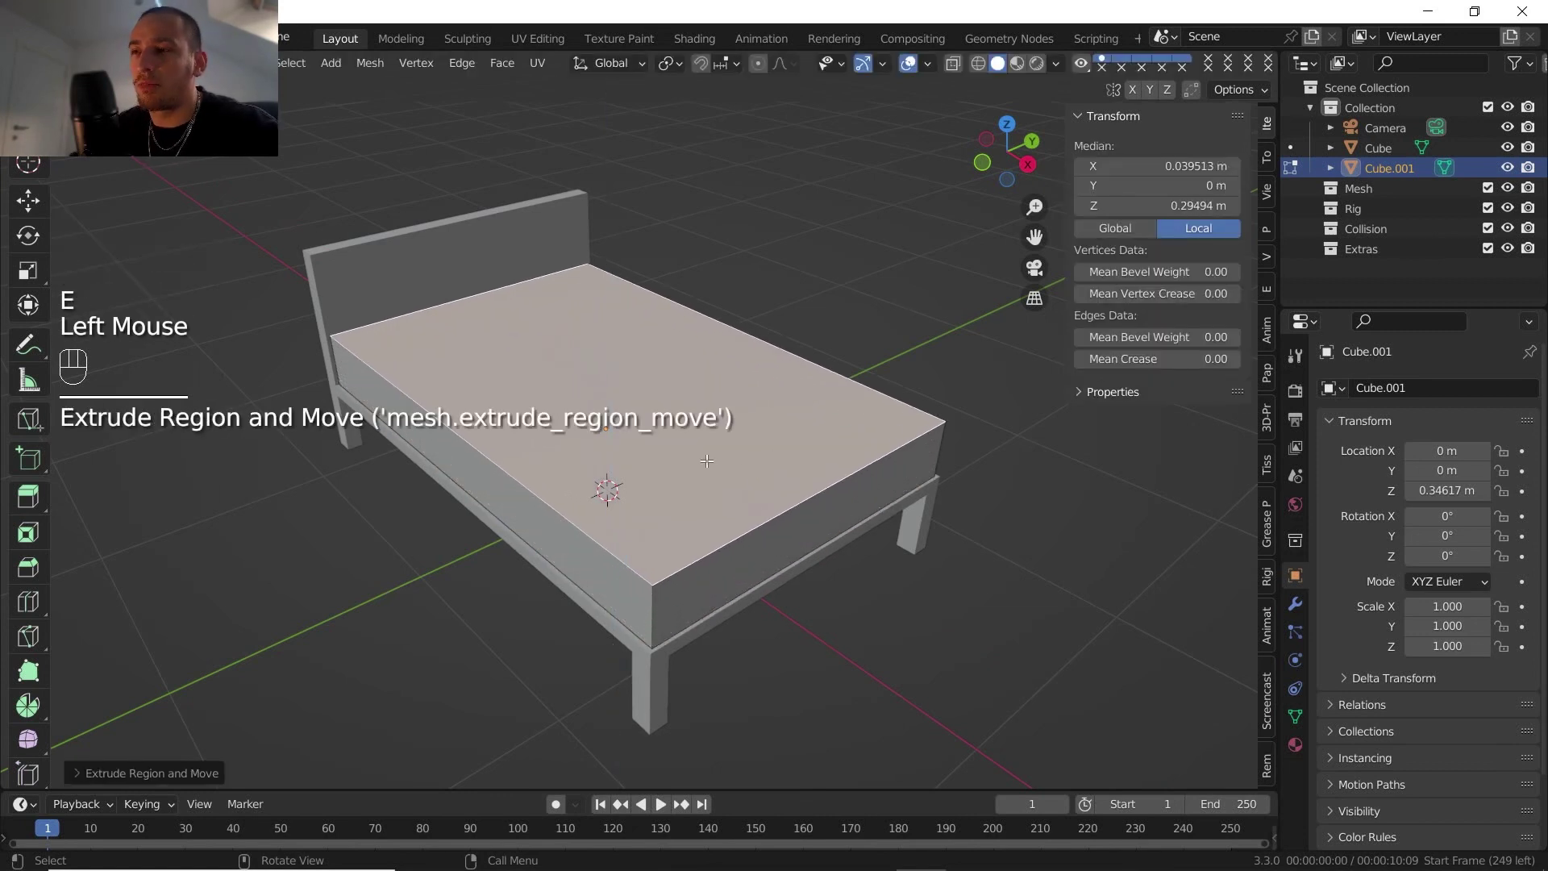
Step: Bevel the mattress about 0.084 m with 4 segments, shade it smooth, and apply the bevel
key(Tab)
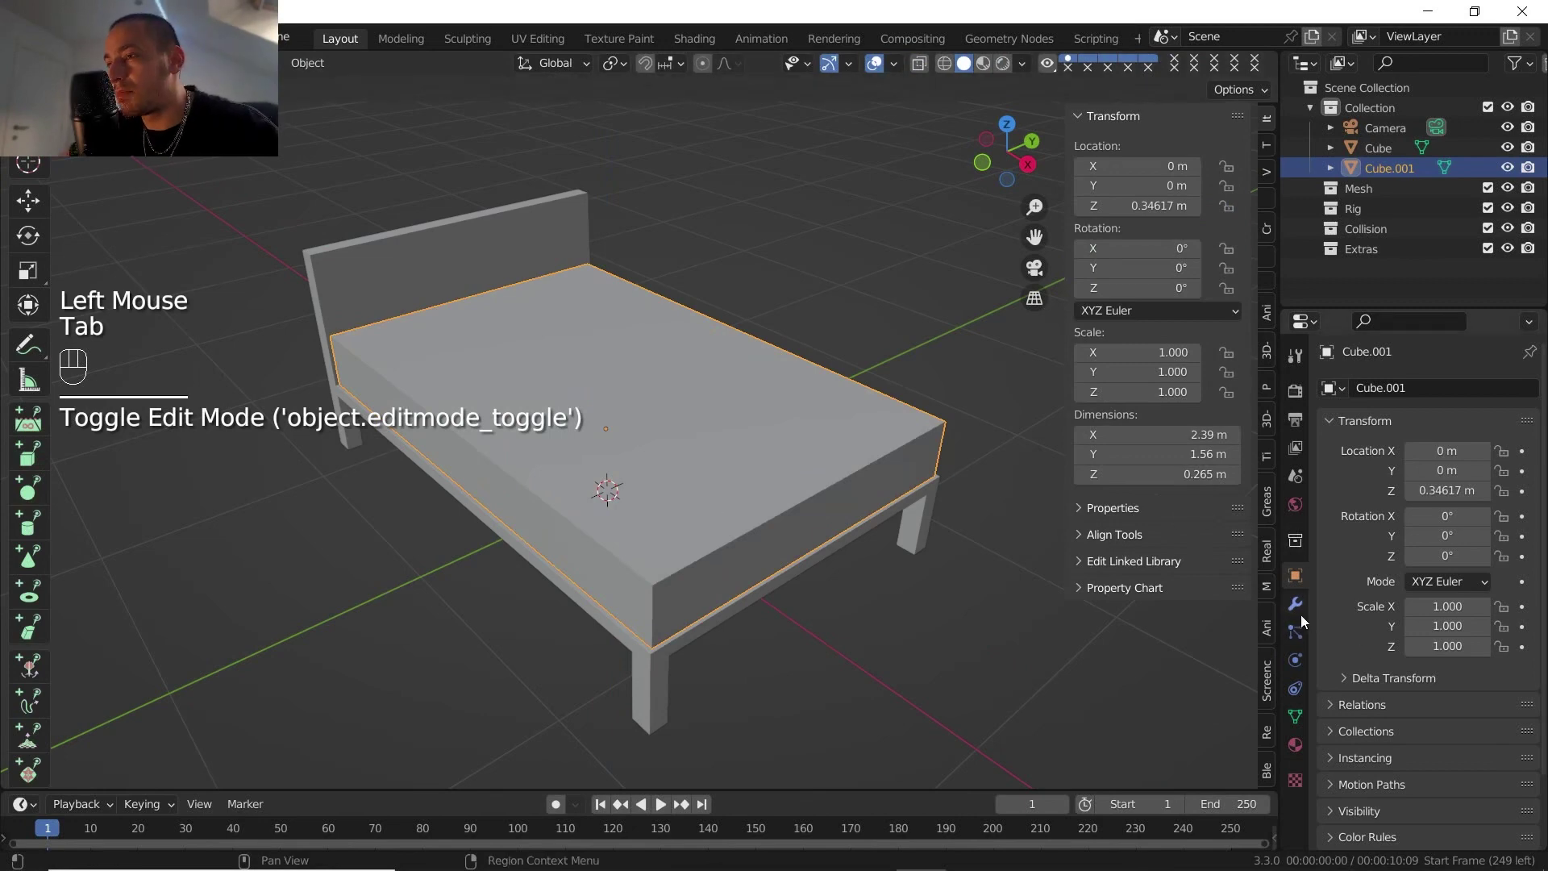
drag(1305, 615, 1350, 496)
drag(1377, 392, 1150, 484)
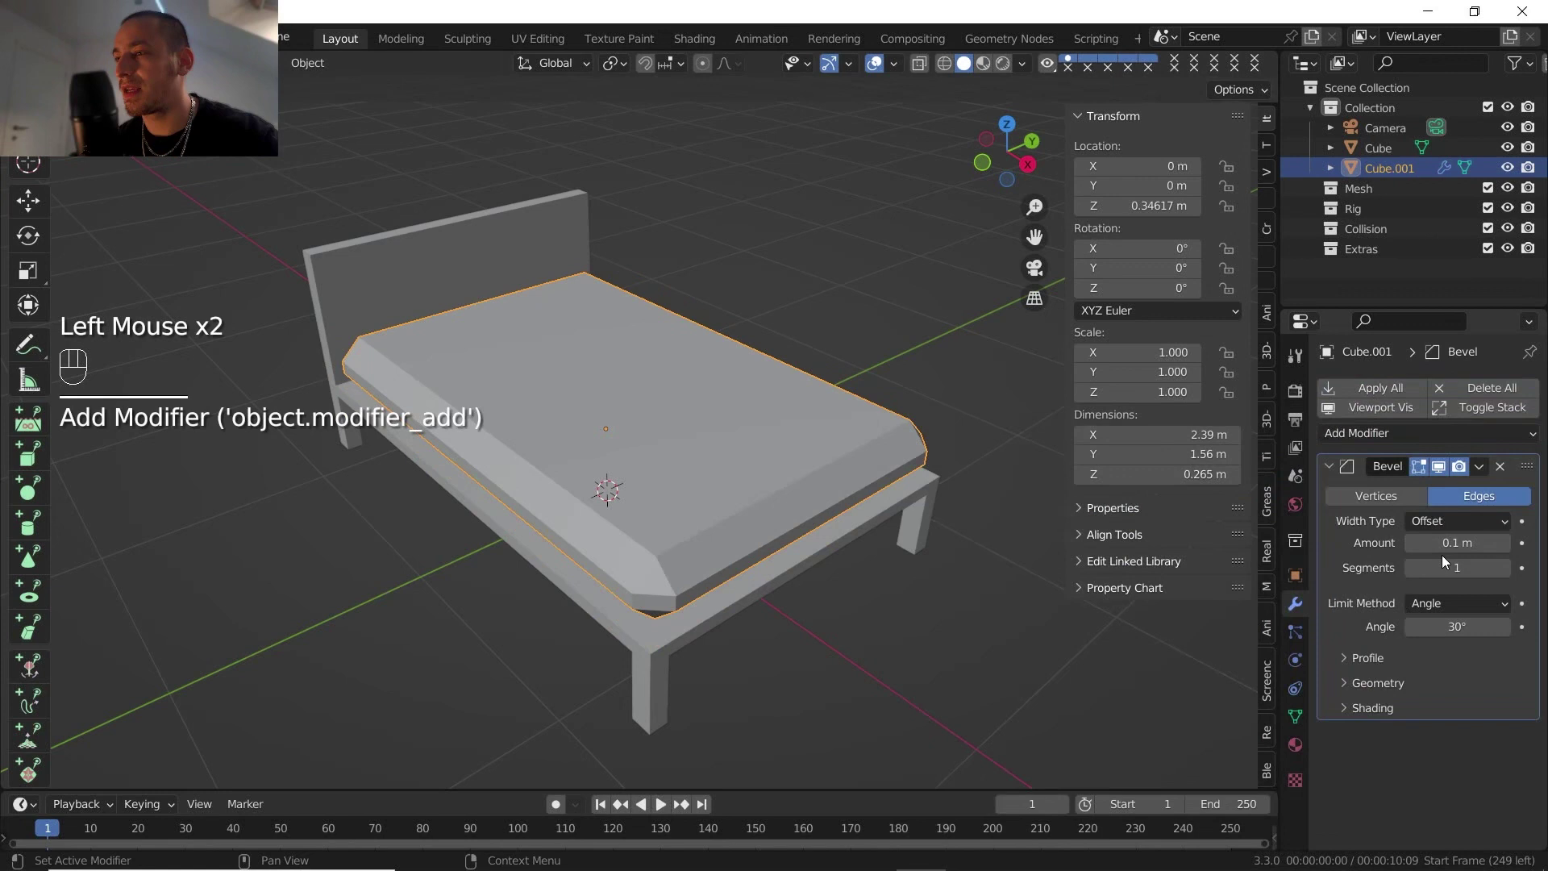
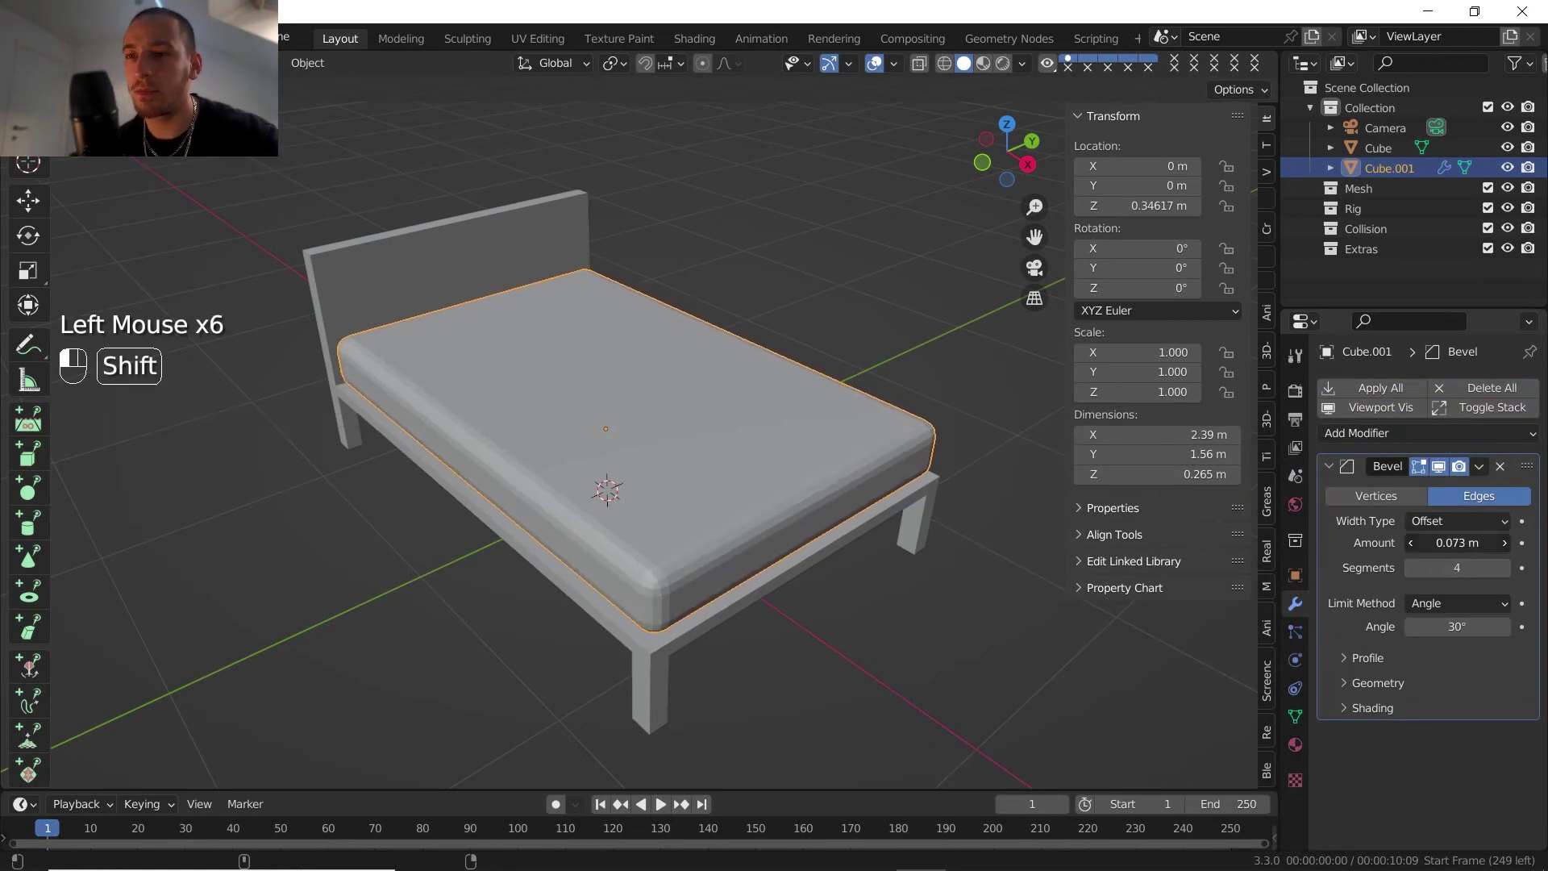
drag(802, 446, 780, 325)
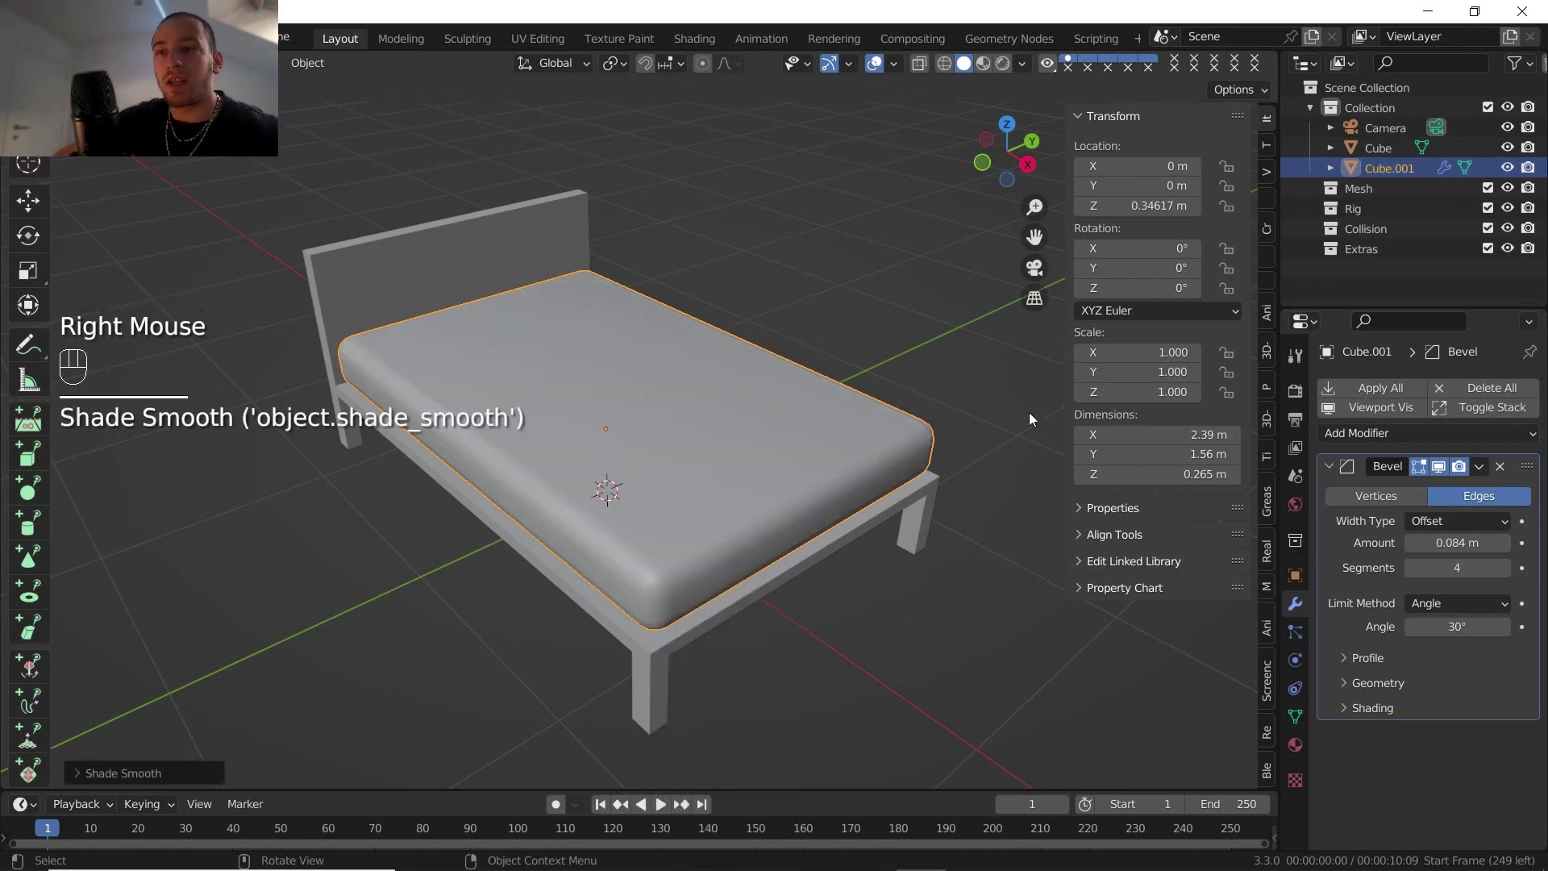
click(1482, 465)
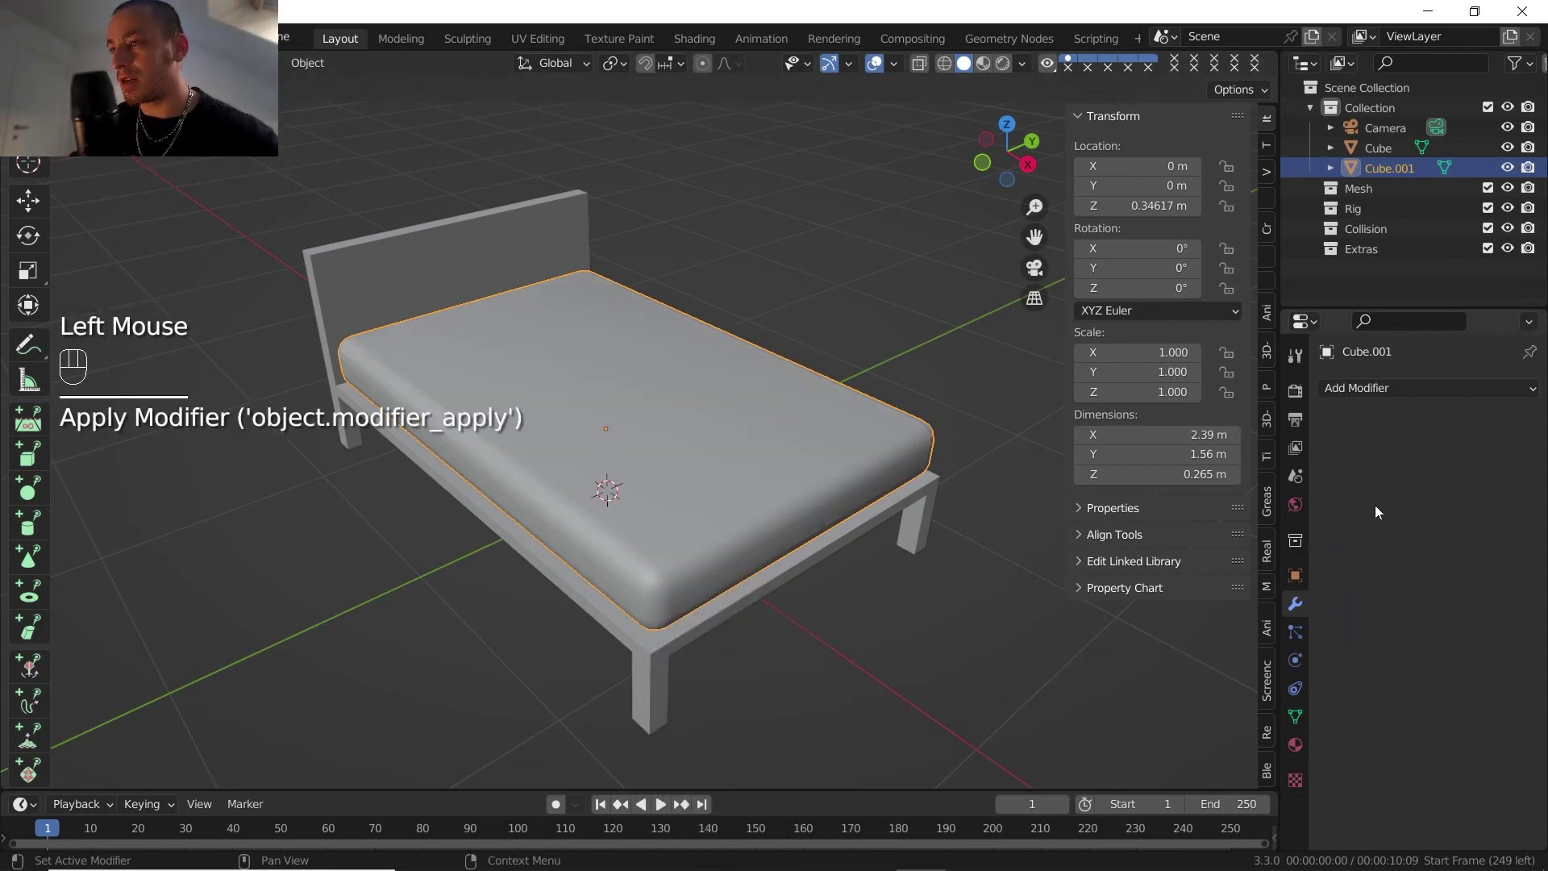
middle_click(733, 543)
scroll(down, 3)
scroll(up, 3)
Step: Add a plane for the blanket and raise it to about 0.72 m, just above the mattress
key(shift+a)
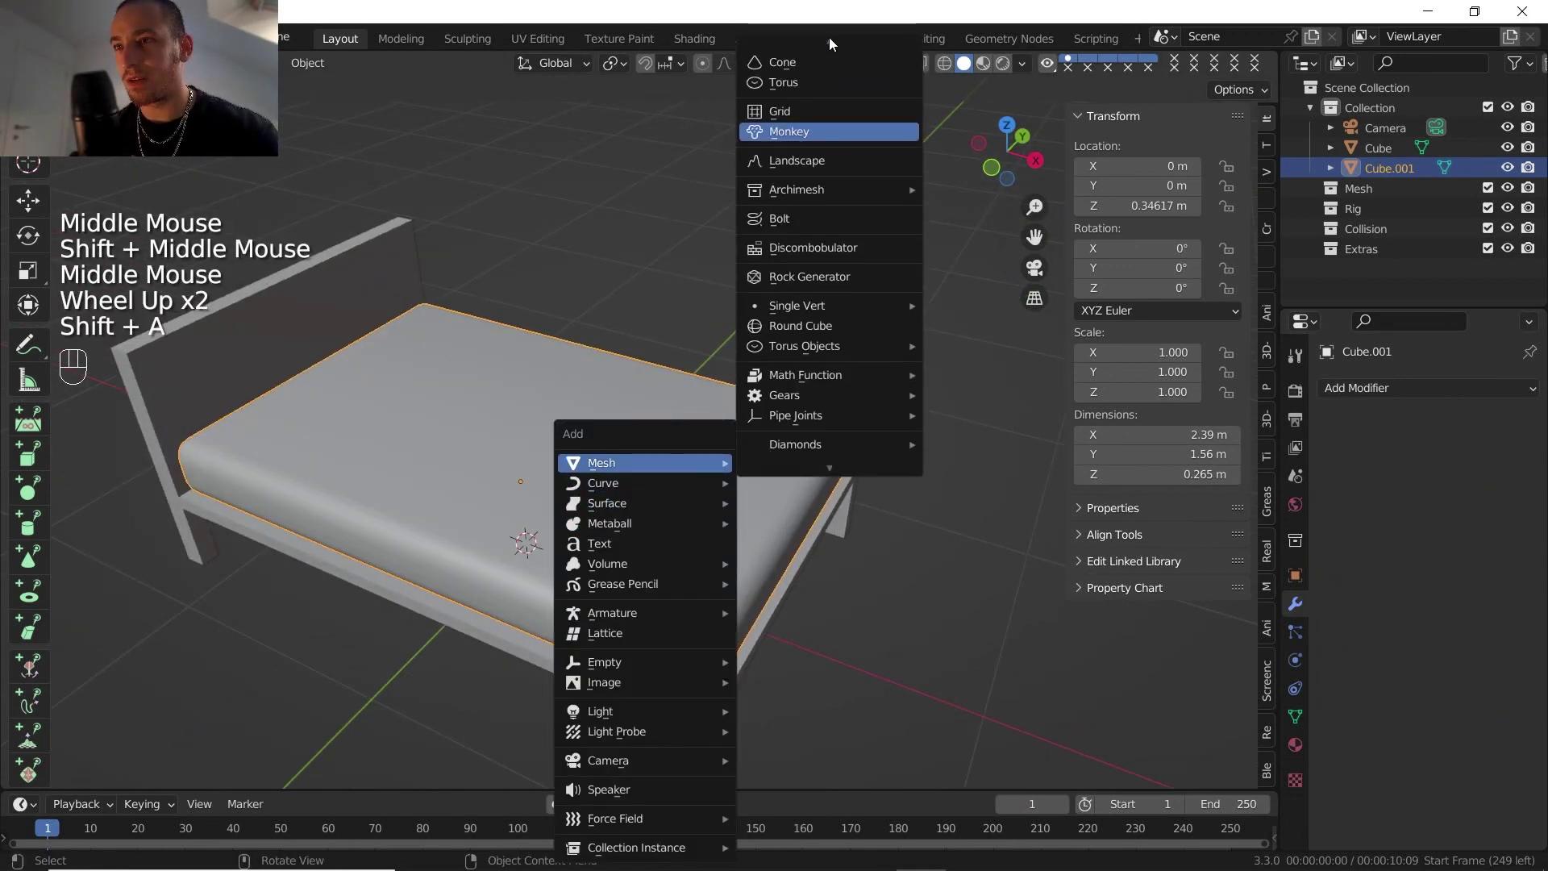
scroll(down, 3)
key(g)
key(z)
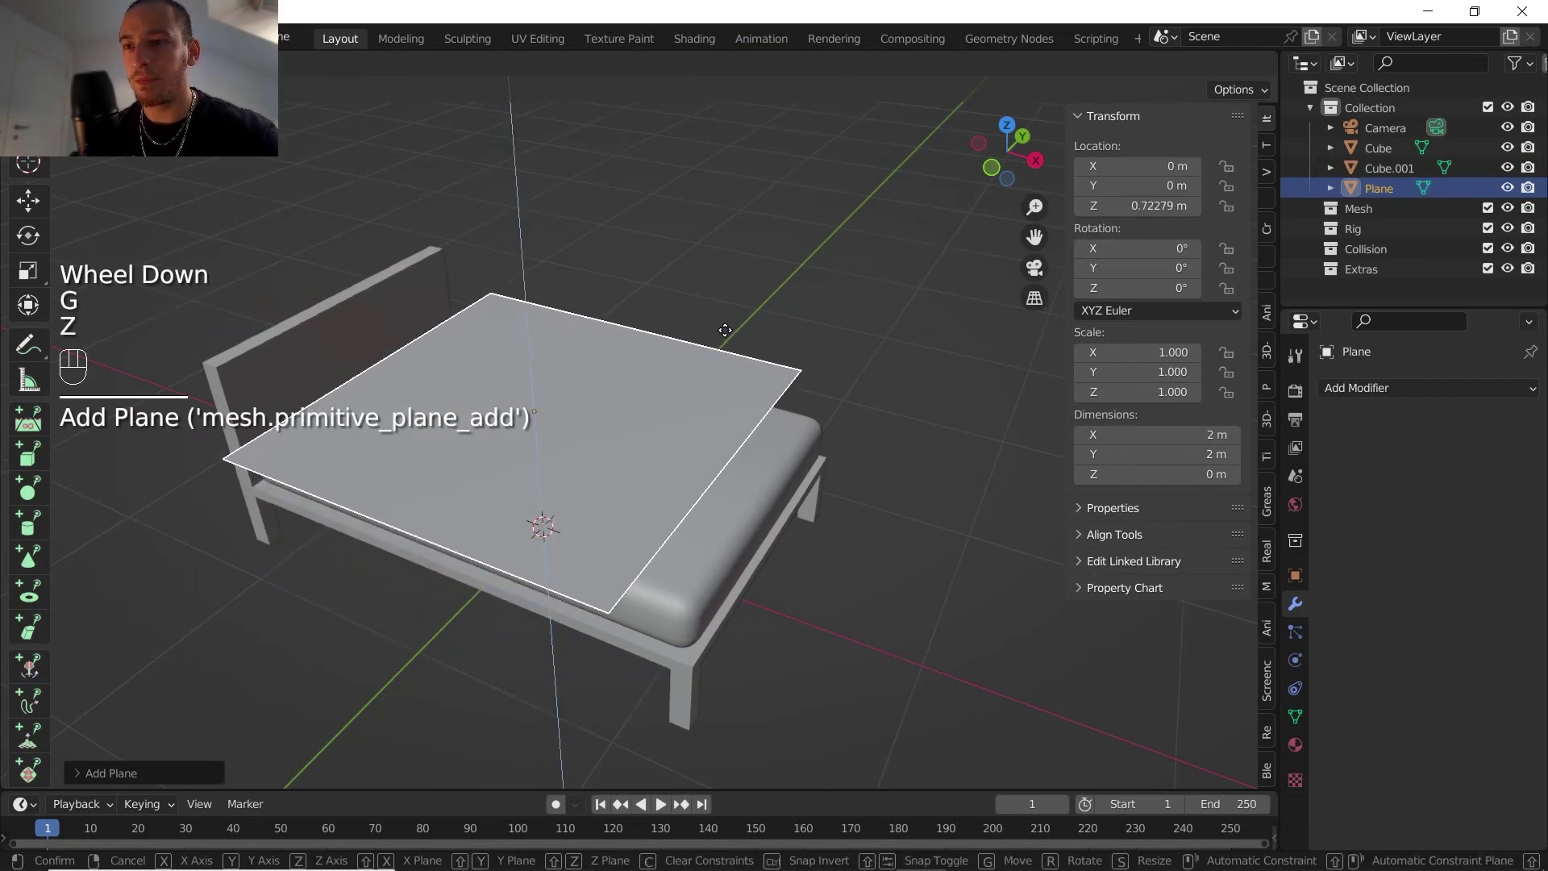
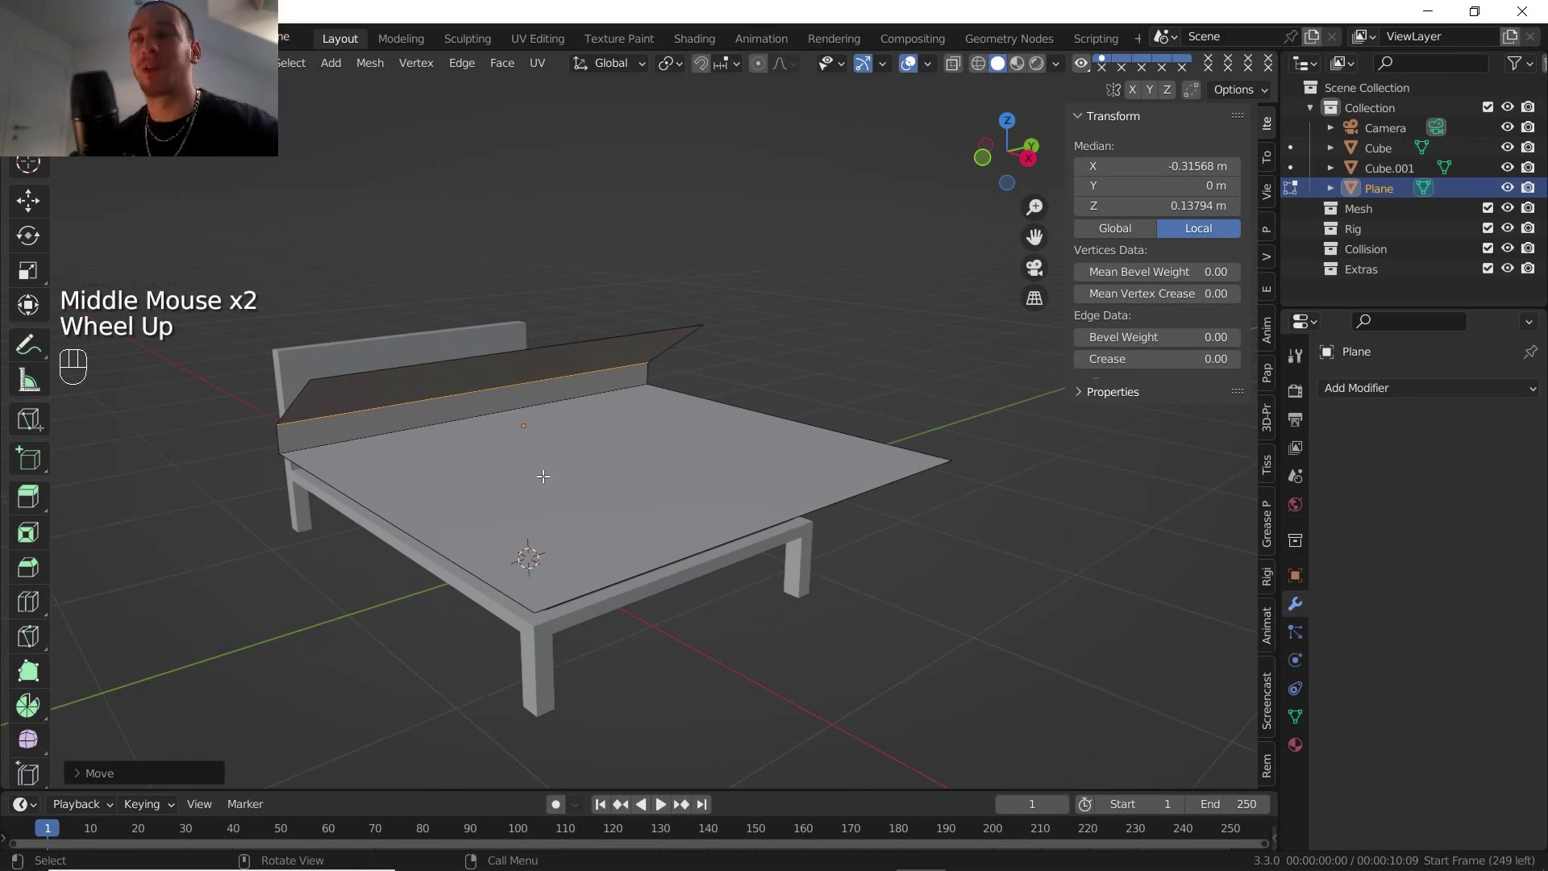
Step: Cut the blanket plane with 5 loop cuts and shape its edges down over the bed's side
key(ctrl+r)
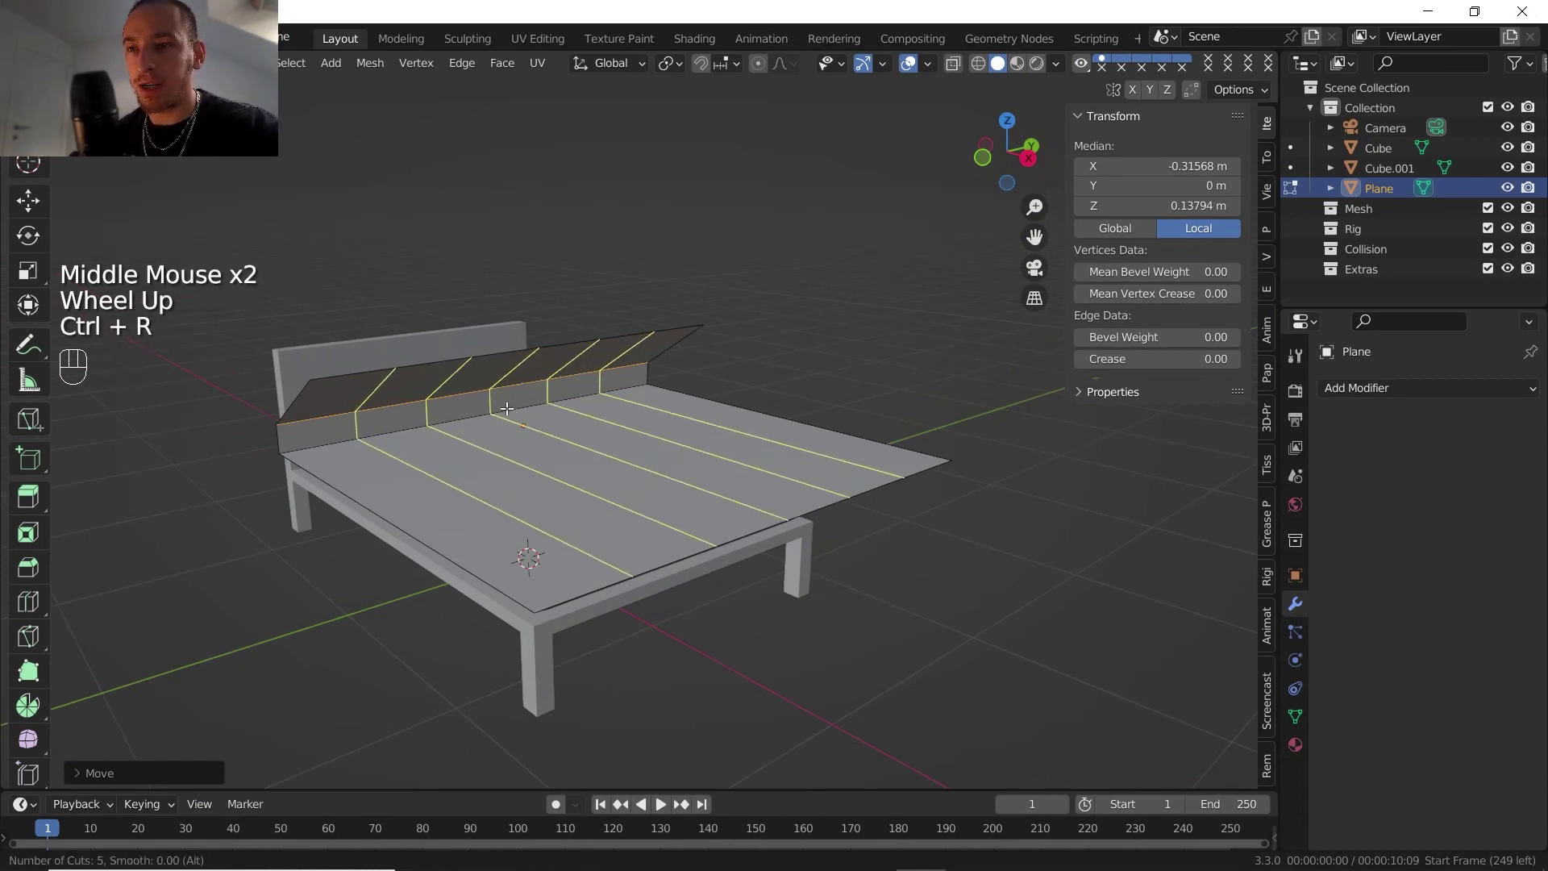
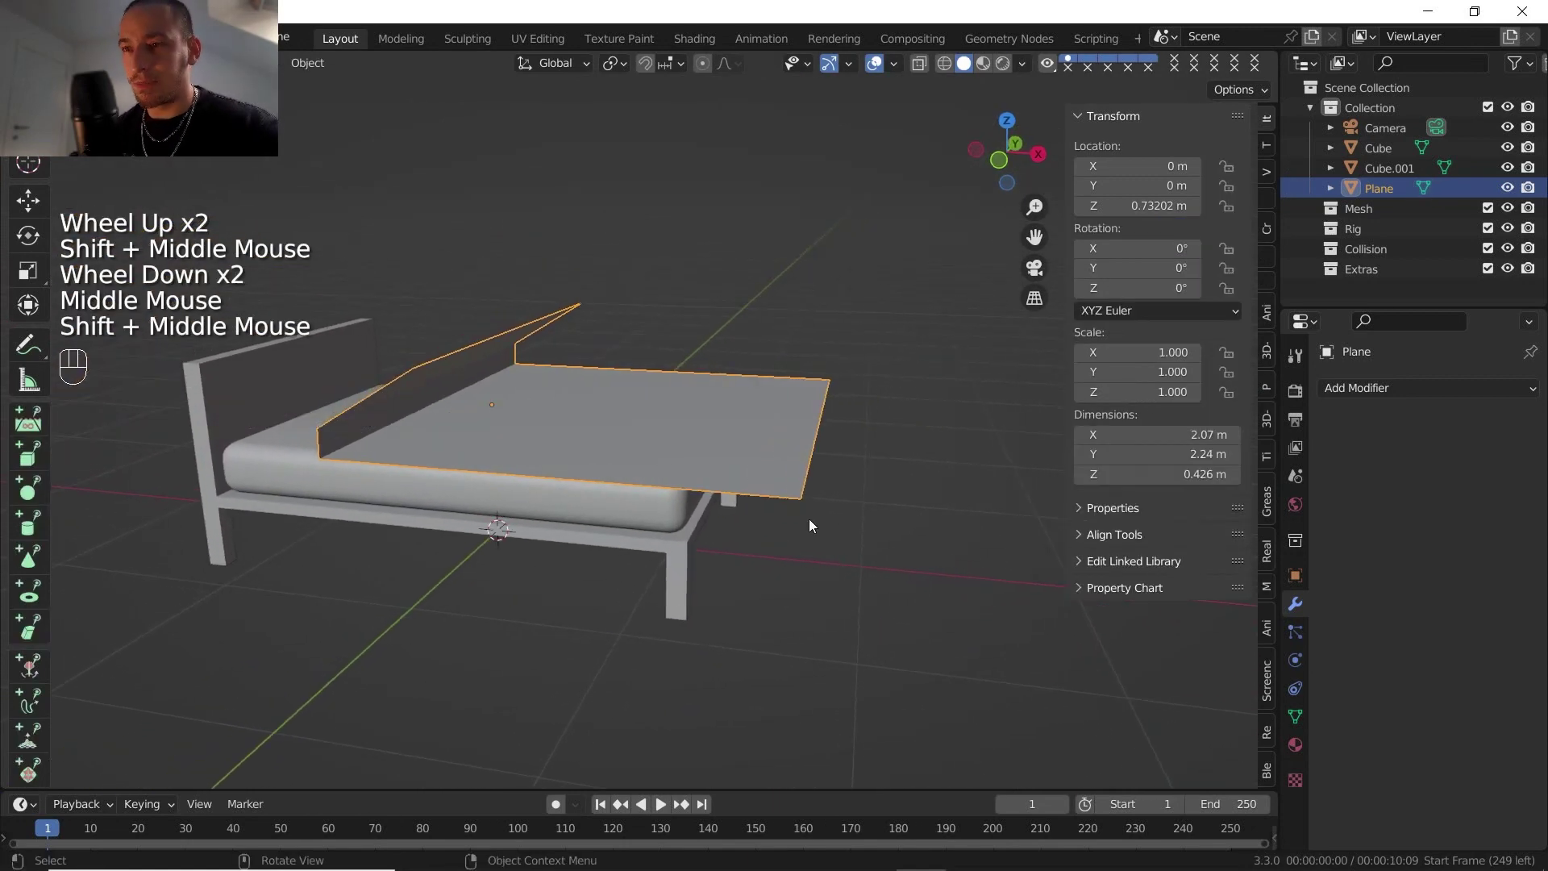
drag(1300, 629, 1301, 654)
Step: Enable Cloth physics on the blanket plane and start the simulation
click(1301, 661)
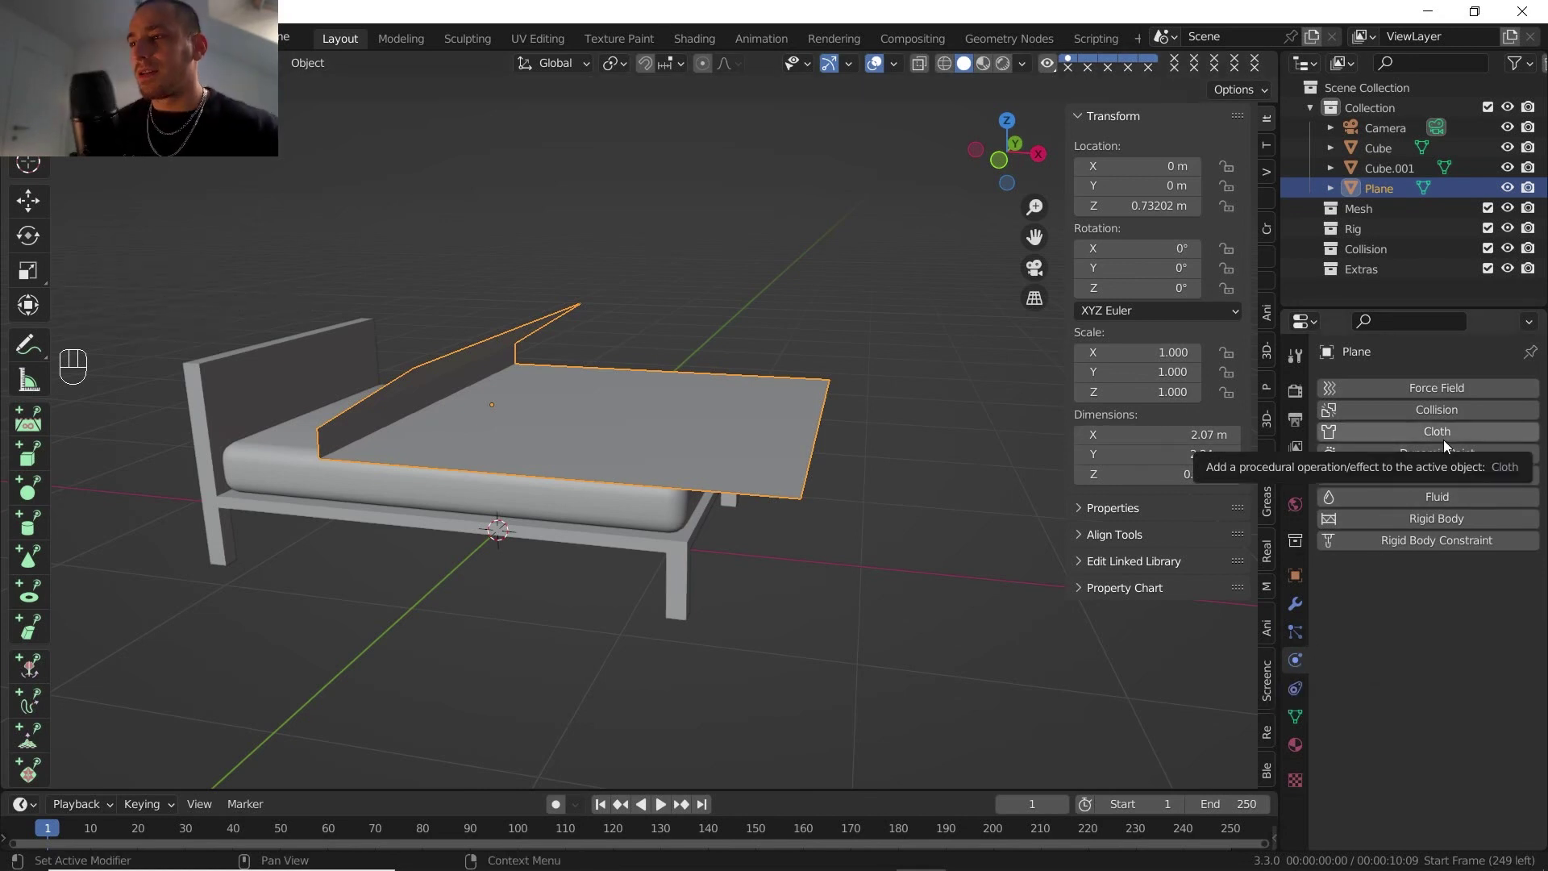
click(1450, 445)
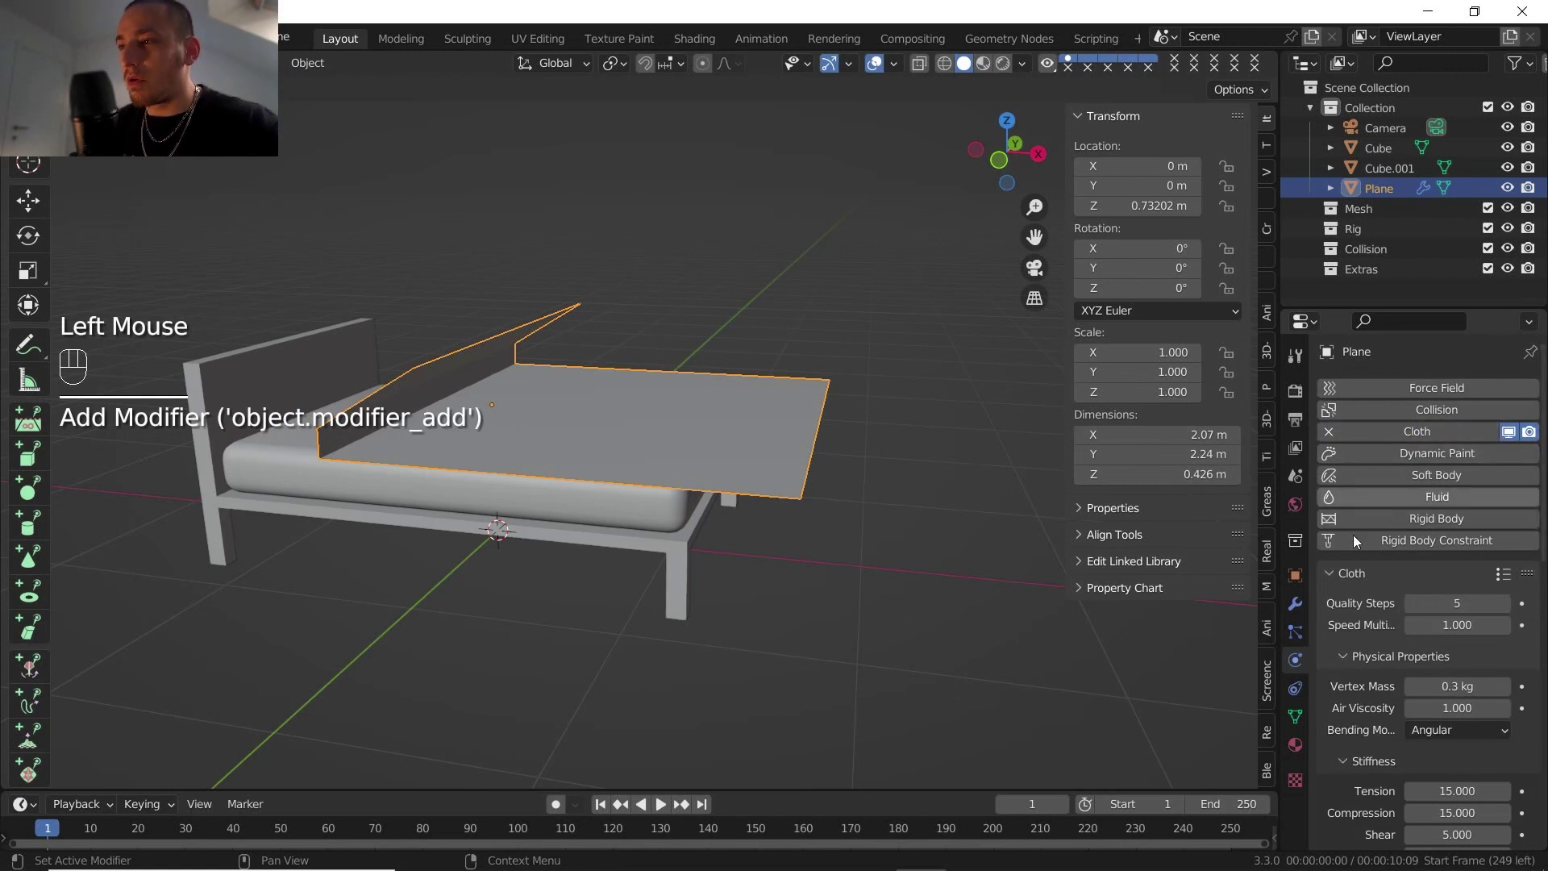
scroll(down, 3)
middle_click(723, 506)
drag(707, 526, 610, 454)
drag(588, 509, 582, 645)
click(669, 809)
click(669, 809)
click(609, 811)
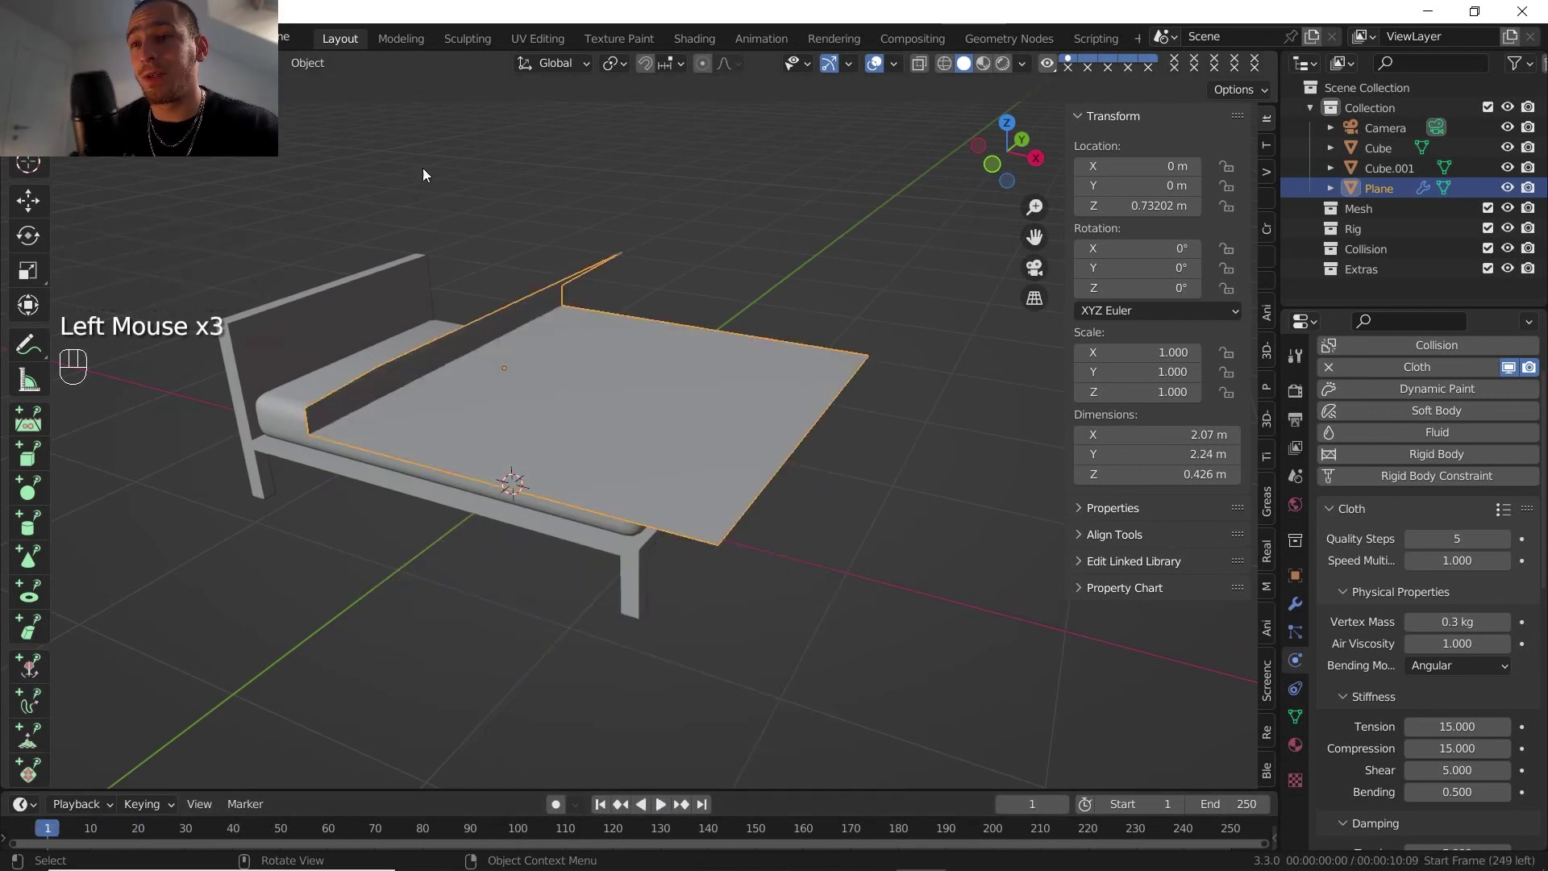
Step: Give the mattress Cube.001 collision physics, then select the bed frame Cube for the same
click(290, 423)
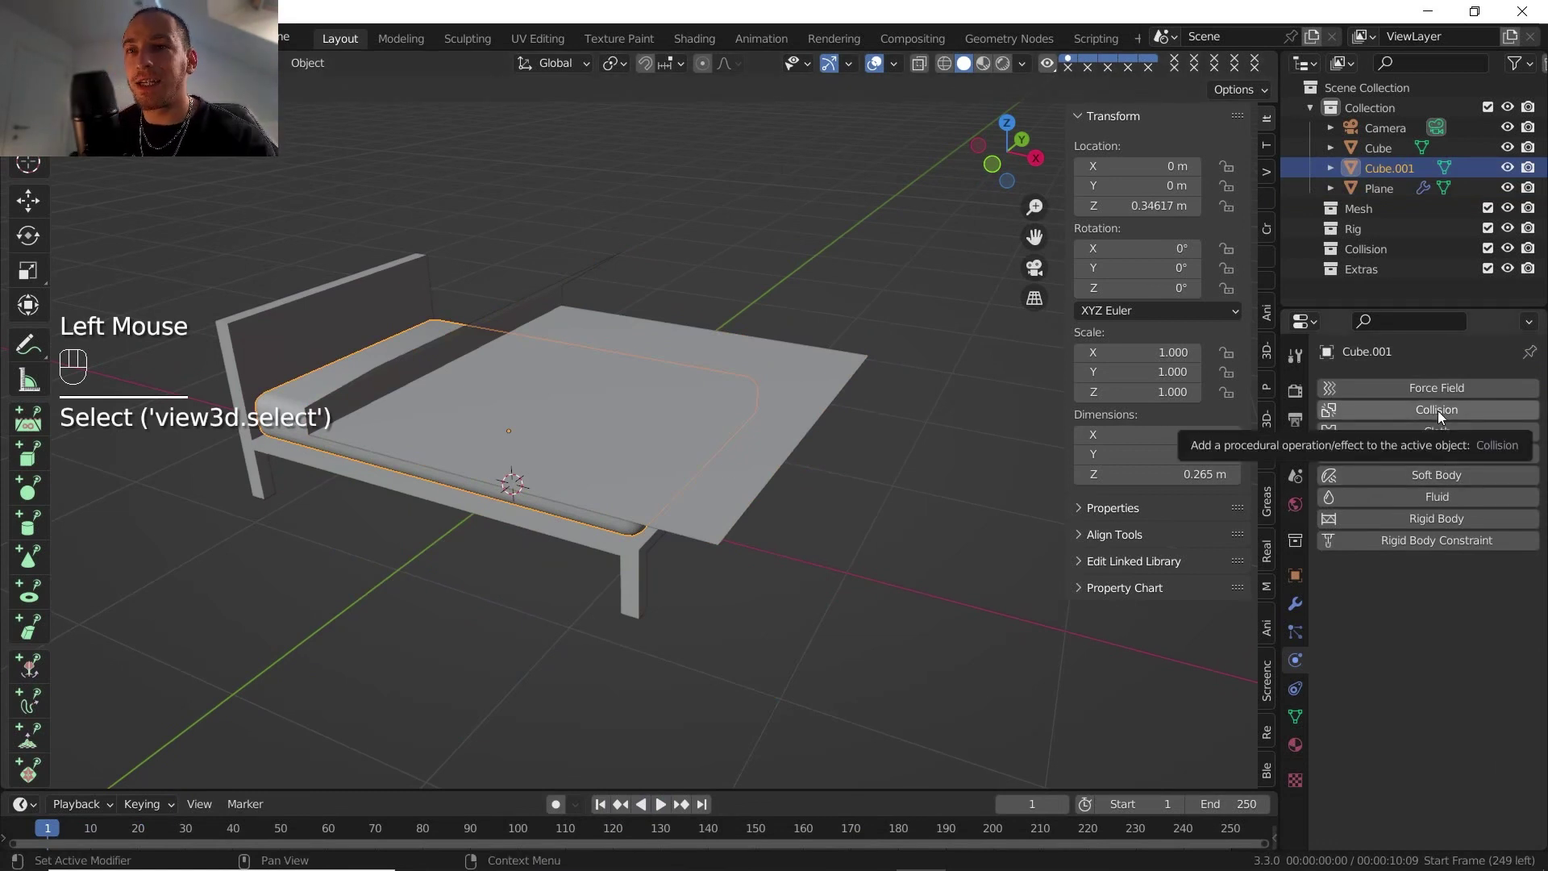
drag(1442, 417, 1419, 654)
scroll(down, 3)
scroll(down, 3)
scroll(up, 3)
click(257, 349)
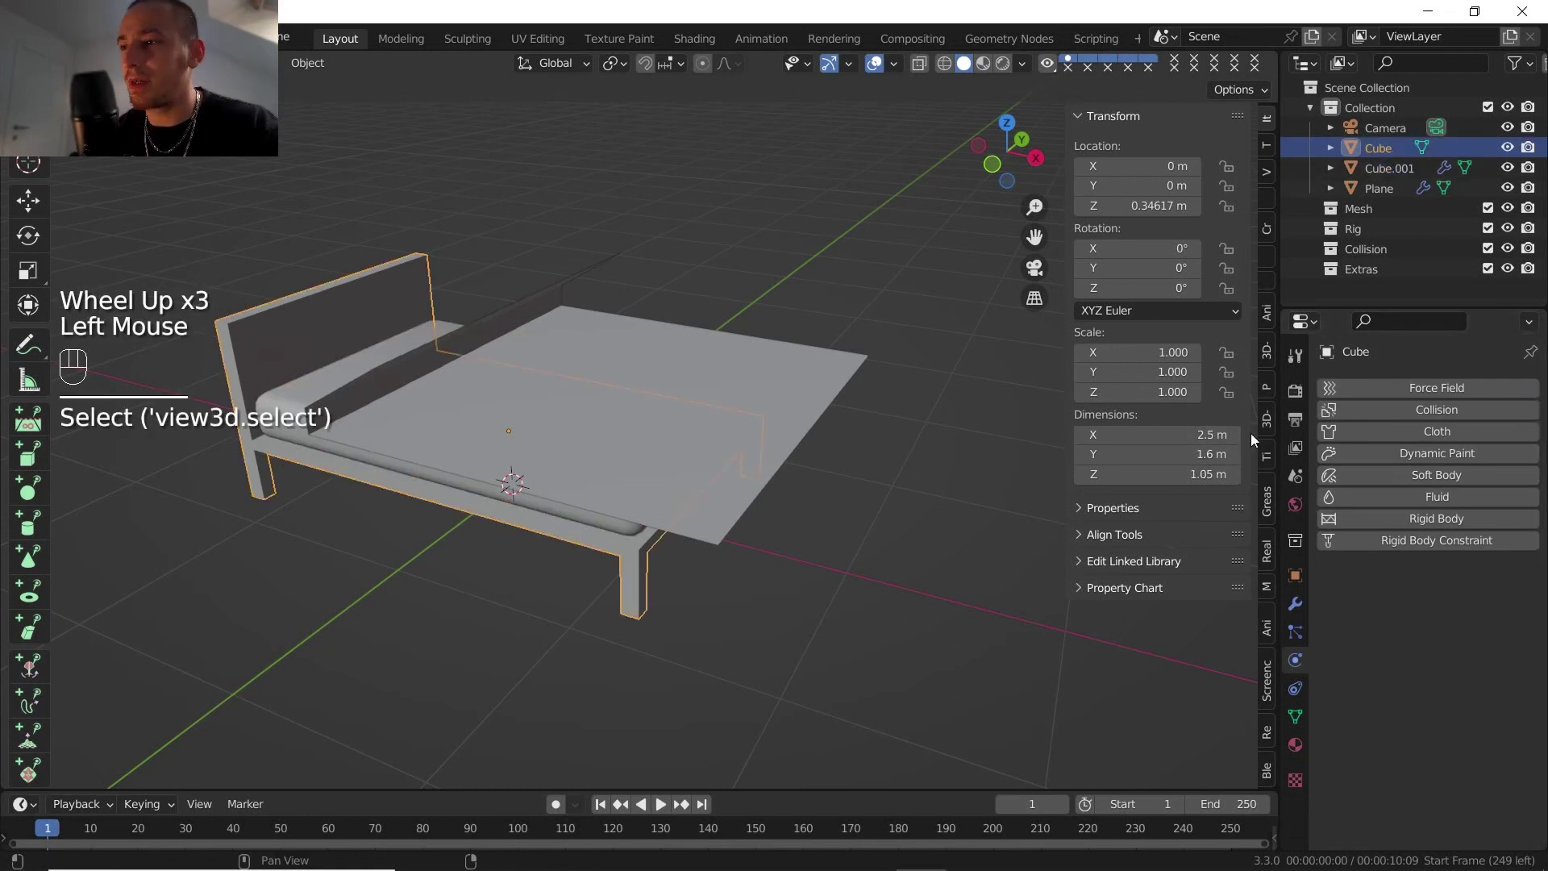
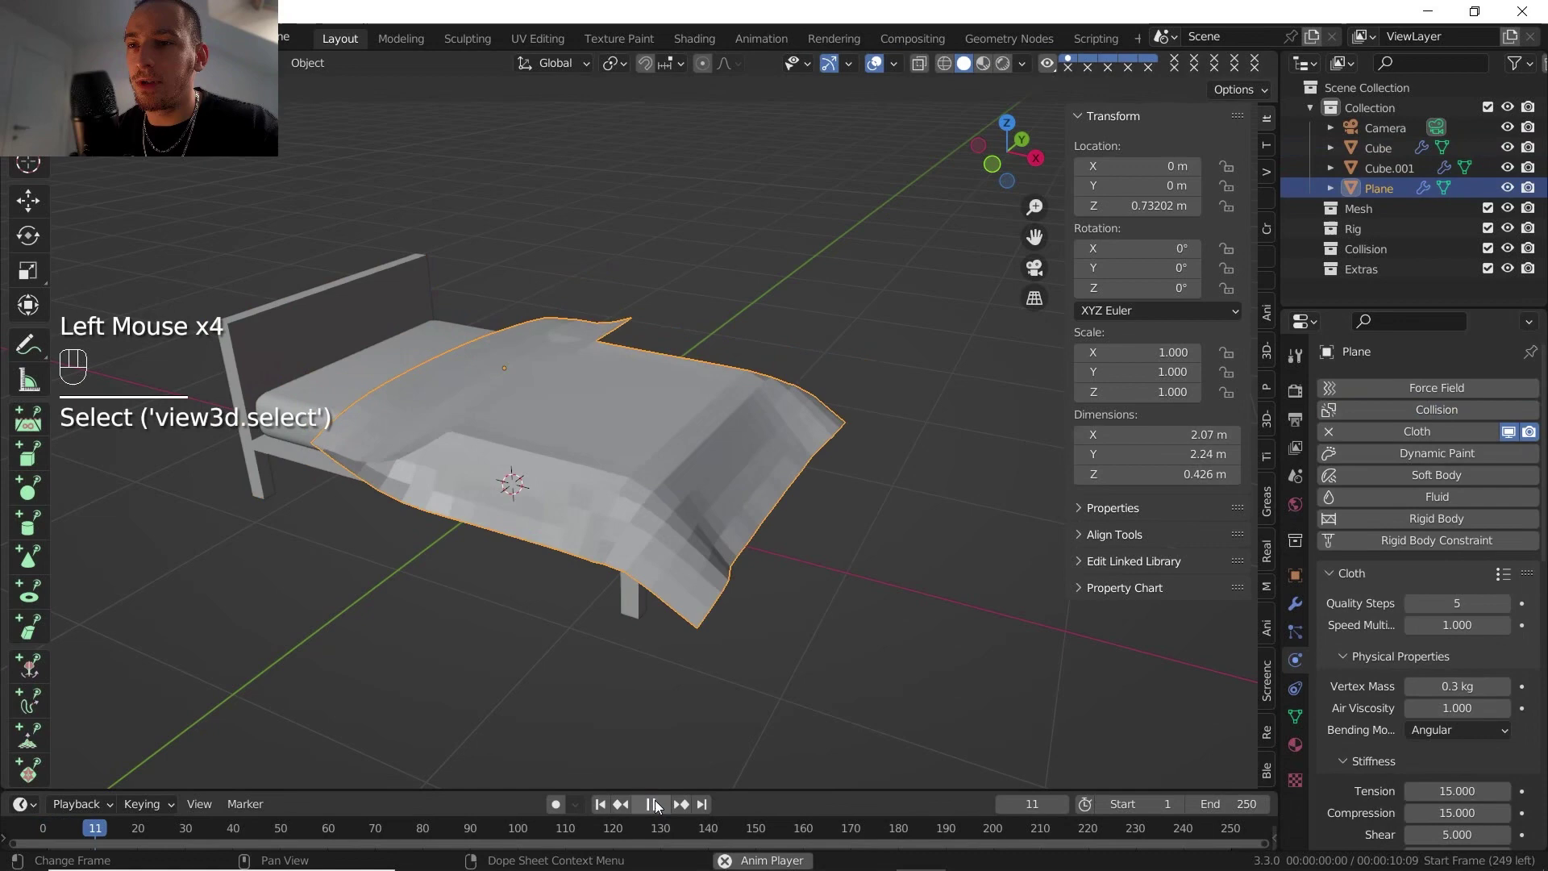
Step: Stop the simulation around frame 23 with the cloth draped over the bed
drag(584, 515, 609, 476)
middle_click(625, 461)
scroll(up, 3)
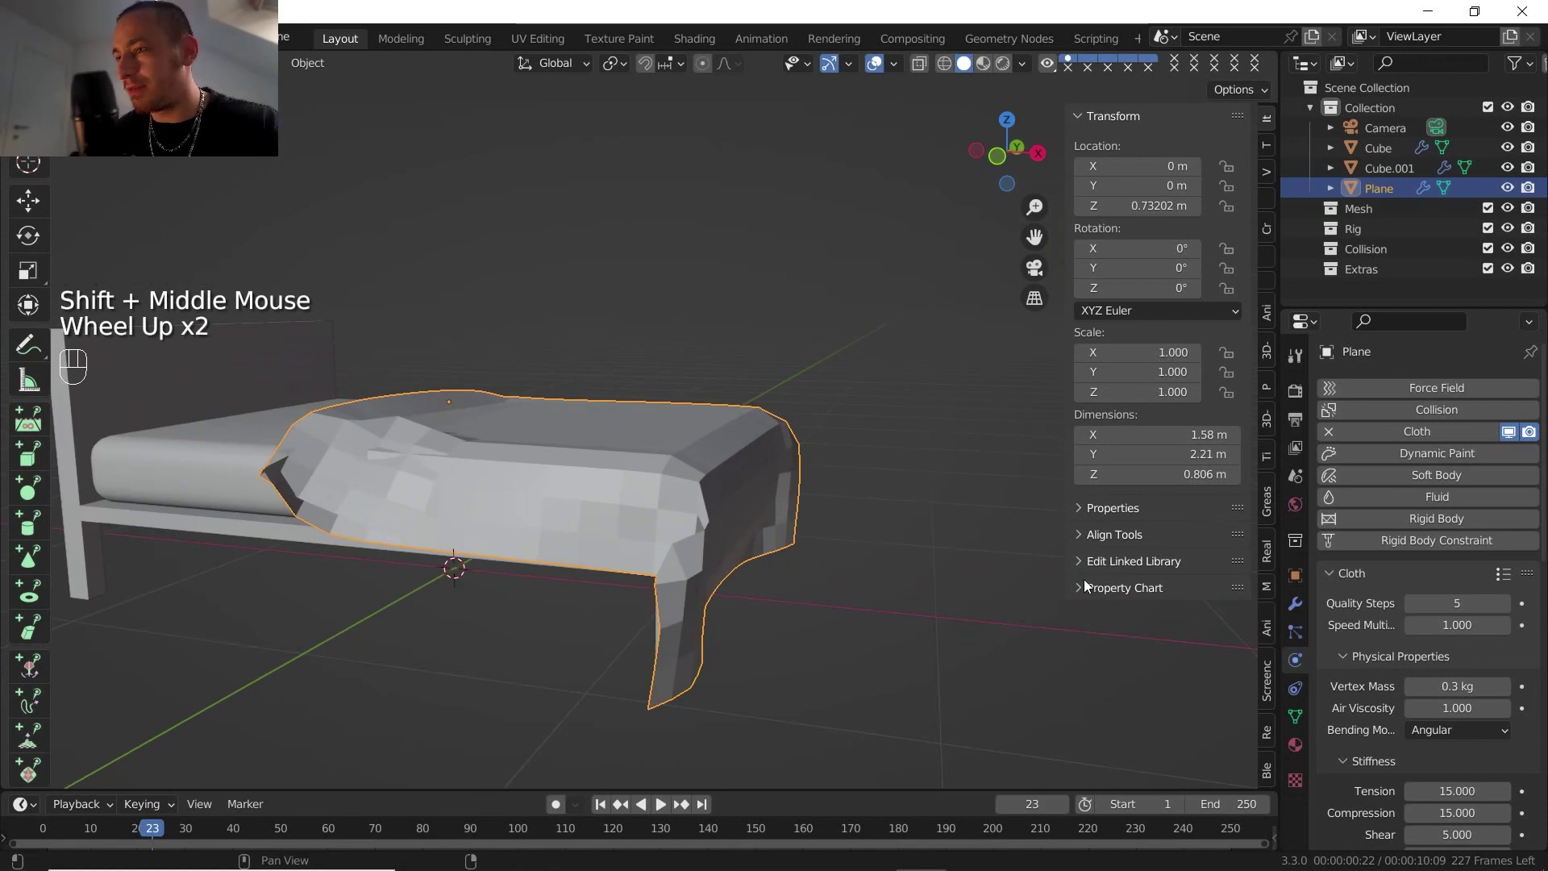
click(1298, 623)
click(1296, 615)
Step: Add a Solidify modifier giving the cloth 0.01 m thickness and return to its physics settings
click(1405, 444)
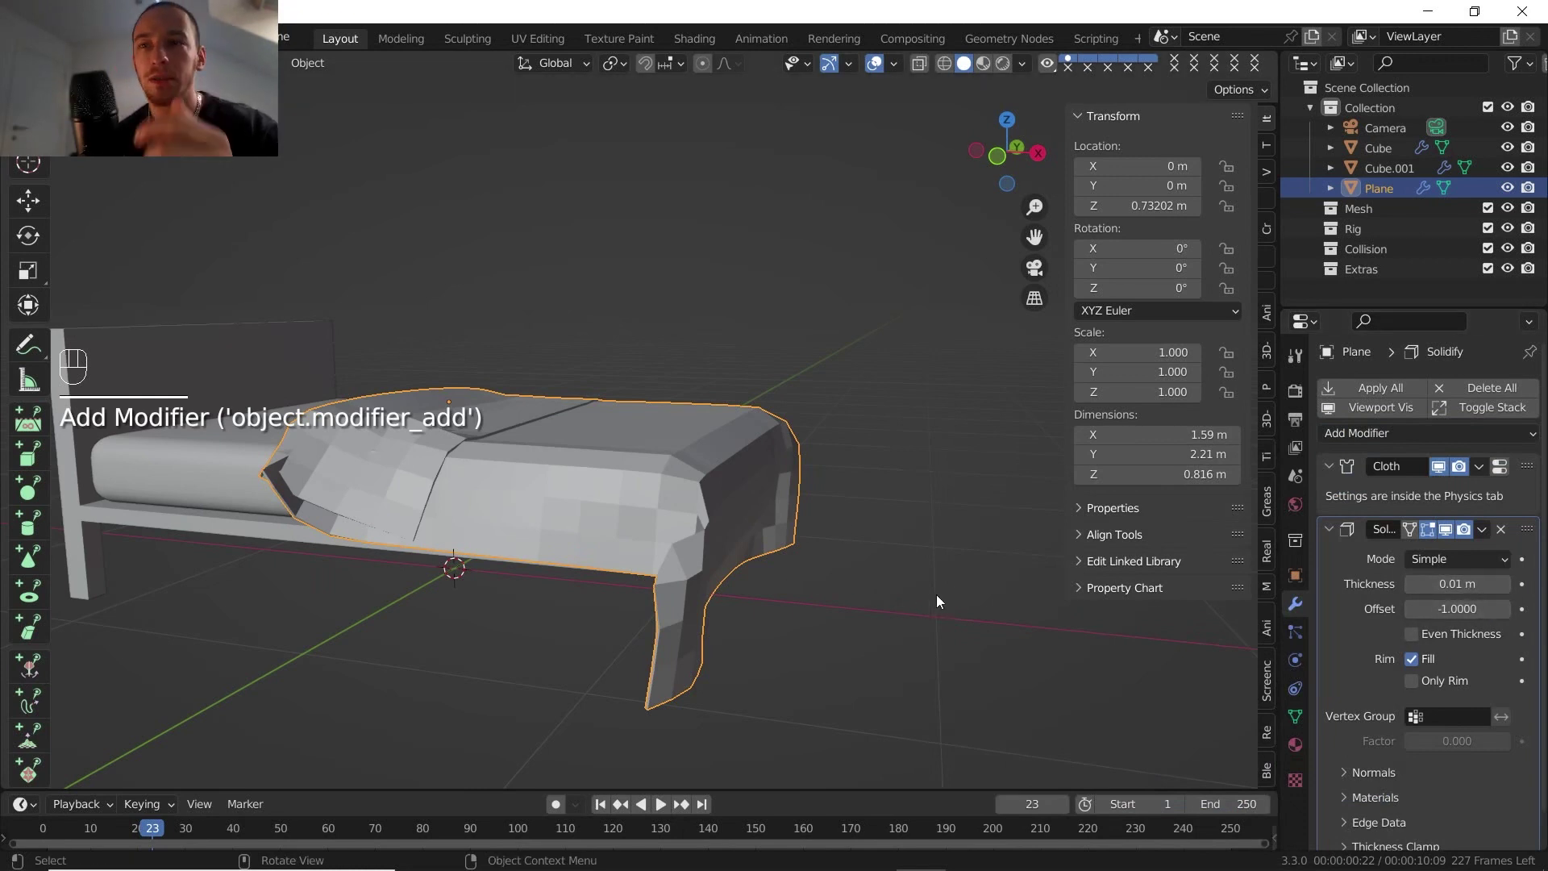
click(1304, 637)
click(1299, 672)
Step: Orbit and zoom in on the blanket's folded corner to inspect its thickness
middle_click(685, 499)
drag(622, 501, 589, 542)
drag(595, 538, 526, 451)
drag(533, 435, 613, 382)
scroll(up, 3)
drag(519, 434, 485, 378)
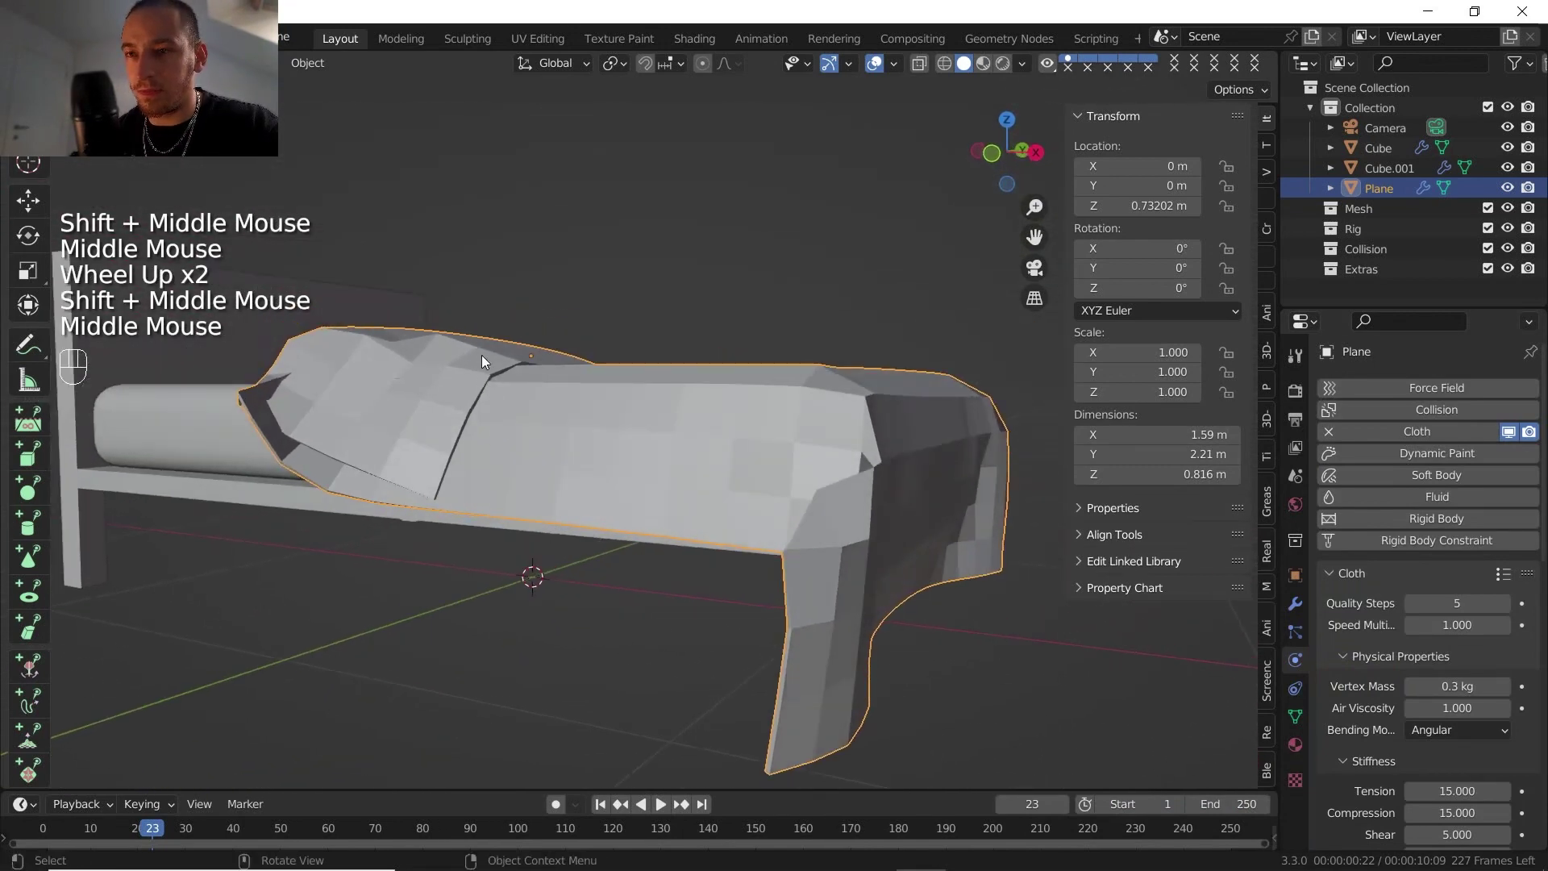
Step: Enable Self Collisions in the cloth's collision settings
scroll(down, 3)
scroll(down, 3)
scroll(up, 3)
scroll(down, 3)
click(1350, 795)
scroll(down, 3)
click(1370, 691)
click(610, 810)
click(663, 813)
click(664, 813)
Step: Set the cloth's self-collision distance to 0.00665 m
middle_click(563, 442)
scroll(up, 3)
drag(513, 342, 514, 314)
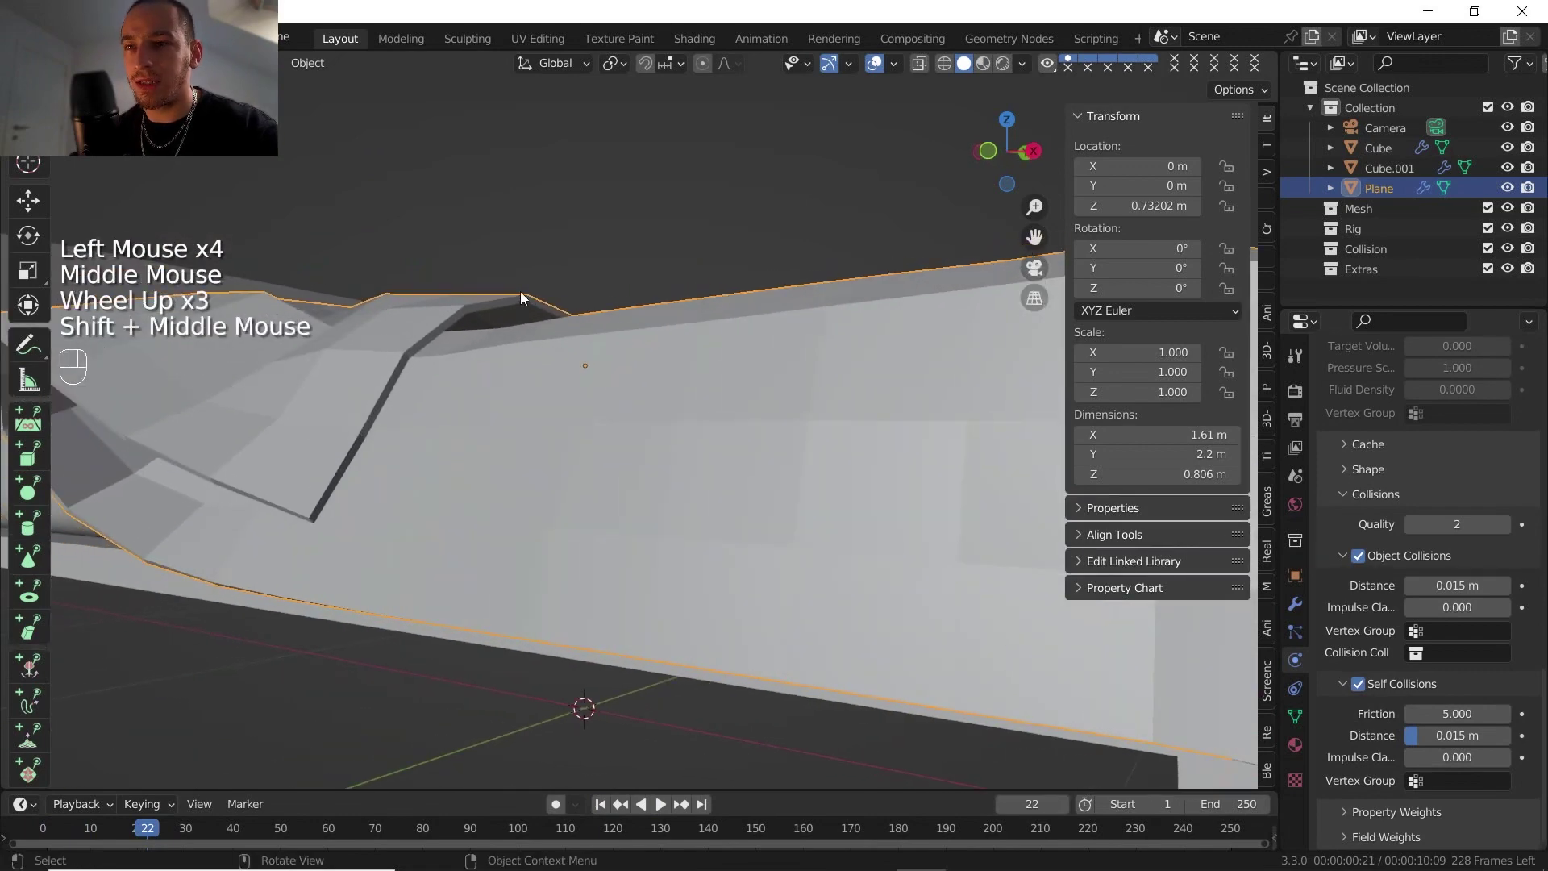
middle_click(505, 312)
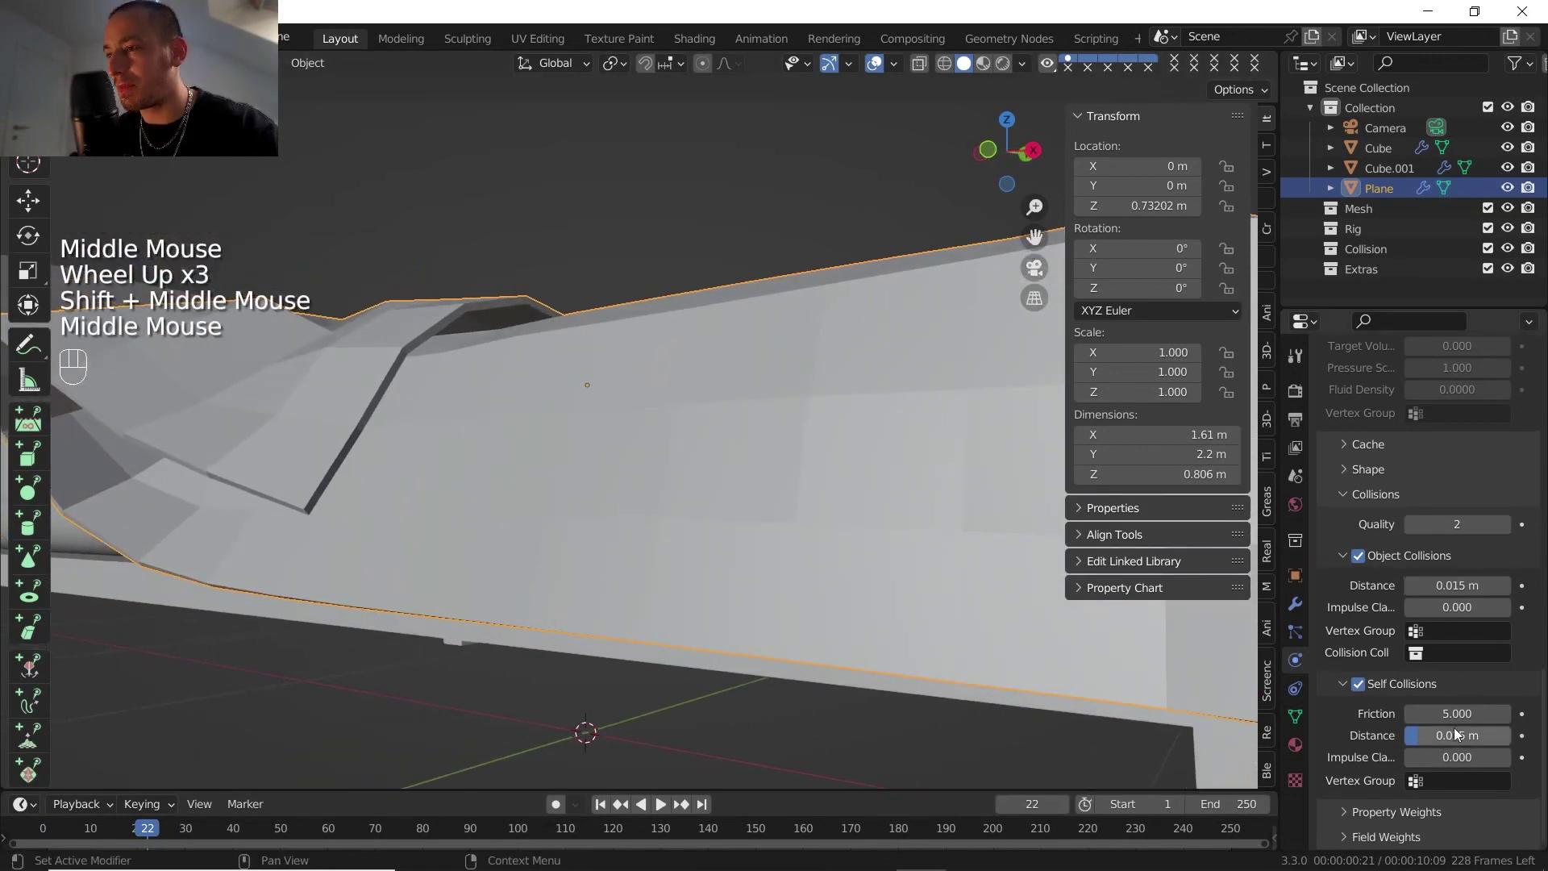
click(1459, 741)
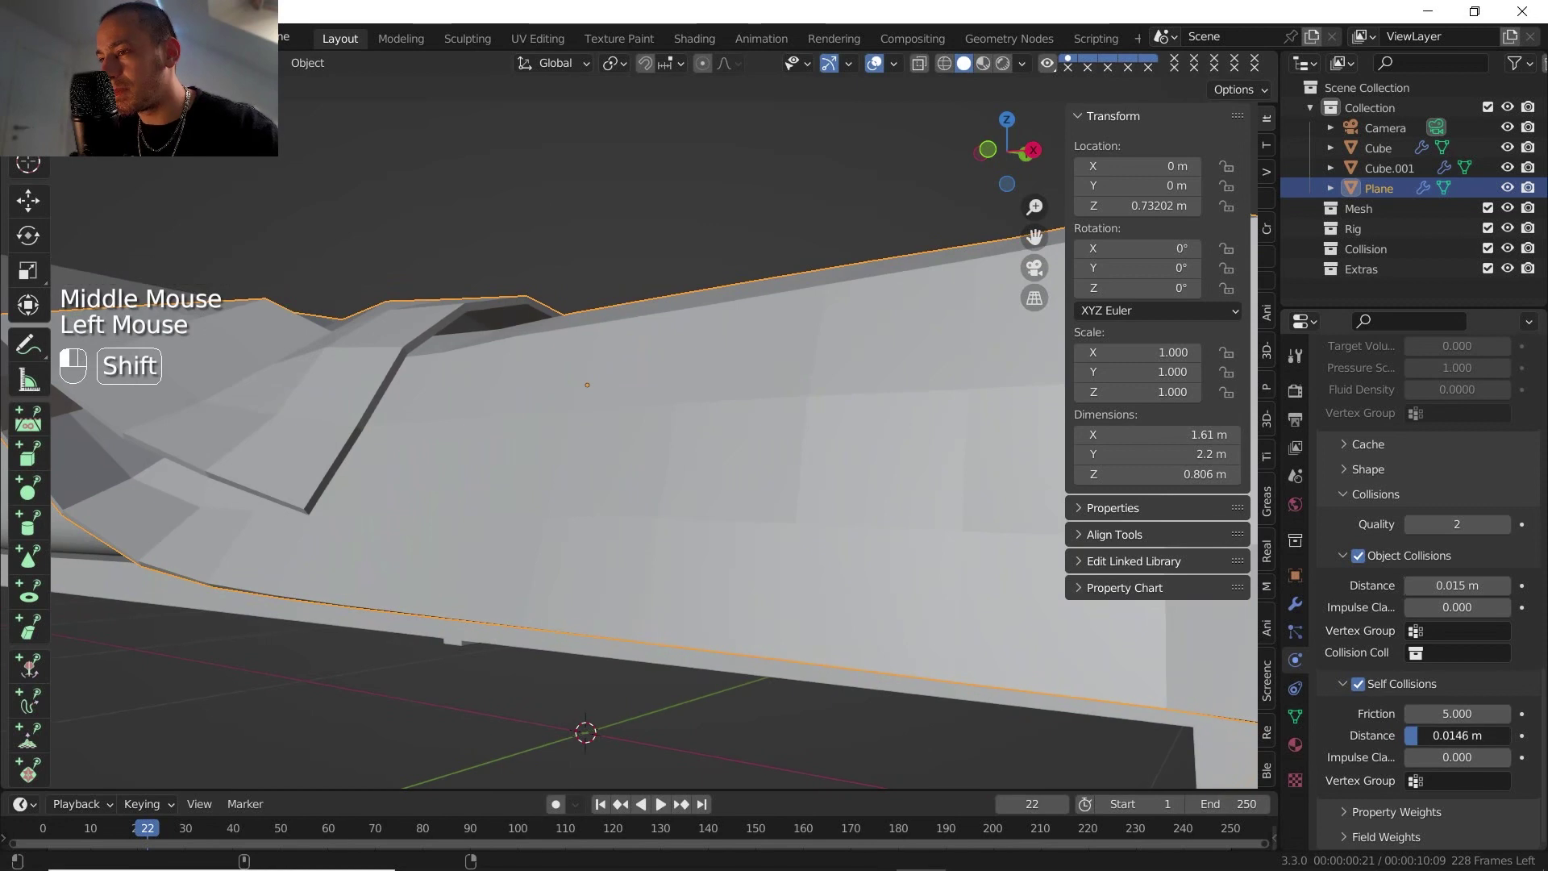
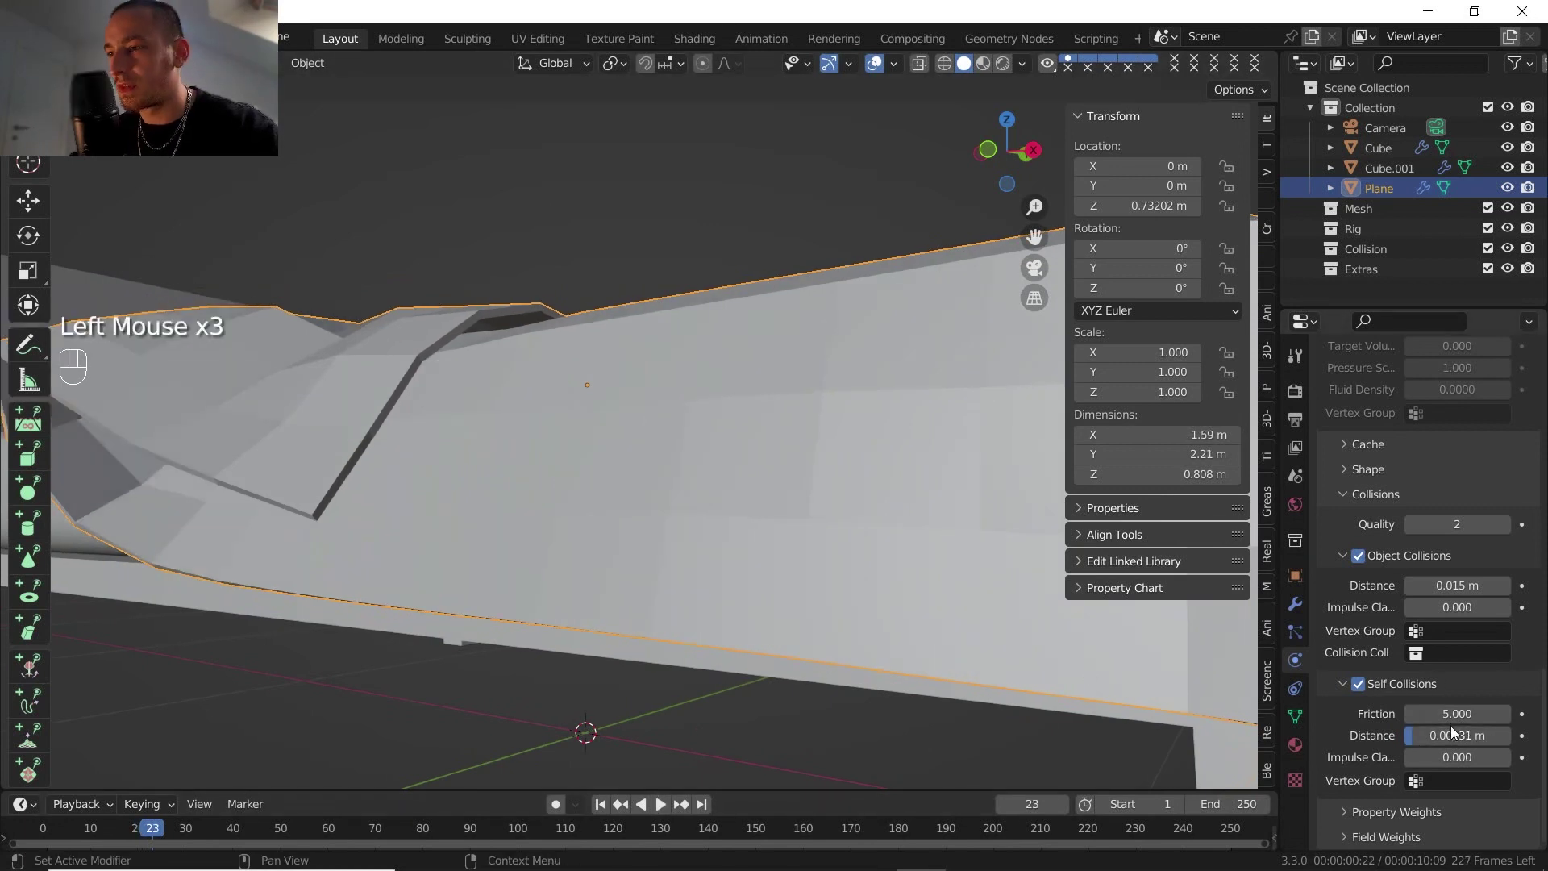
click(1458, 742)
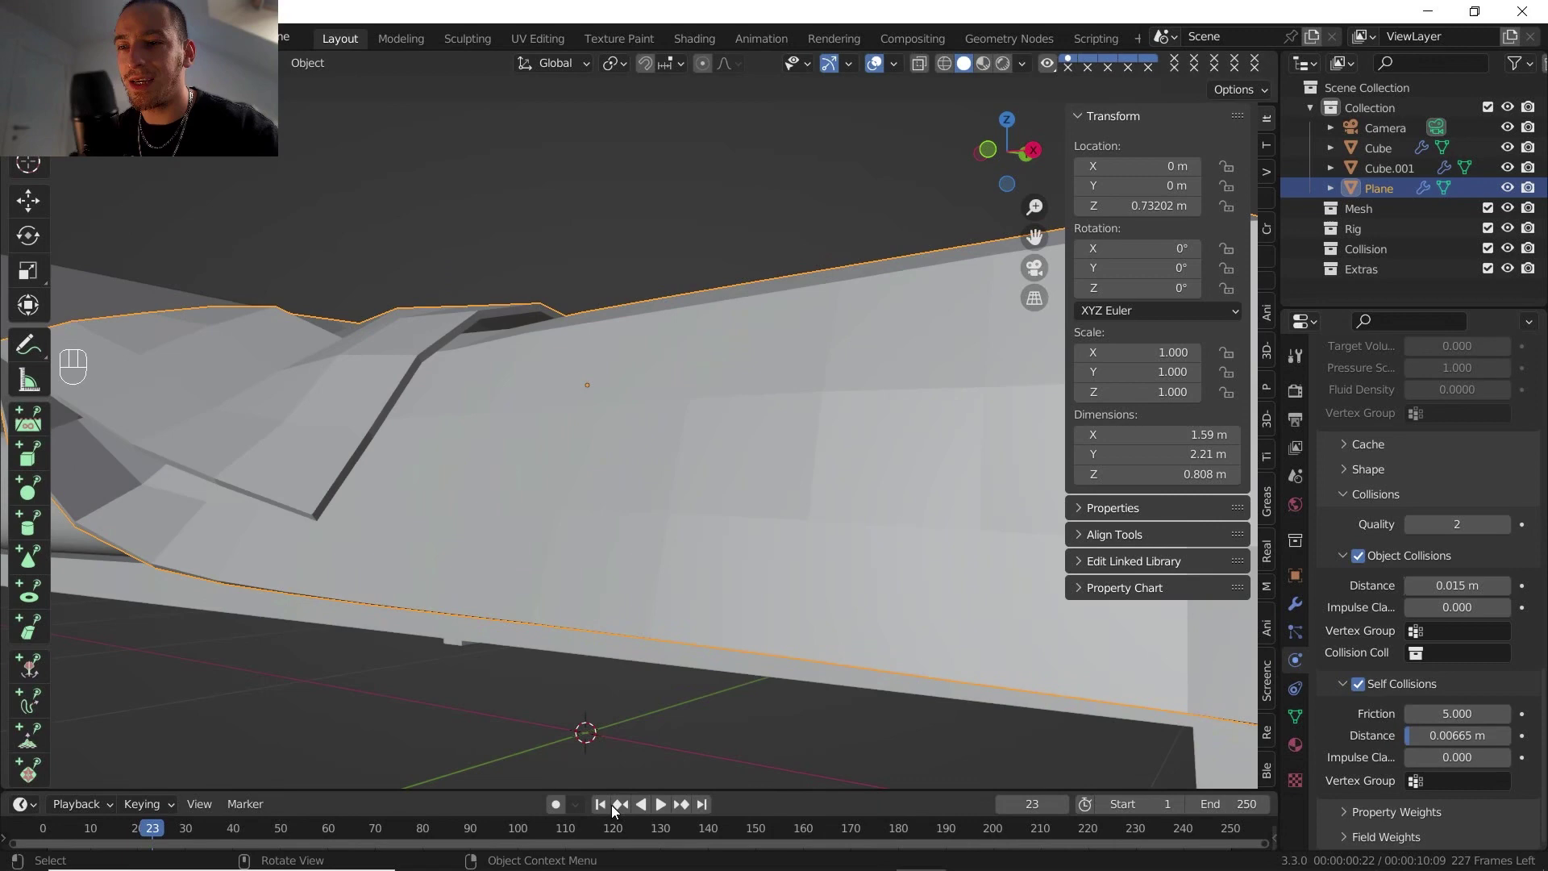
Step: Rewind the simulation to frame 1 so the blanket is a flat sheet over the bed again
click(610, 809)
scroll(down, 3)
drag(657, 415, 650, 495)
drag(651, 494, 588, 553)
scroll(down, 3)
scroll(up, 3)
click(609, 810)
key(Tab)
key(a)
key(3)
key(a)
drag(665, 383, 608, 476)
key(Tab)
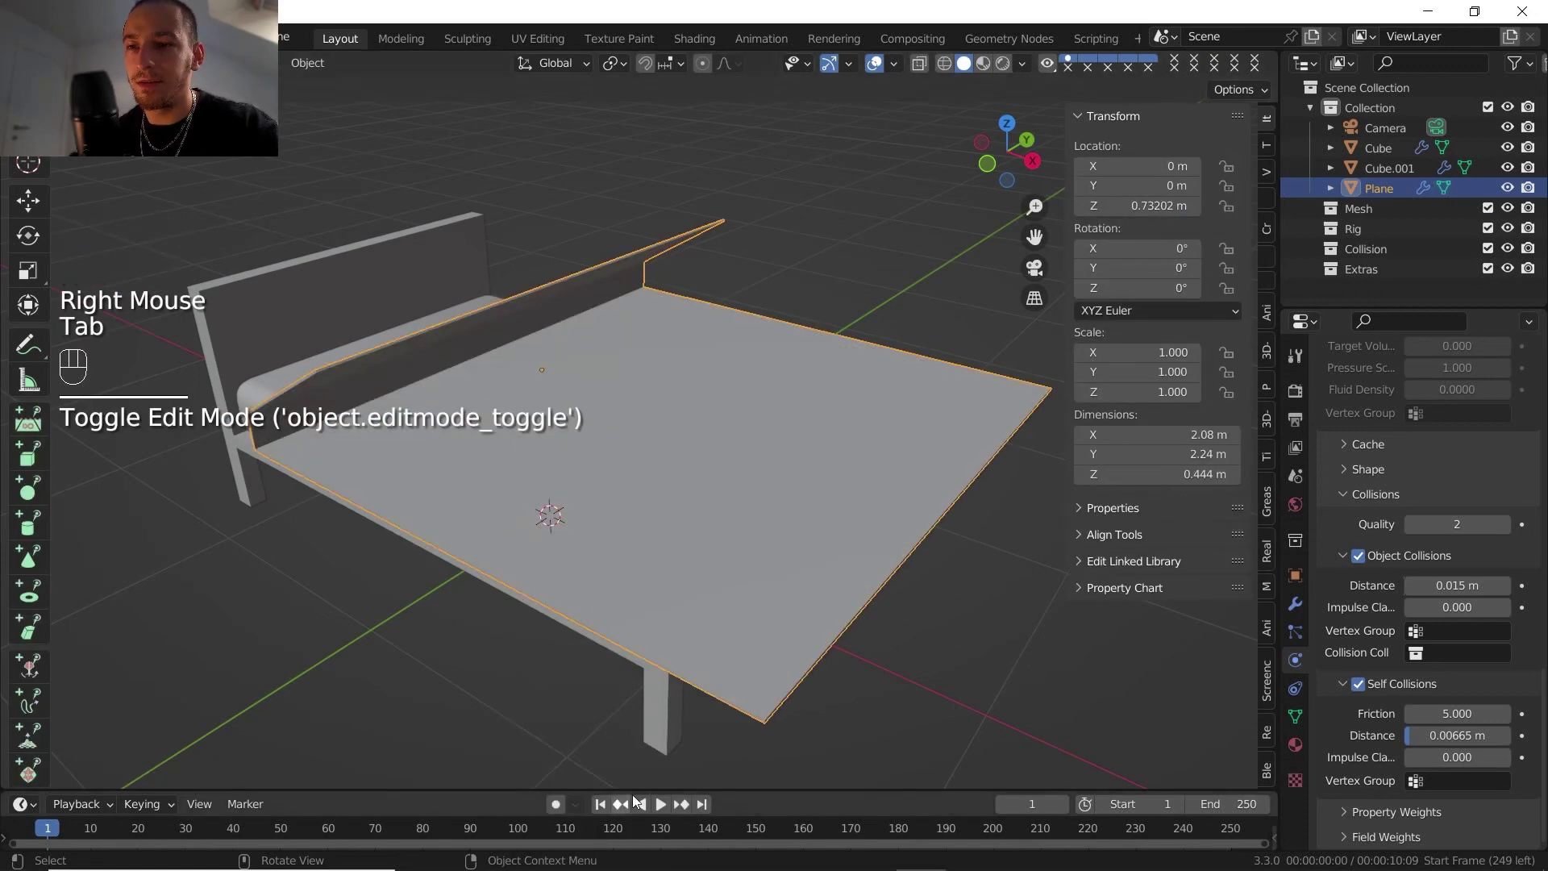
Step: Play the cloth simulation so the blanket drapes over the bed
click(663, 802)
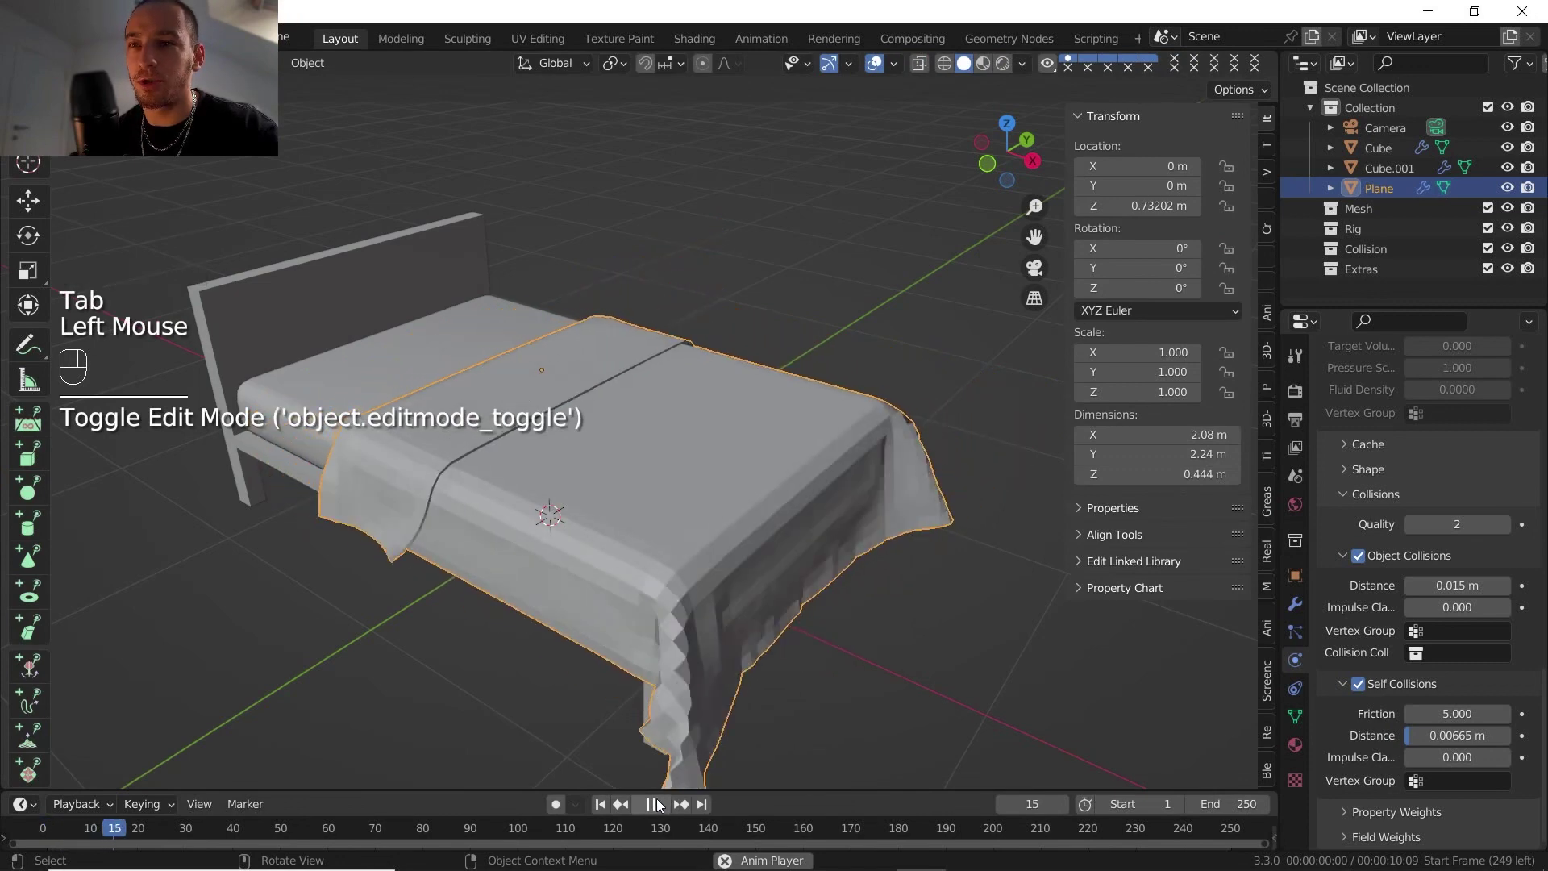
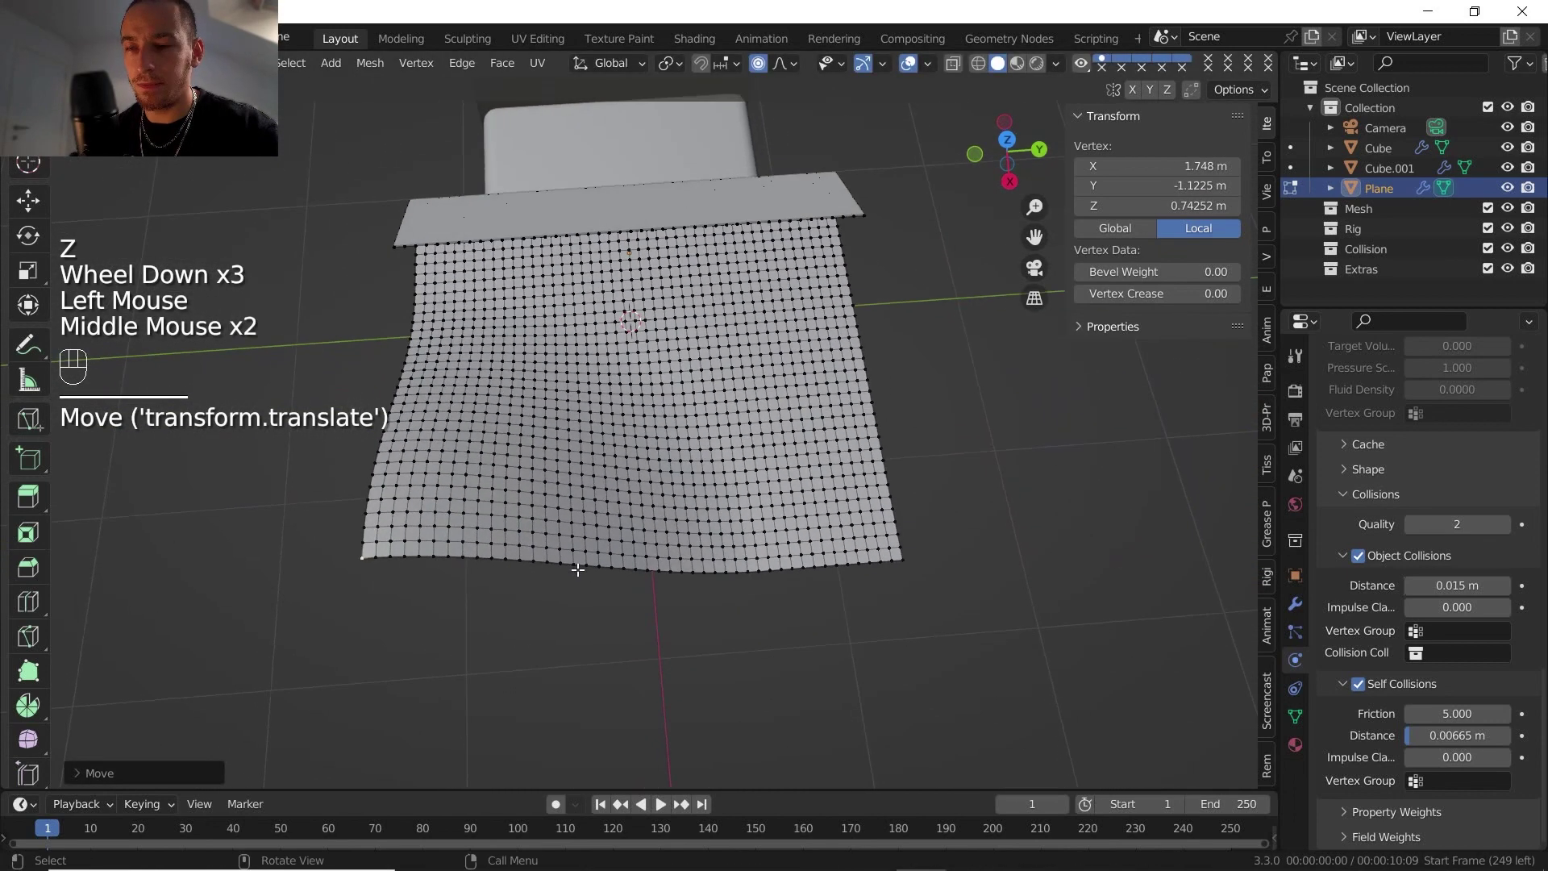
Step: Move the selected plane vertices up into a fold about 0.74 m high with soft falloff
key(g)
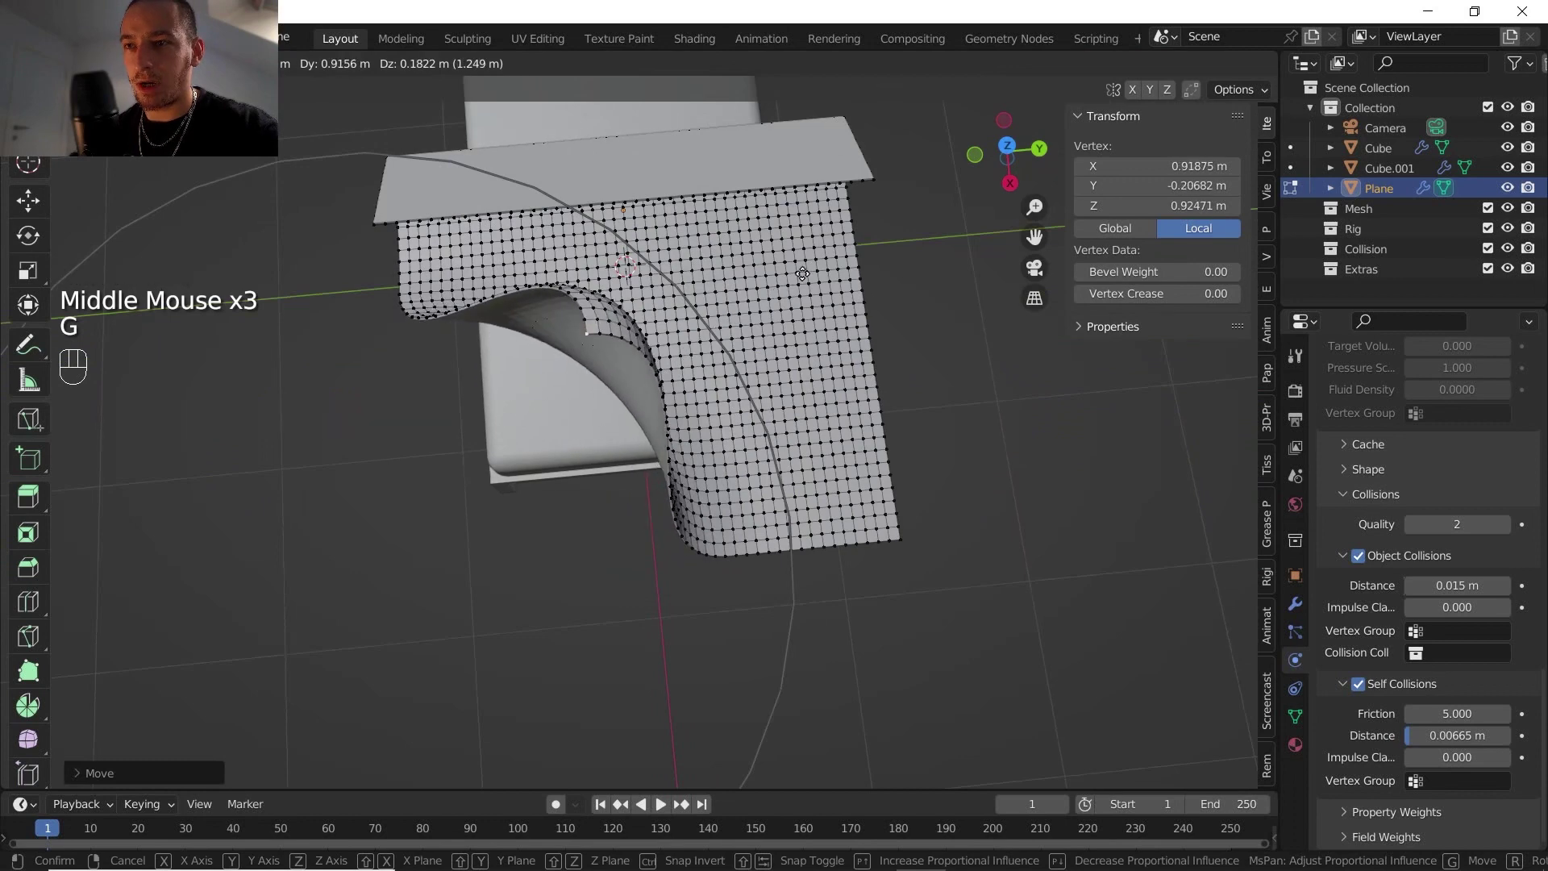
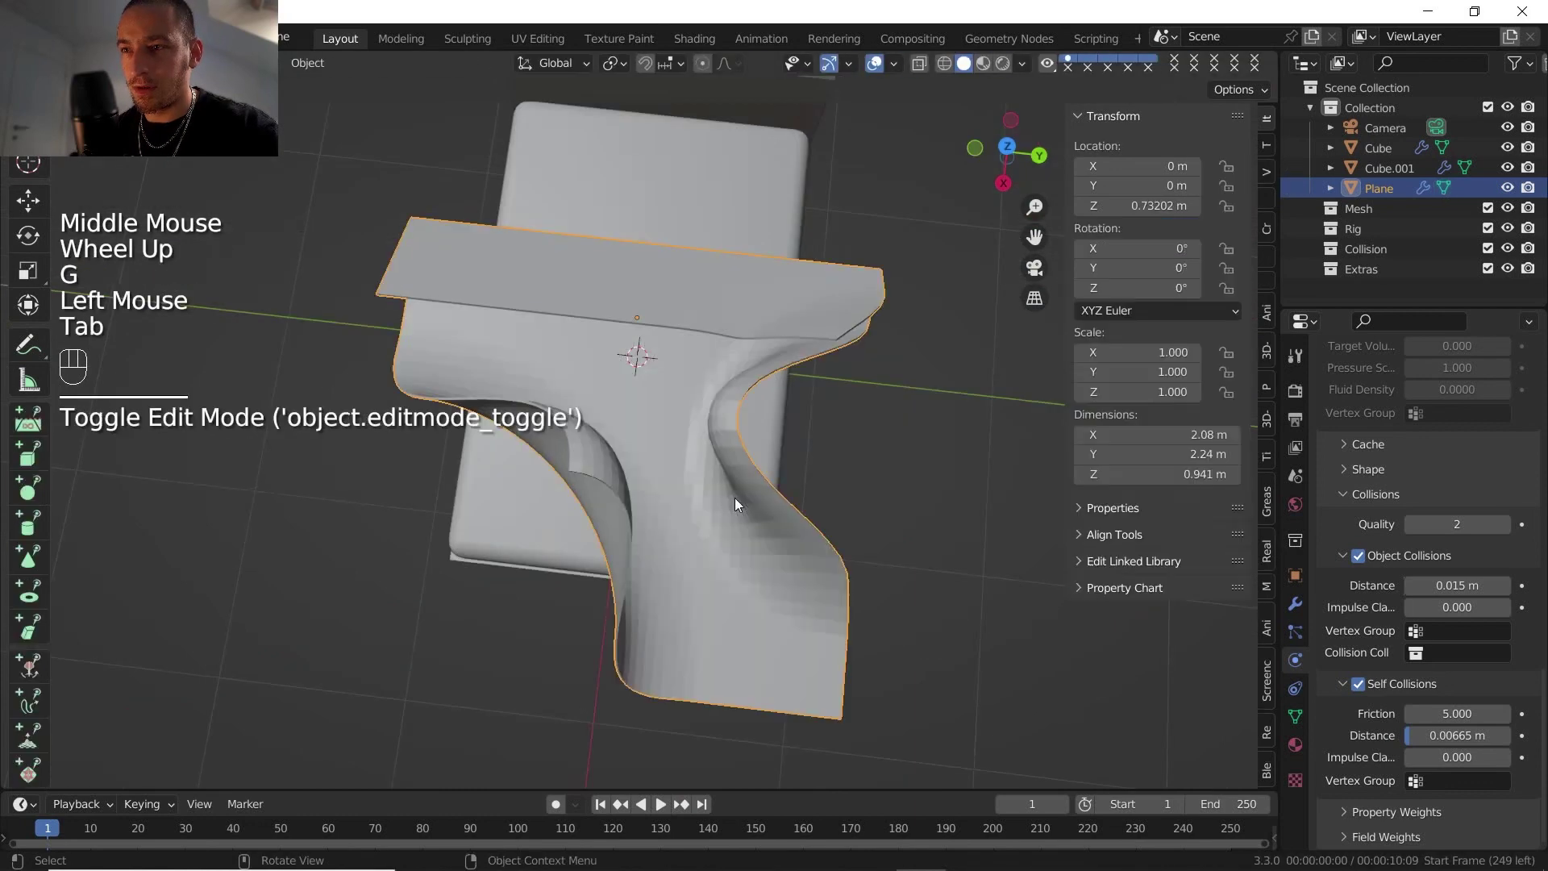
Step: Apply Shade Smooth to the cloth plane from the object context menu
drag(738, 501, 826, 412)
middle_click(827, 410)
drag(783, 442, 703, 488)
right_click(703, 488)
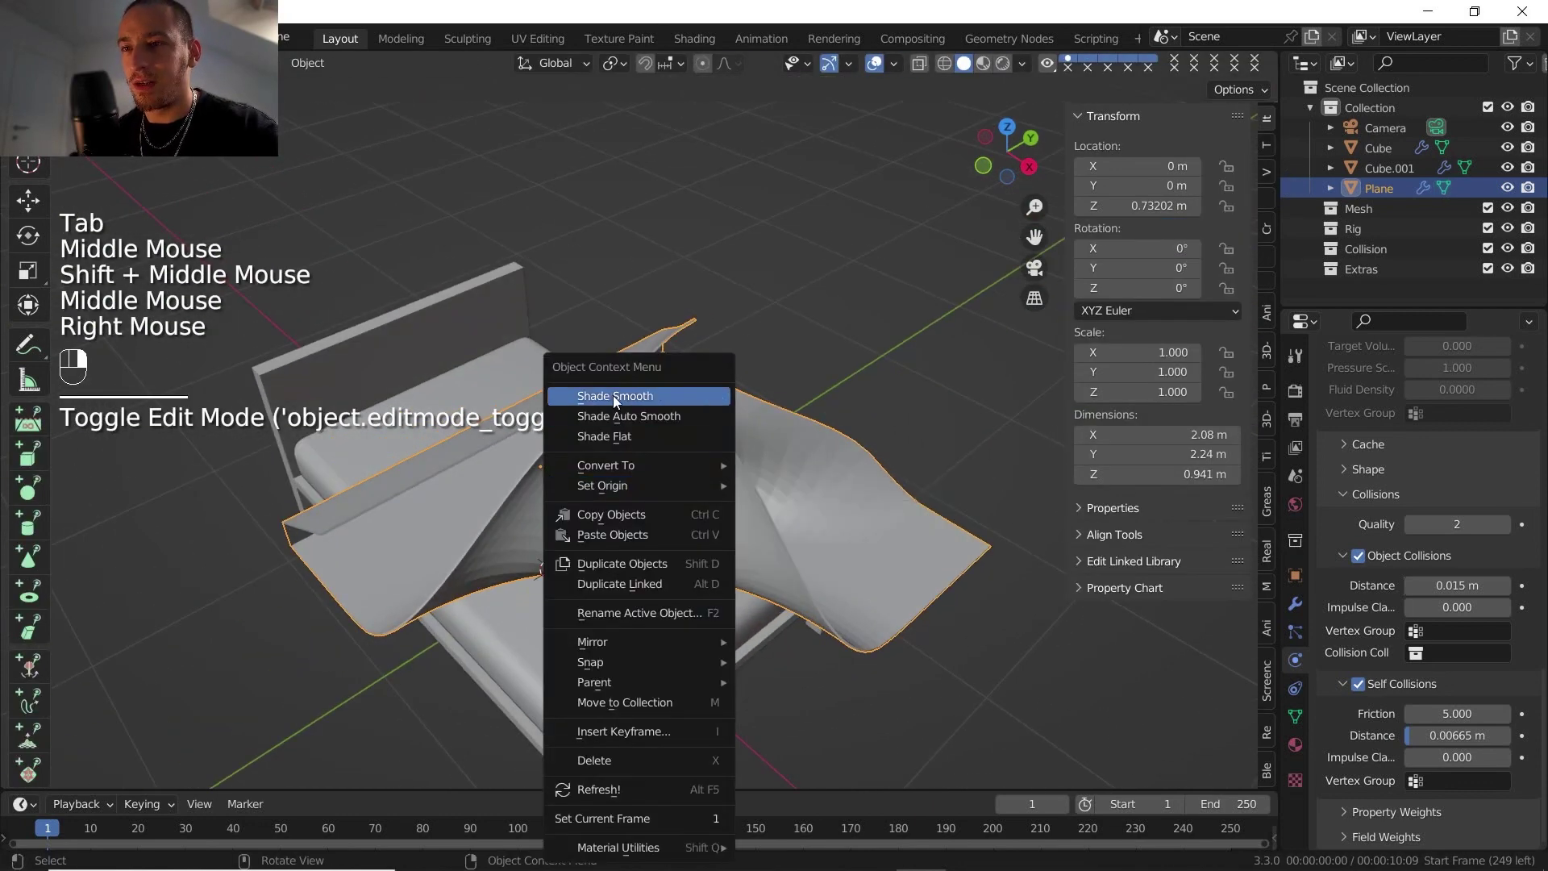
drag(771, 472, 833, 447)
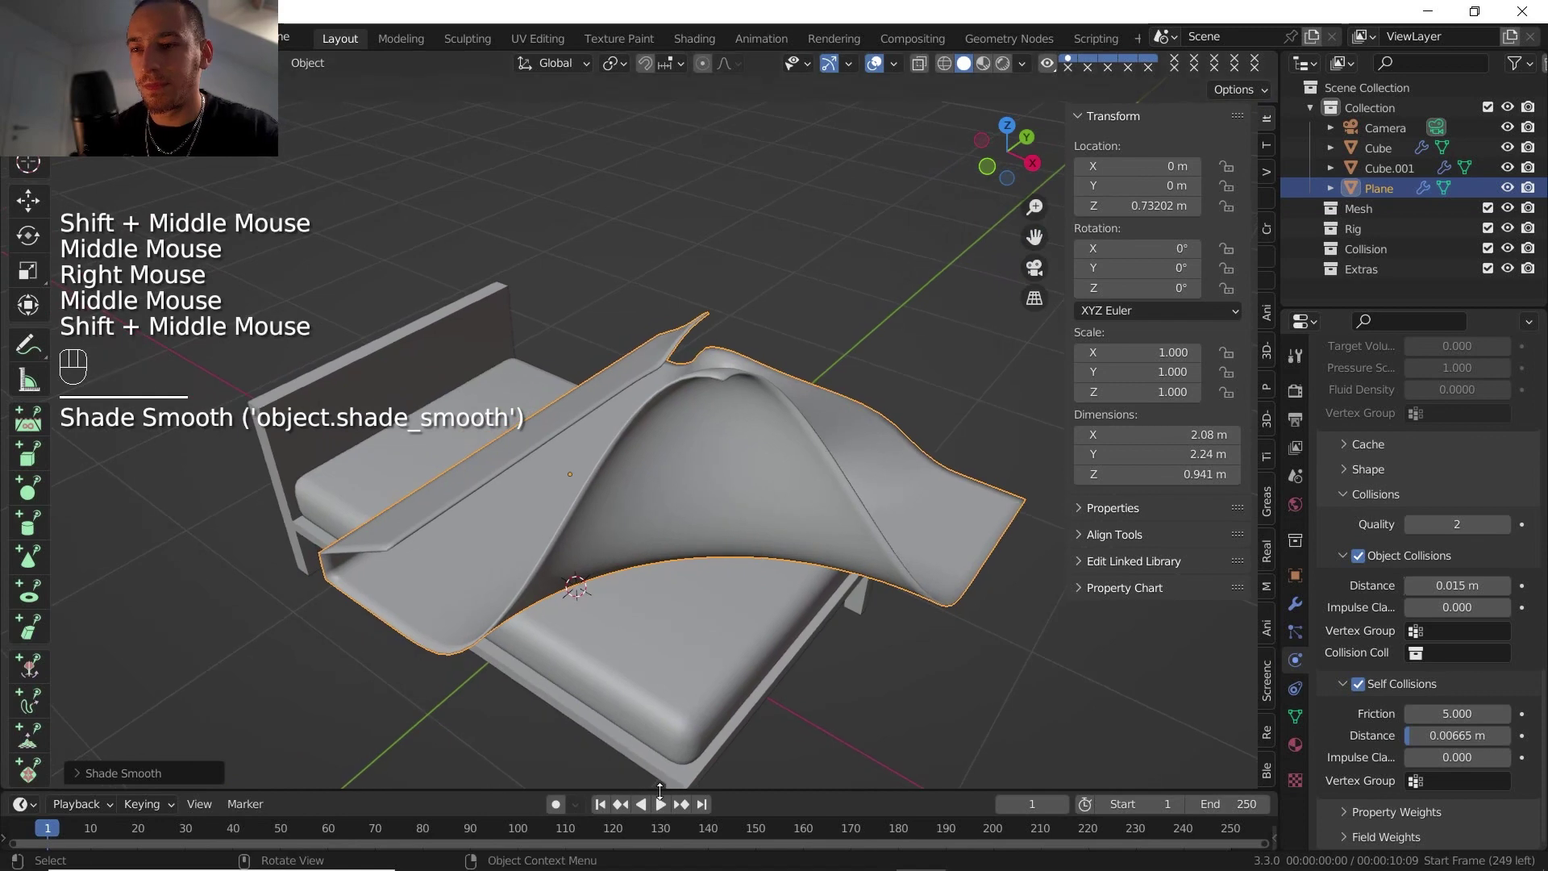
Step: Replay the cloth simulation and pause once the blanket settles around frame 25
click(667, 808)
click(667, 808)
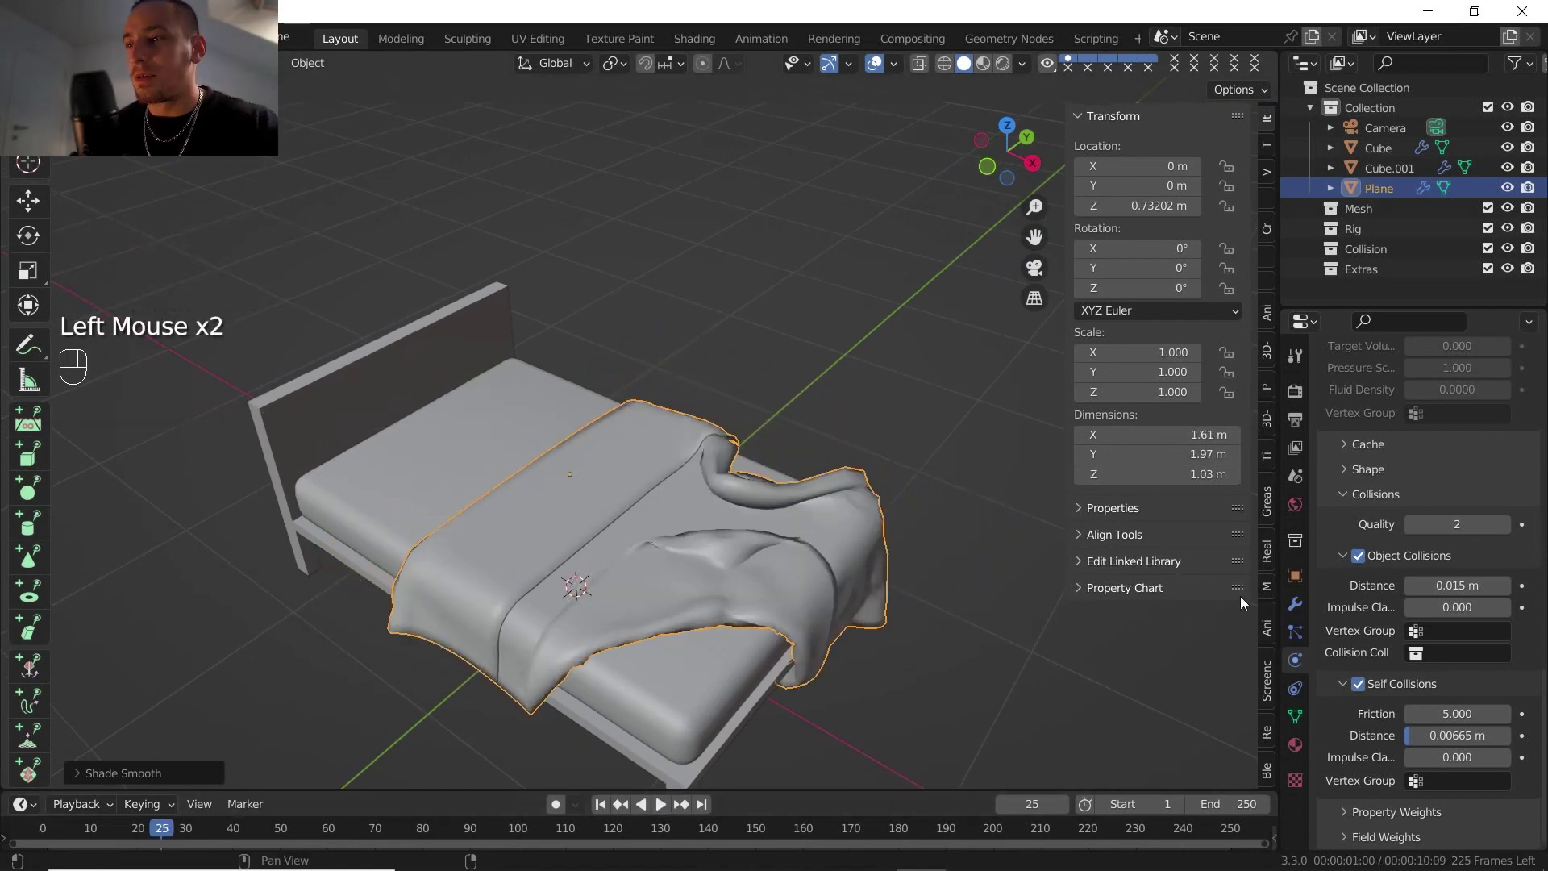
click(1294, 605)
Step: Add a Subdivision Surface modifier to the cloth after Solidify
click(1381, 406)
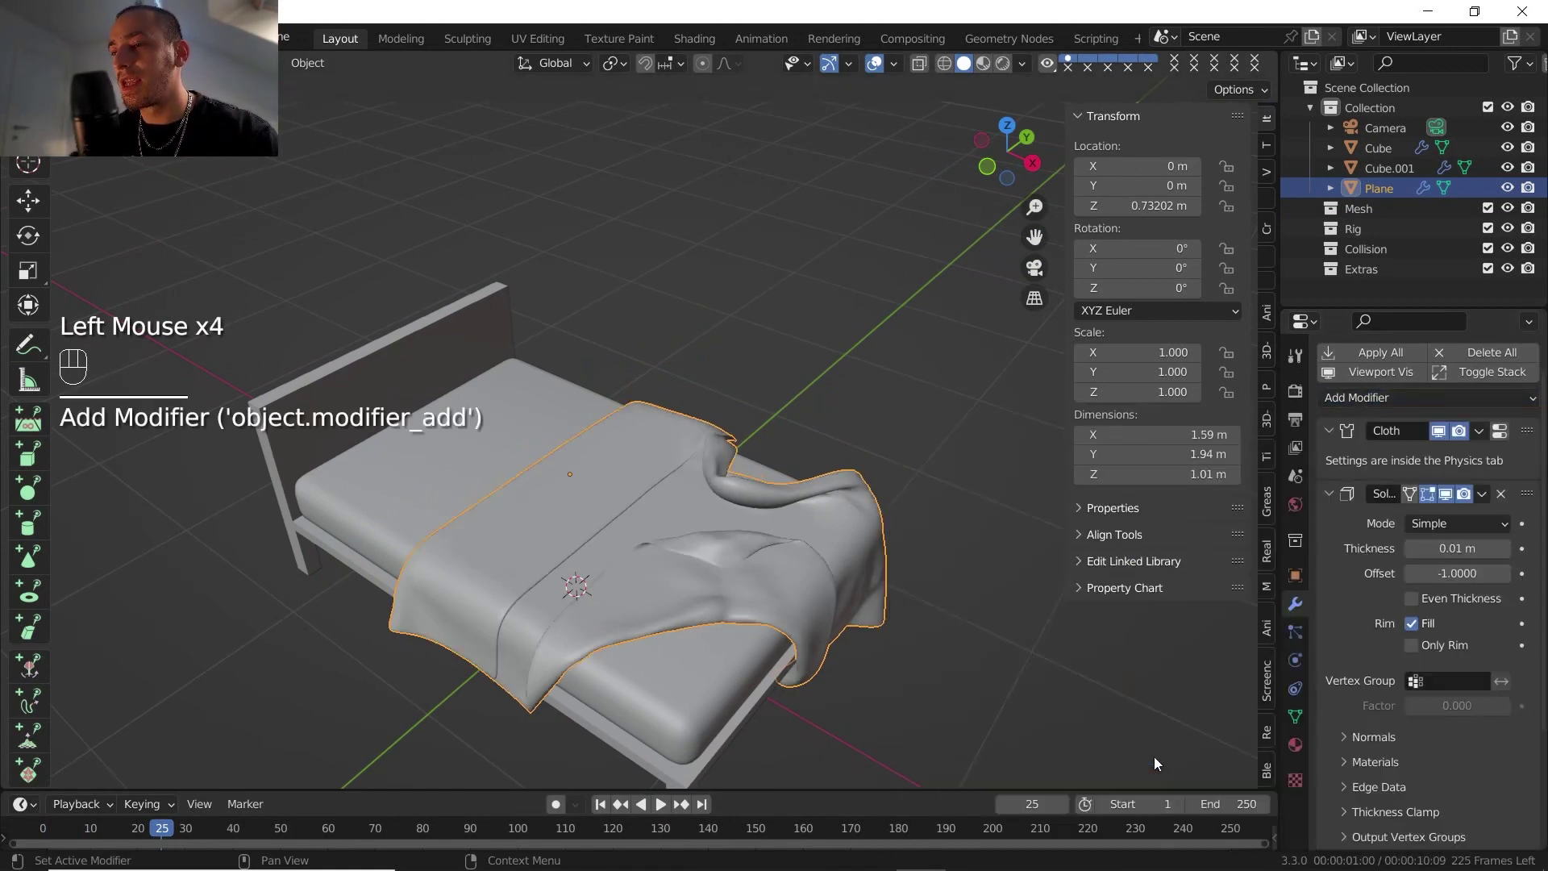
scroll(down, 3)
scroll(down, 3)
scroll(down, 3)
scroll(up, 3)
scroll(down, 3)
scroll(down, 3)
scroll(up, 3)
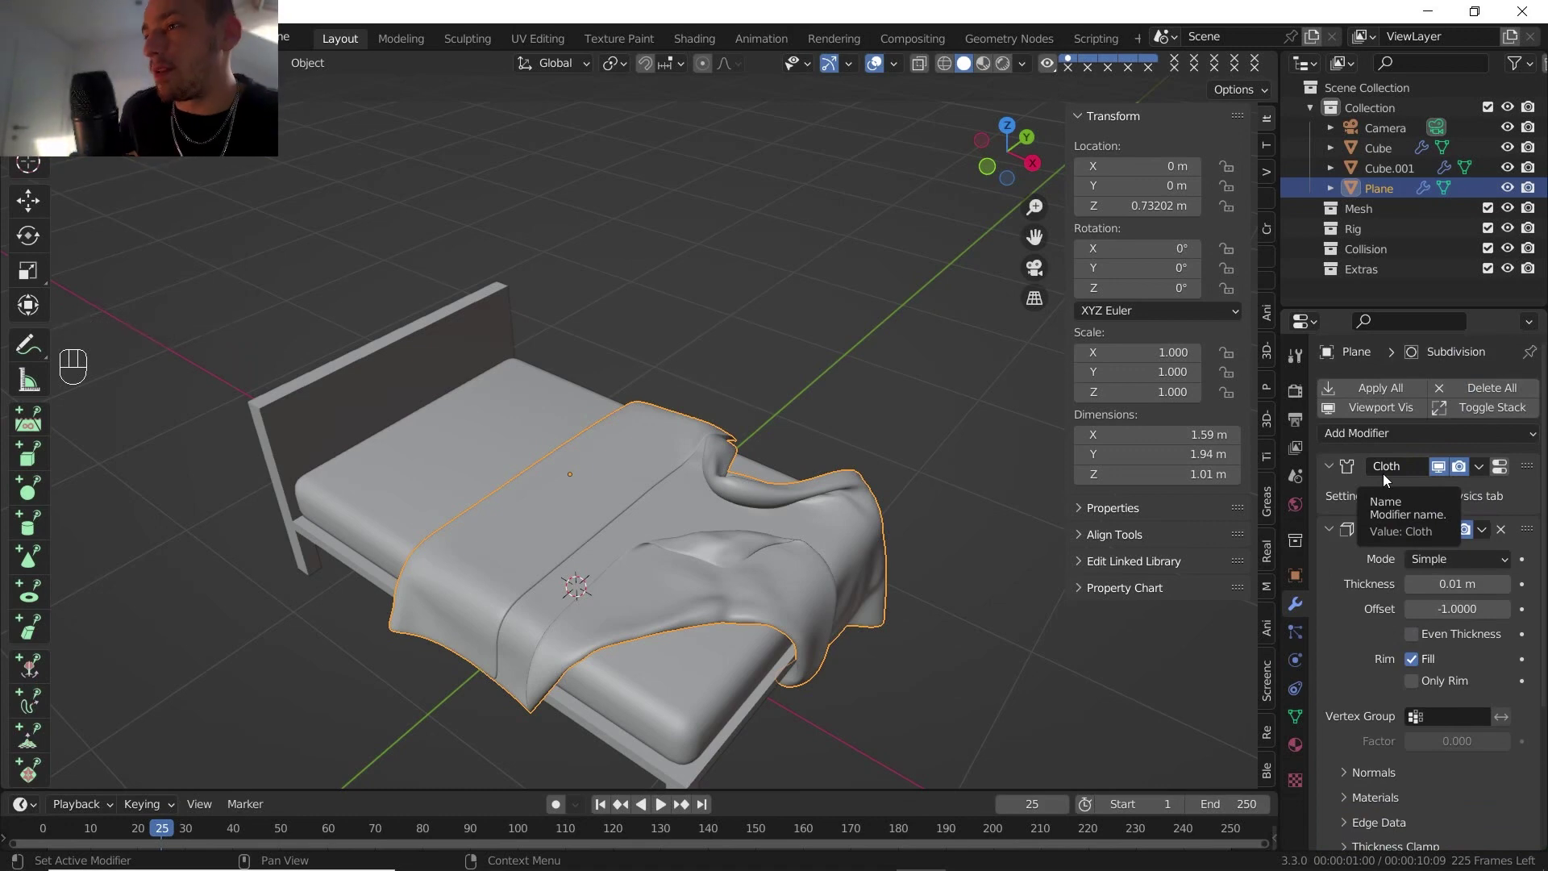
scroll(down, 3)
scroll(up, 3)
scroll(up, 3)
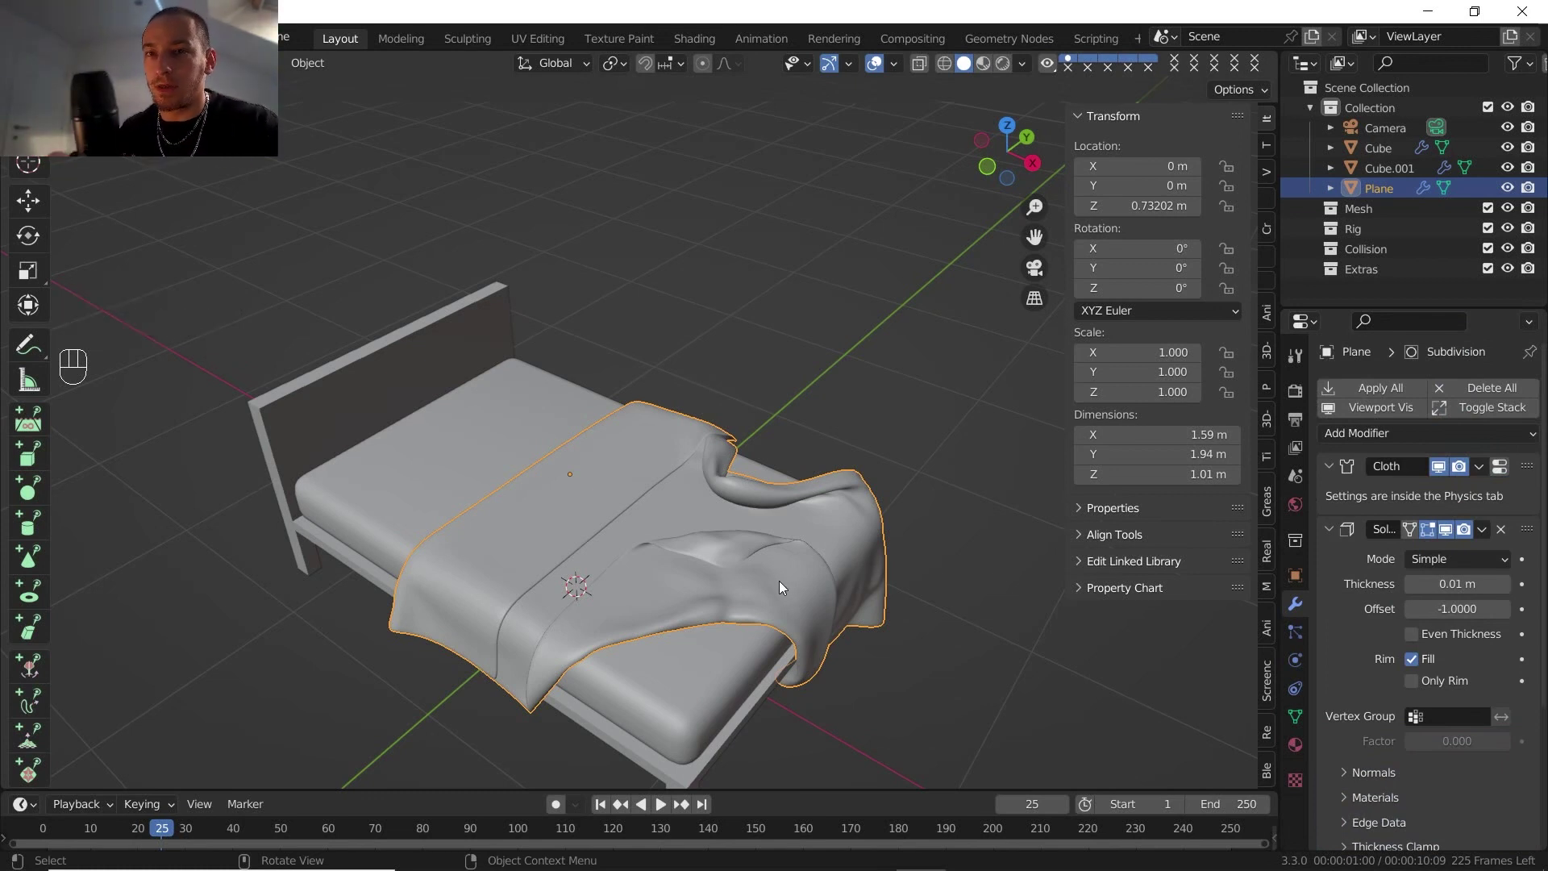
Step: Inspect the subdivided folds, then create a new default material for the blanket
scroll(down, 3)
scroll(down, 3)
scroll(up, 3)
drag(845, 562, 740, 454)
drag(737, 455, 762, 534)
scroll(up, 3)
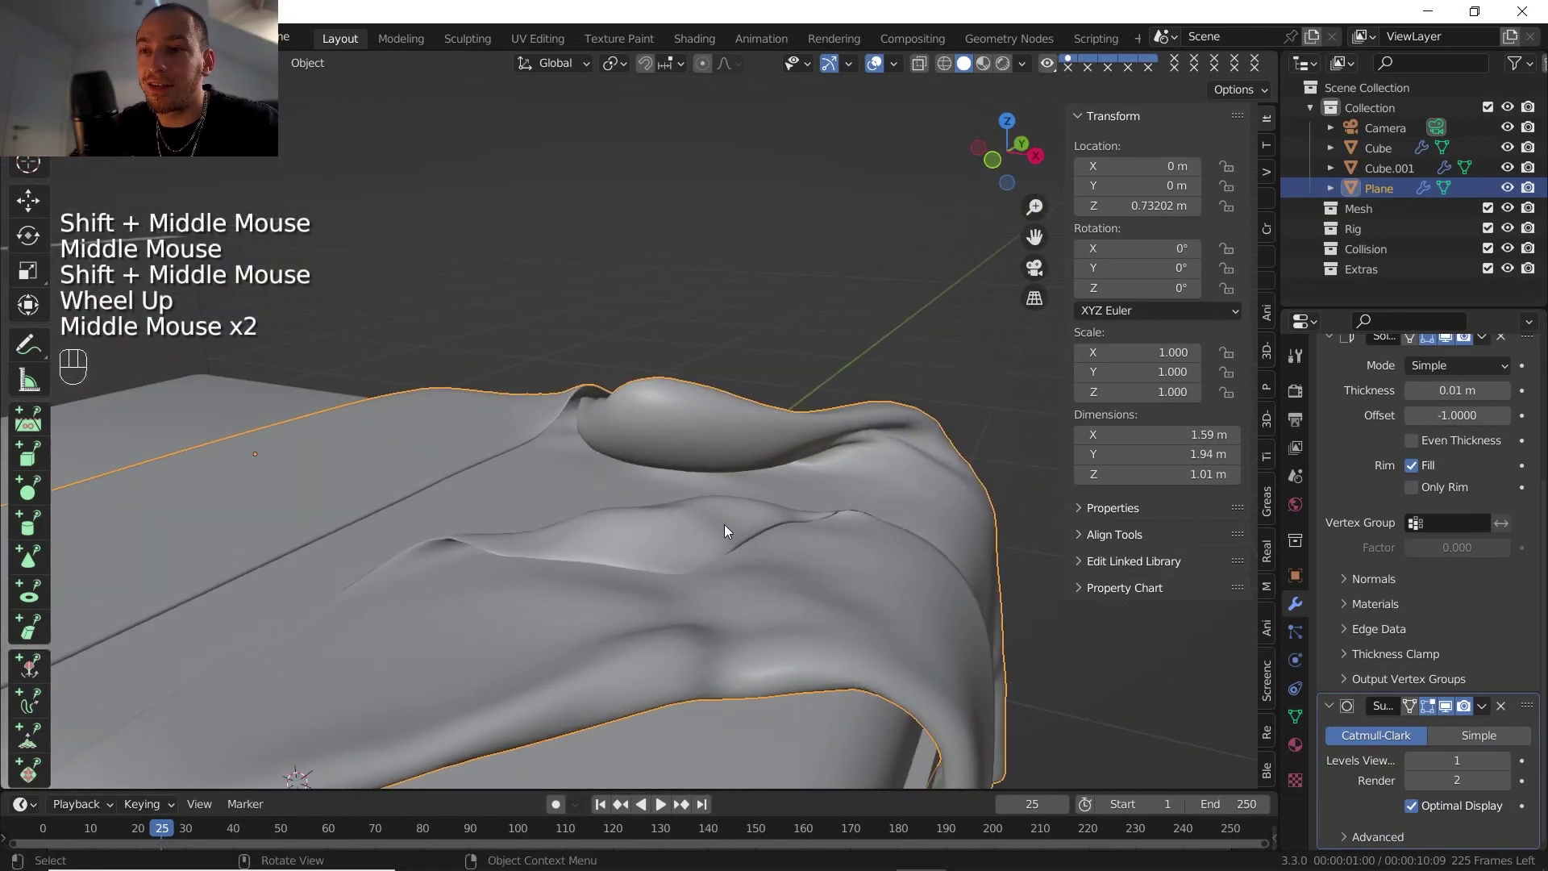
scroll(down, 3)
drag(735, 496, 715, 516)
middle_click(713, 530)
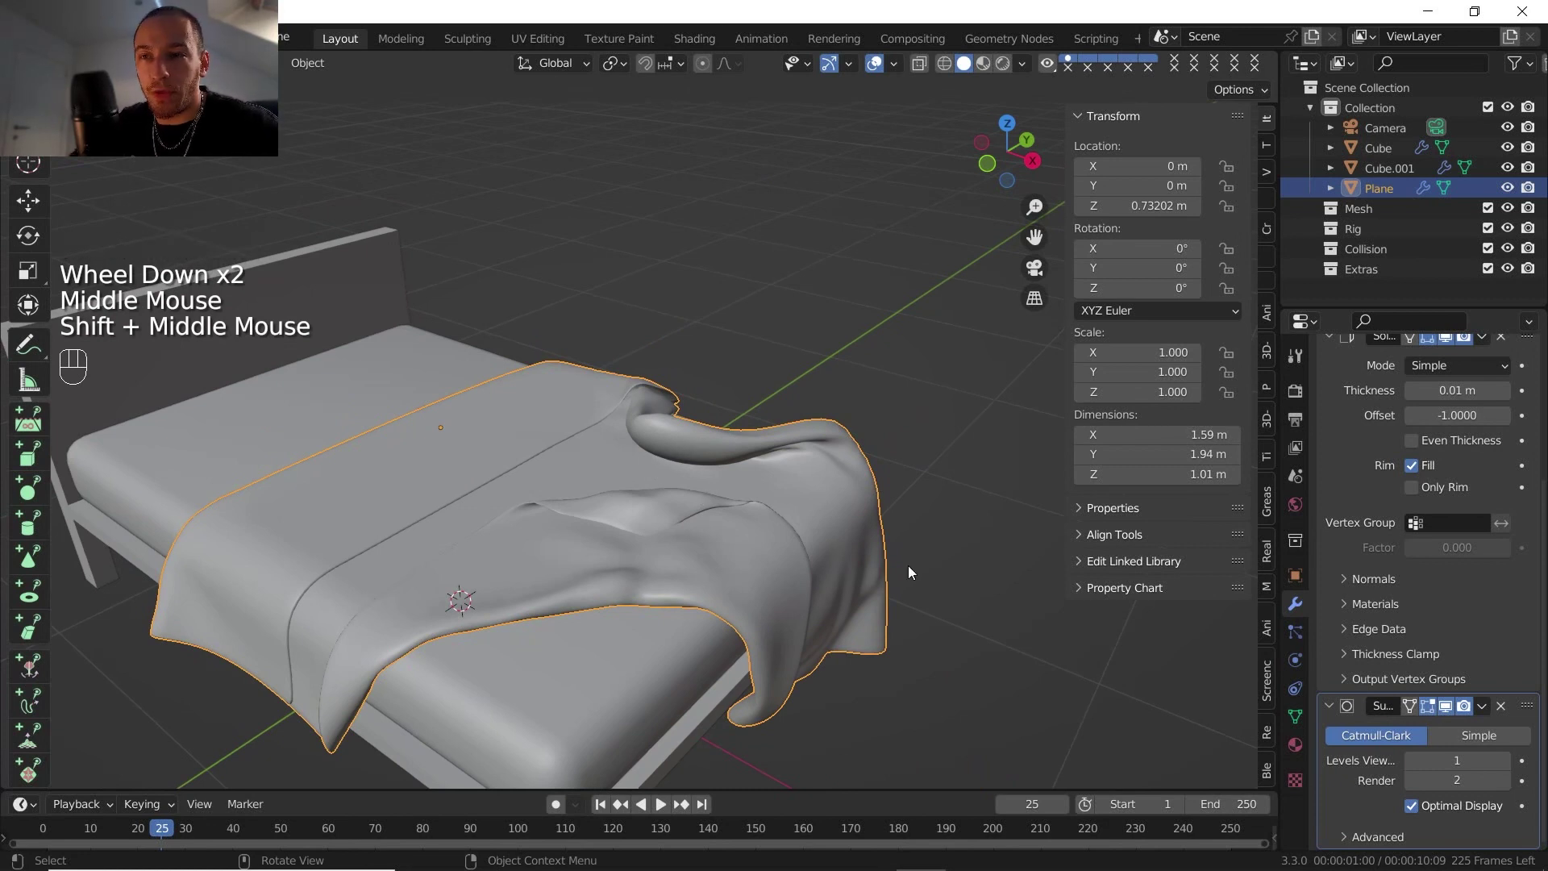
click(1306, 748)
click(1416, 484)
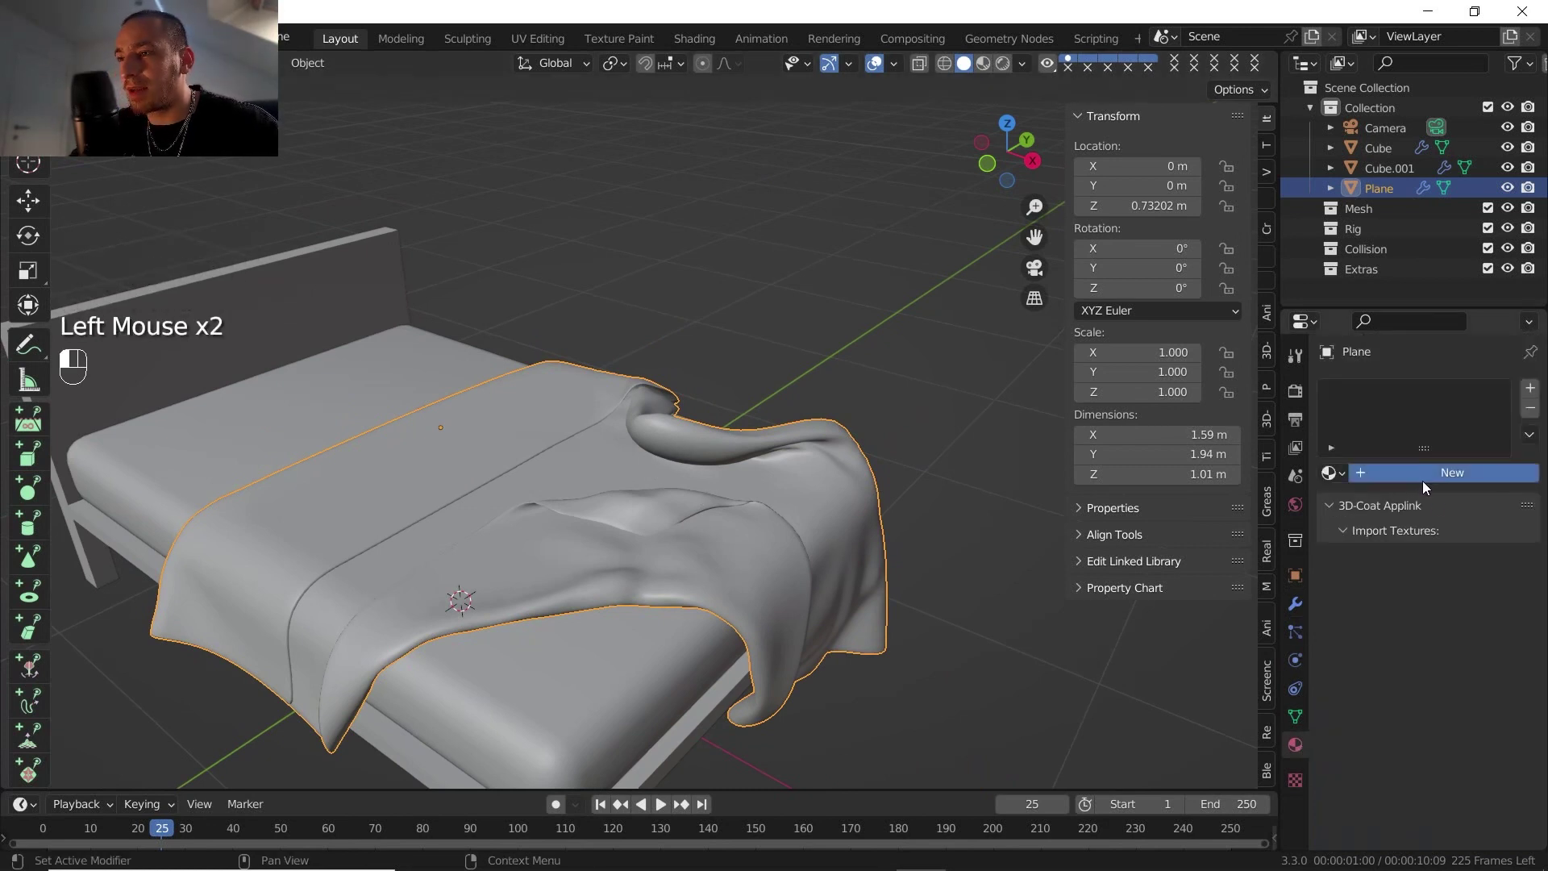